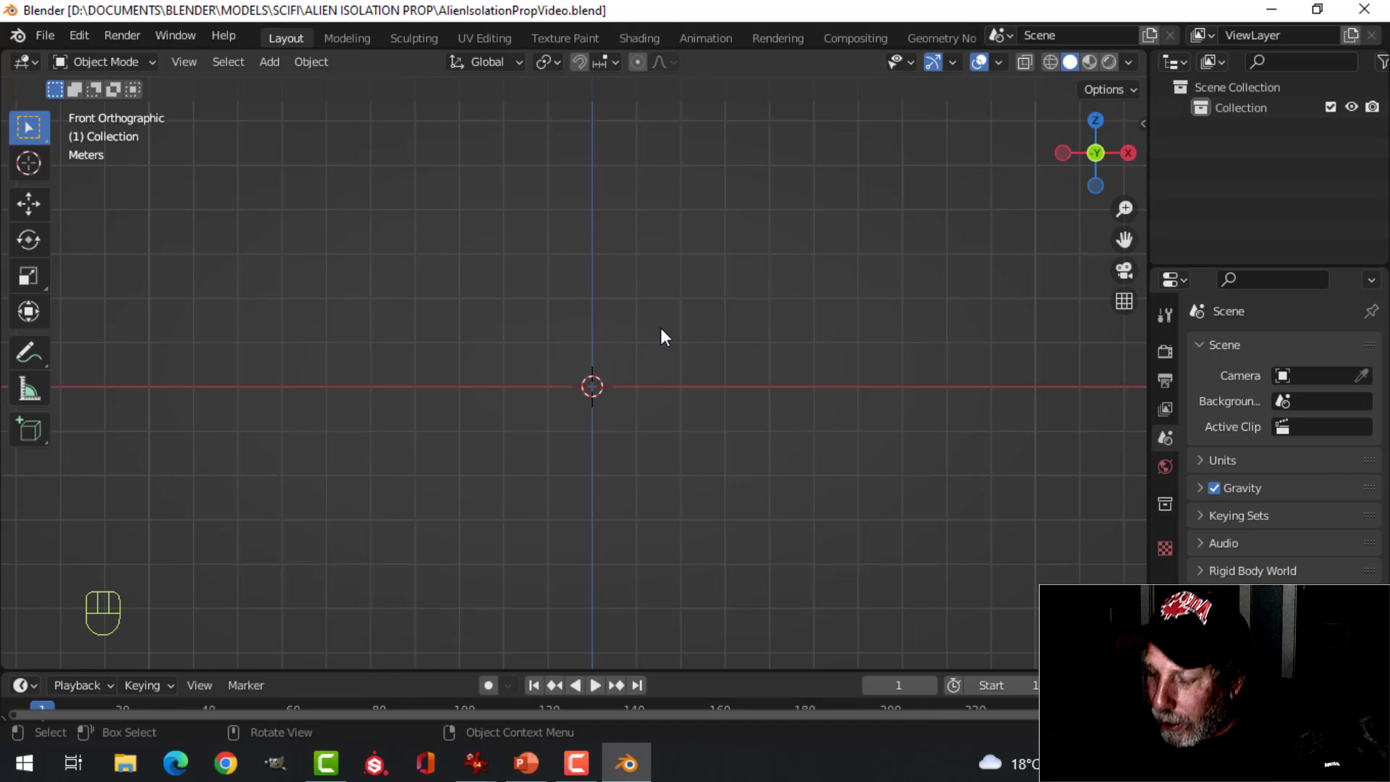
# Step: Add the Alien Isolation prop reference image in front view and scale it up by 2
pyautogui.press('KP_1')
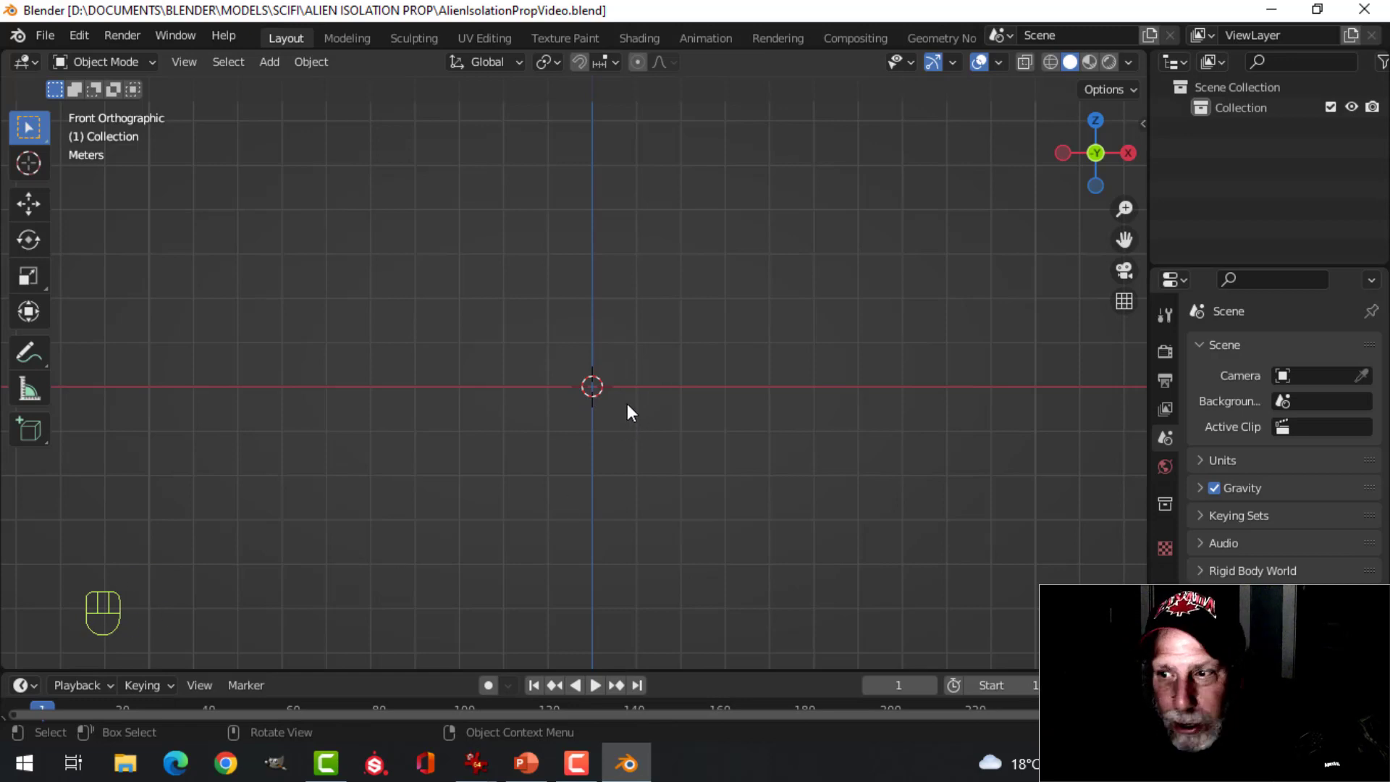
pyautogui.press('shift+a')
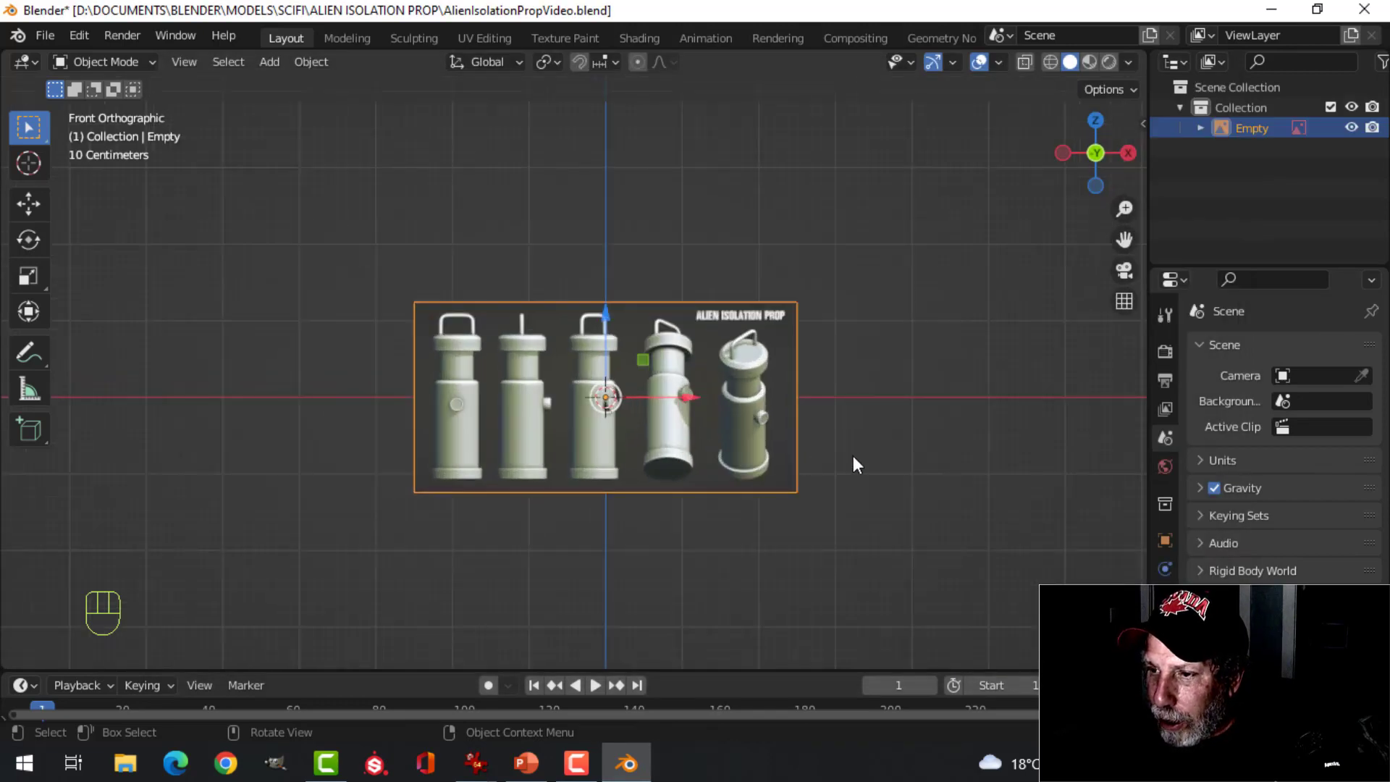
pyautogui.press('s')
pyautogui.press('2')
pyautogui.click(858, 463)
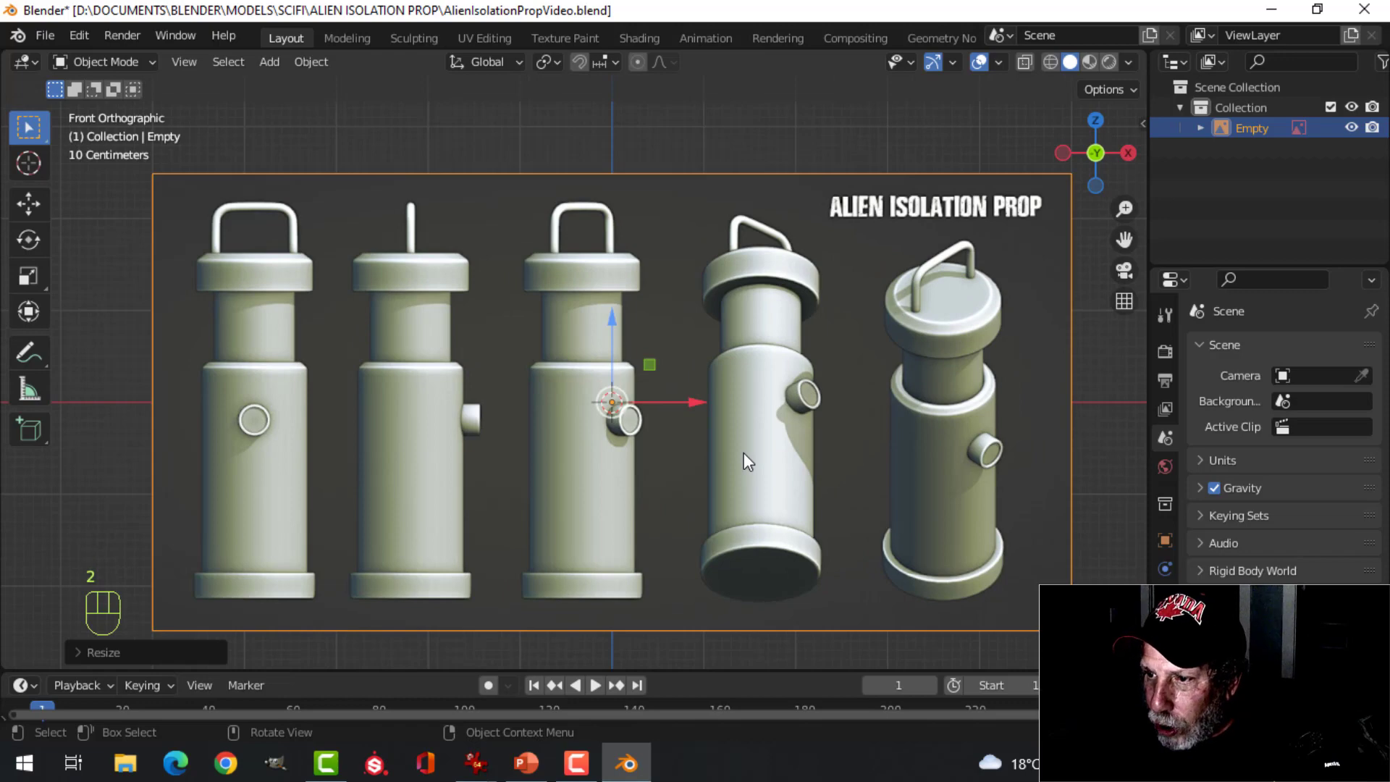
# Step: Move the reference so the first lantern's base sits at the origin, checking from side and front
pyautogui.press('g')
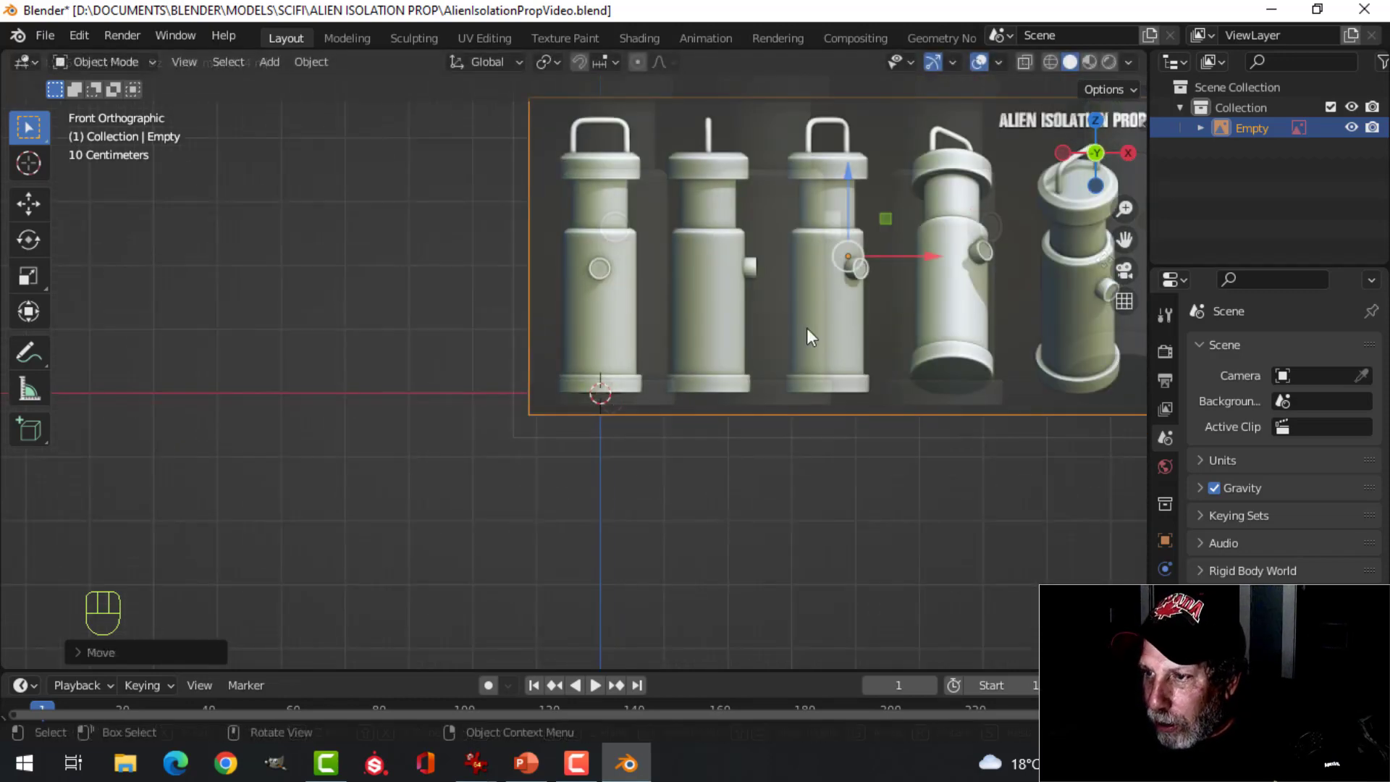
pyautogui.moveTo(756, 331); pyautogui.dragTo(746, 399)
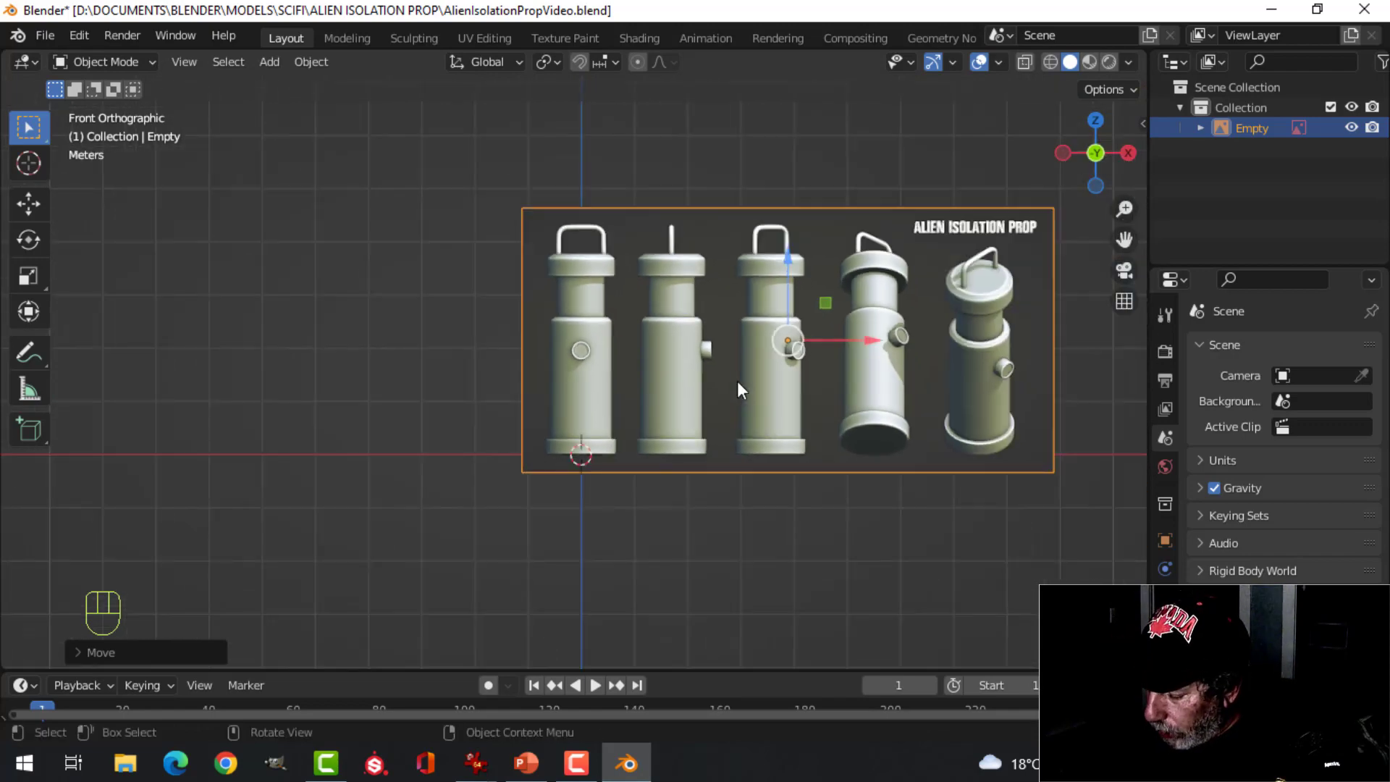
pyautogui.press('KP_3')
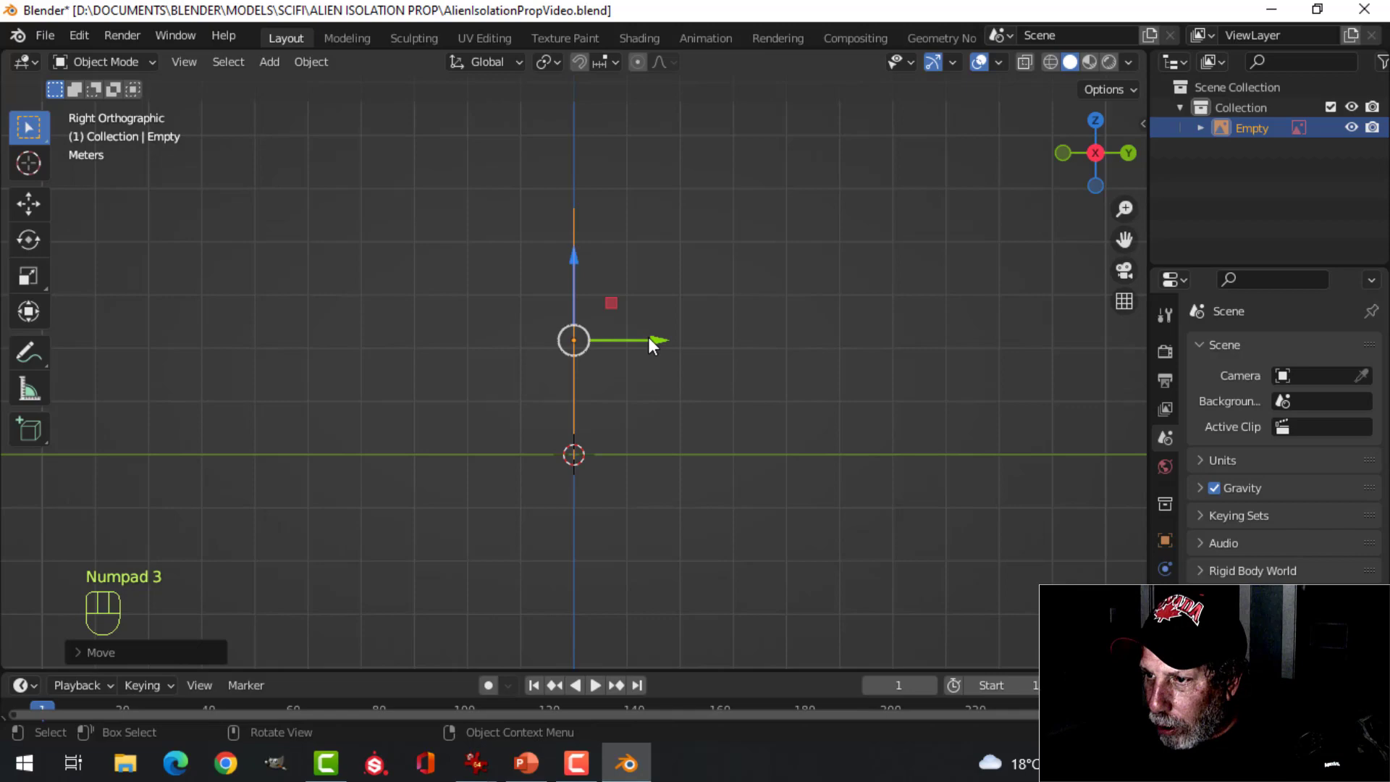
pyautogui.click(665, 346)
pyautogui.press('KP_1')
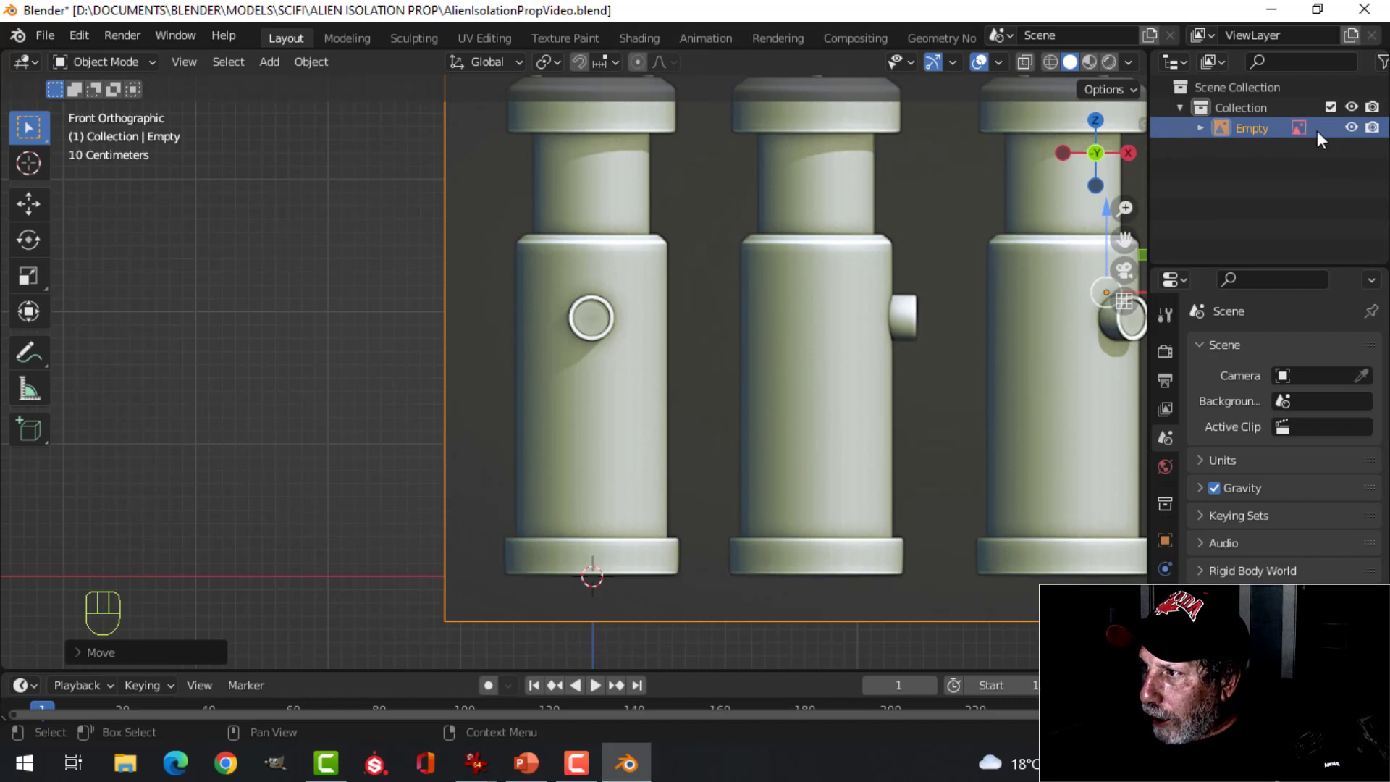
pyautogui.click(1352, 134)
pyautogui.click(1355, 133)
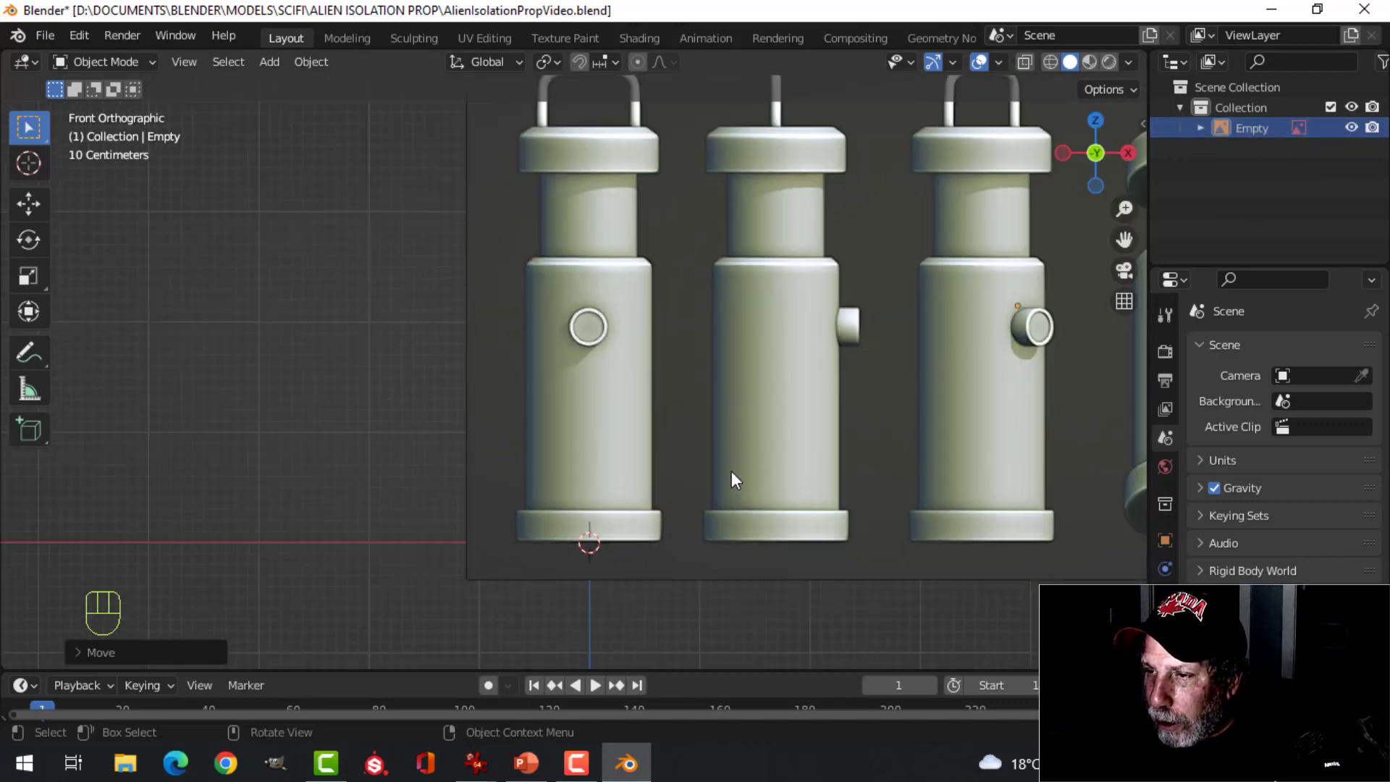
pyautogui.moveTo(712, 360); pyautogui.dragTo(726, 395)
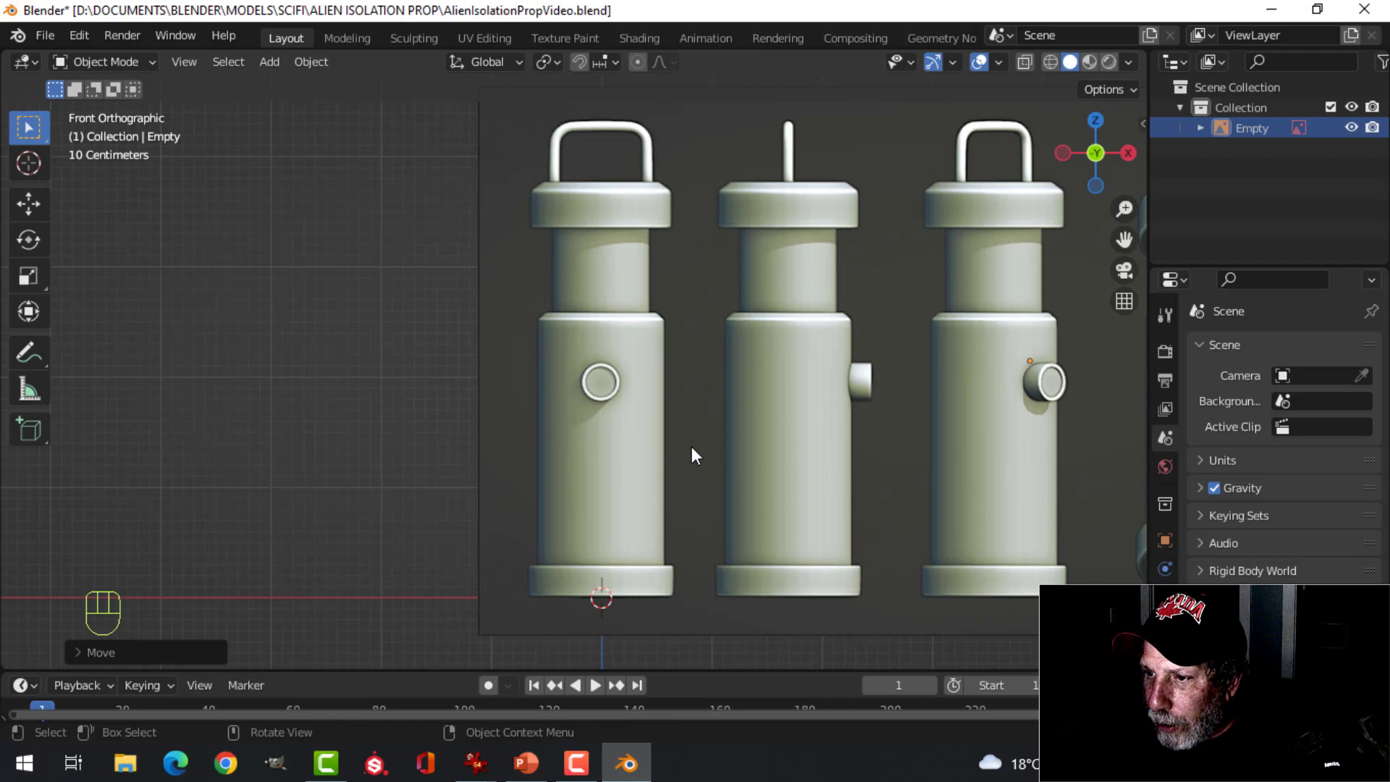
# Step: Add a cylinder, enter Edit Mode with X-ray, and scale it down to the lantern body's width
pyautogui.moveTo(700, 430); pyautogui.dragTo(667, 386)
pyautogui.middleClick(679, 371)
pyautogui.press('shift+a')
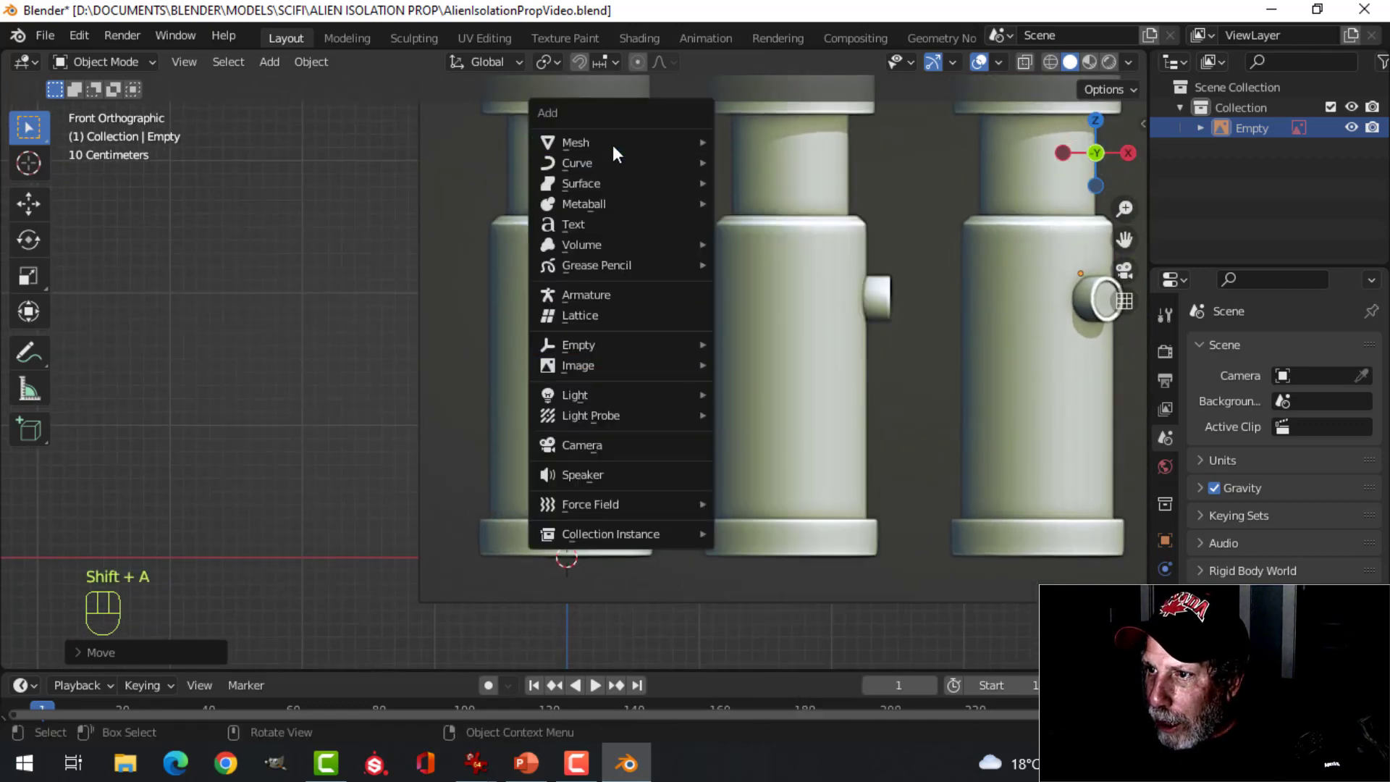
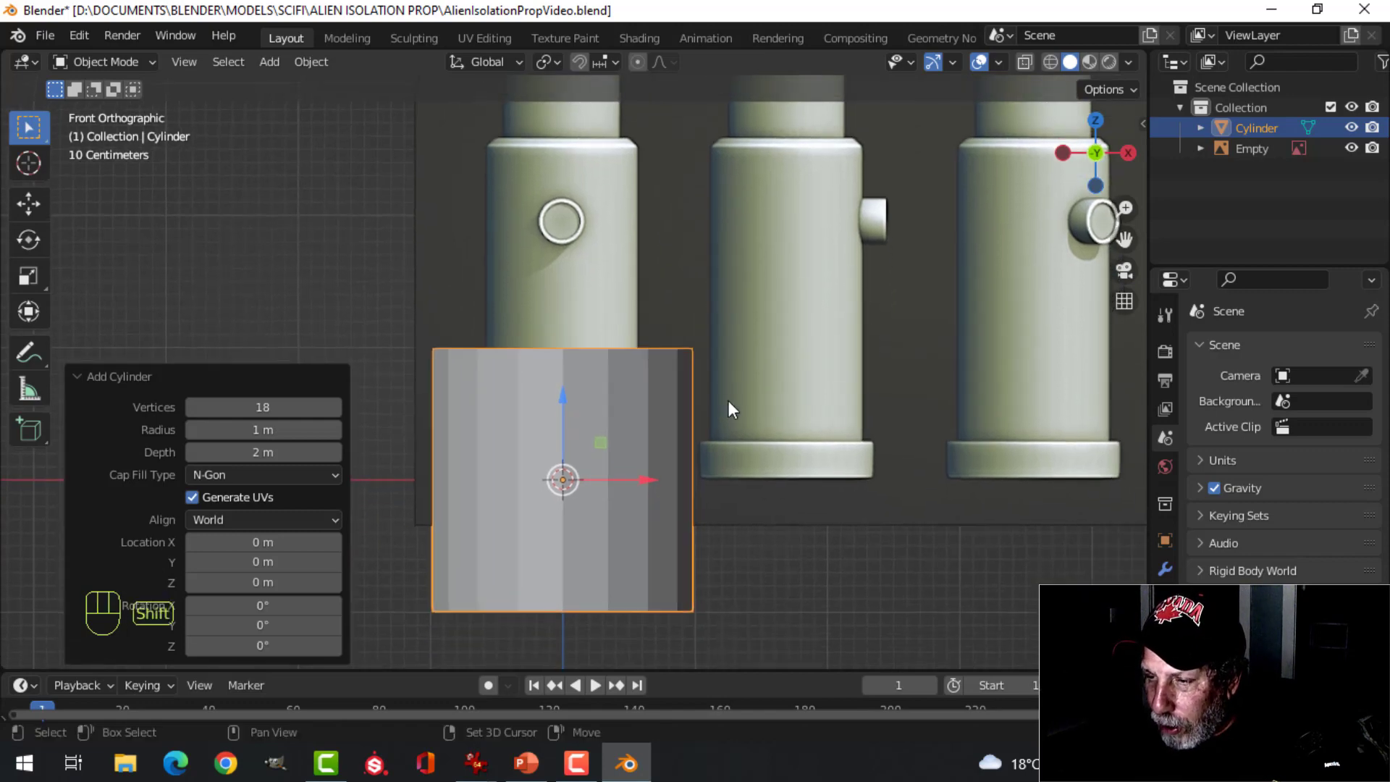
pyautogui.press('Tab')
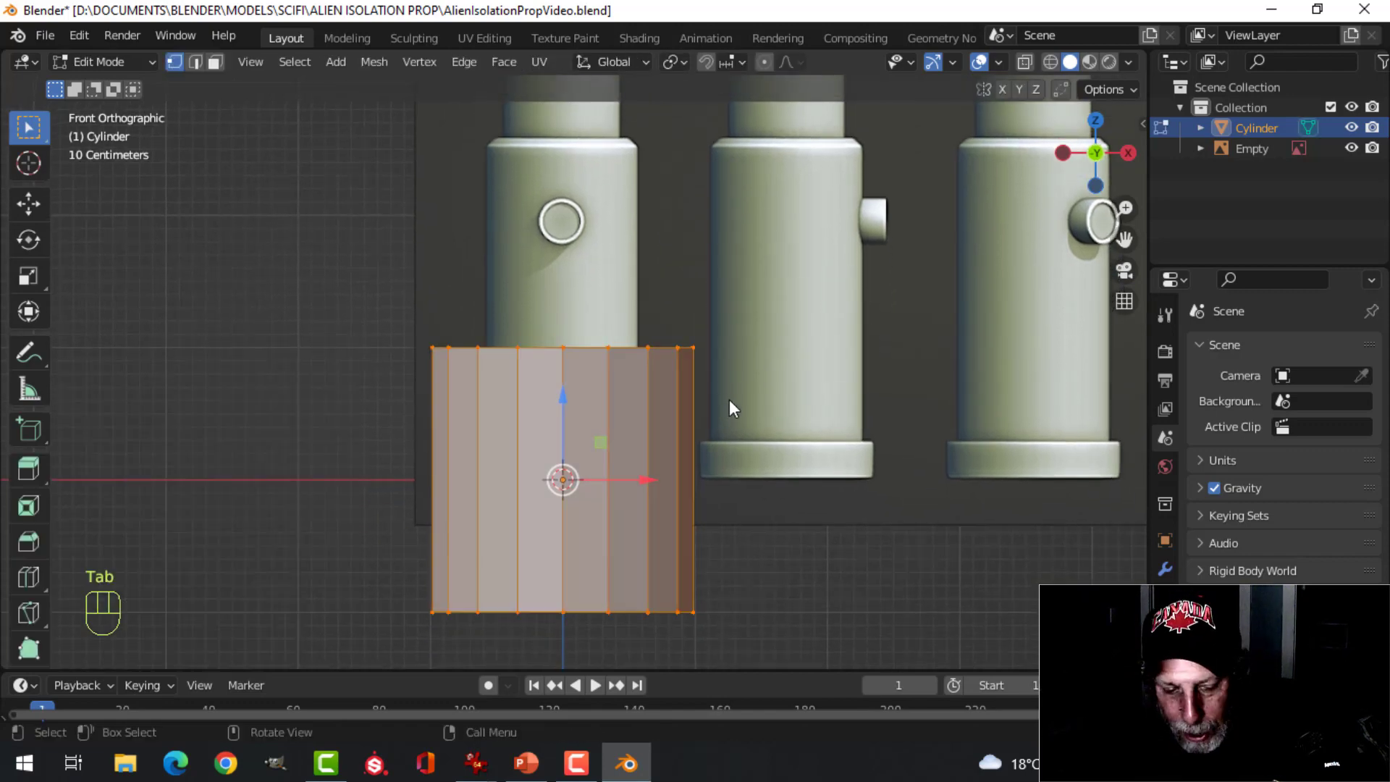
pyautogui.press('z')
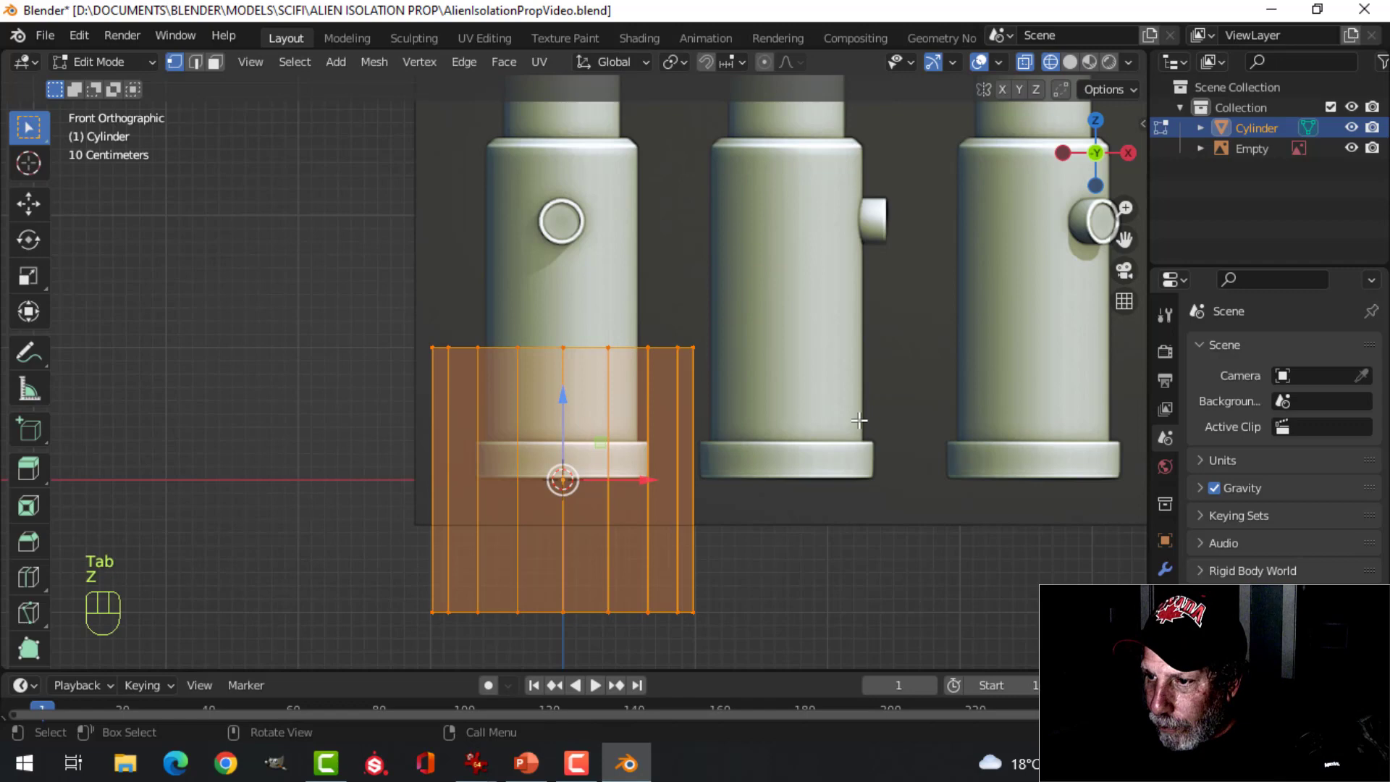
pyautogui.press('s')
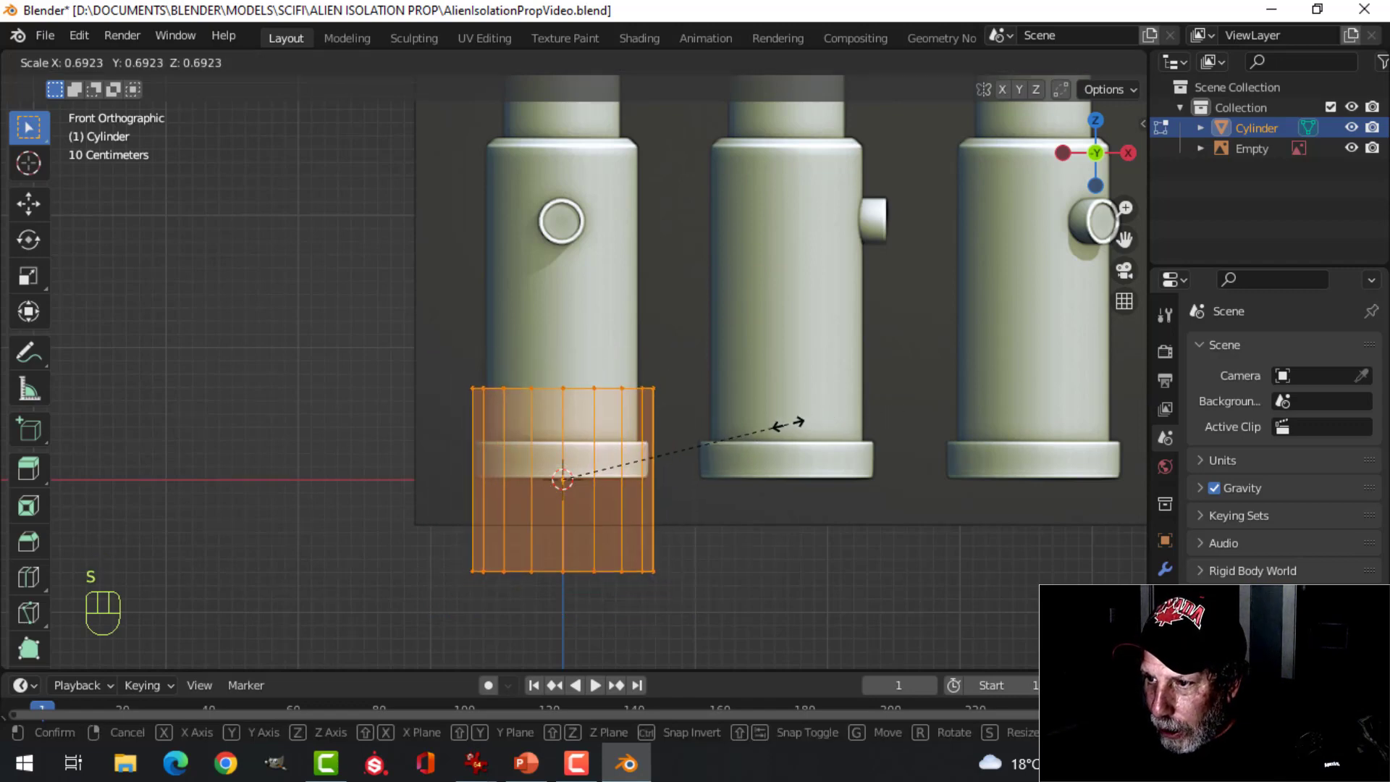
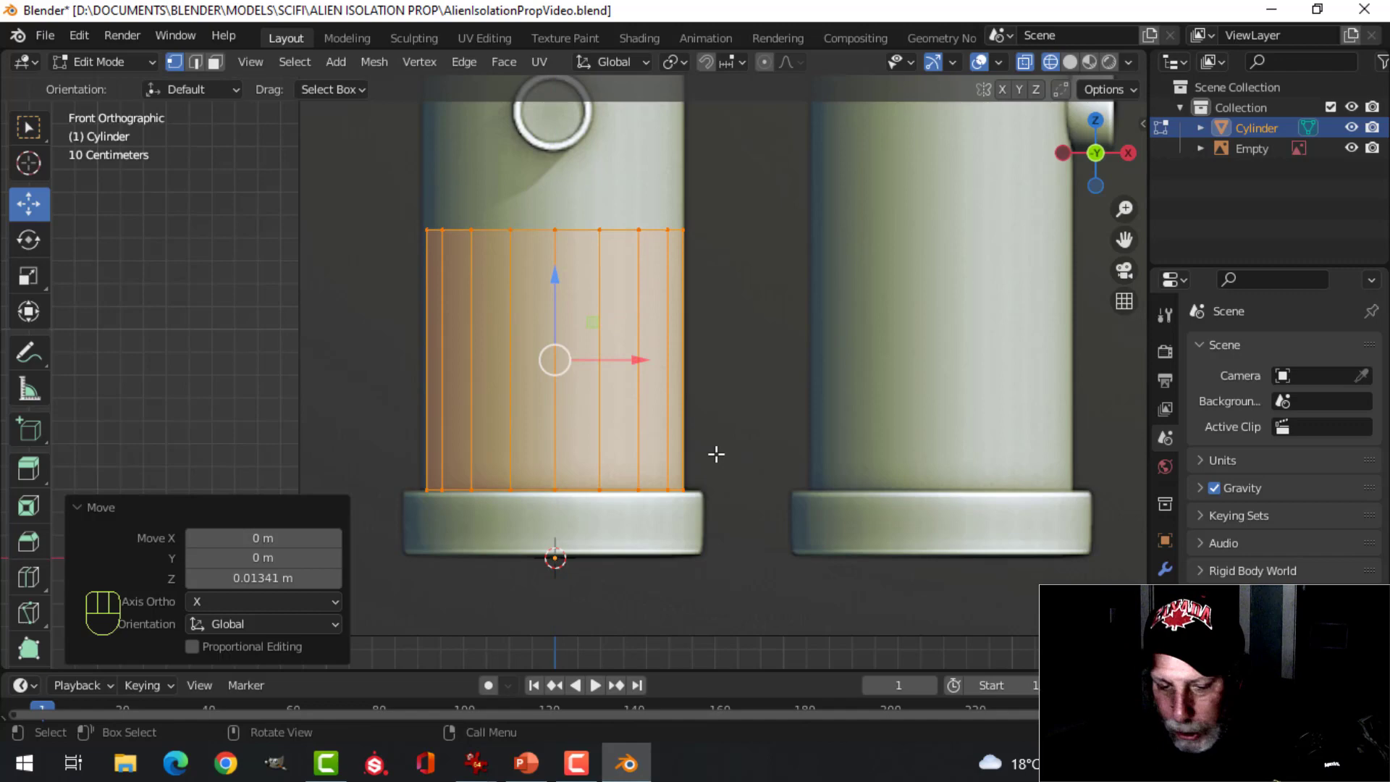
# Step: Deselect the cylinder's geometry before shaping the lower body loops
pyautogui.press('alt+a')
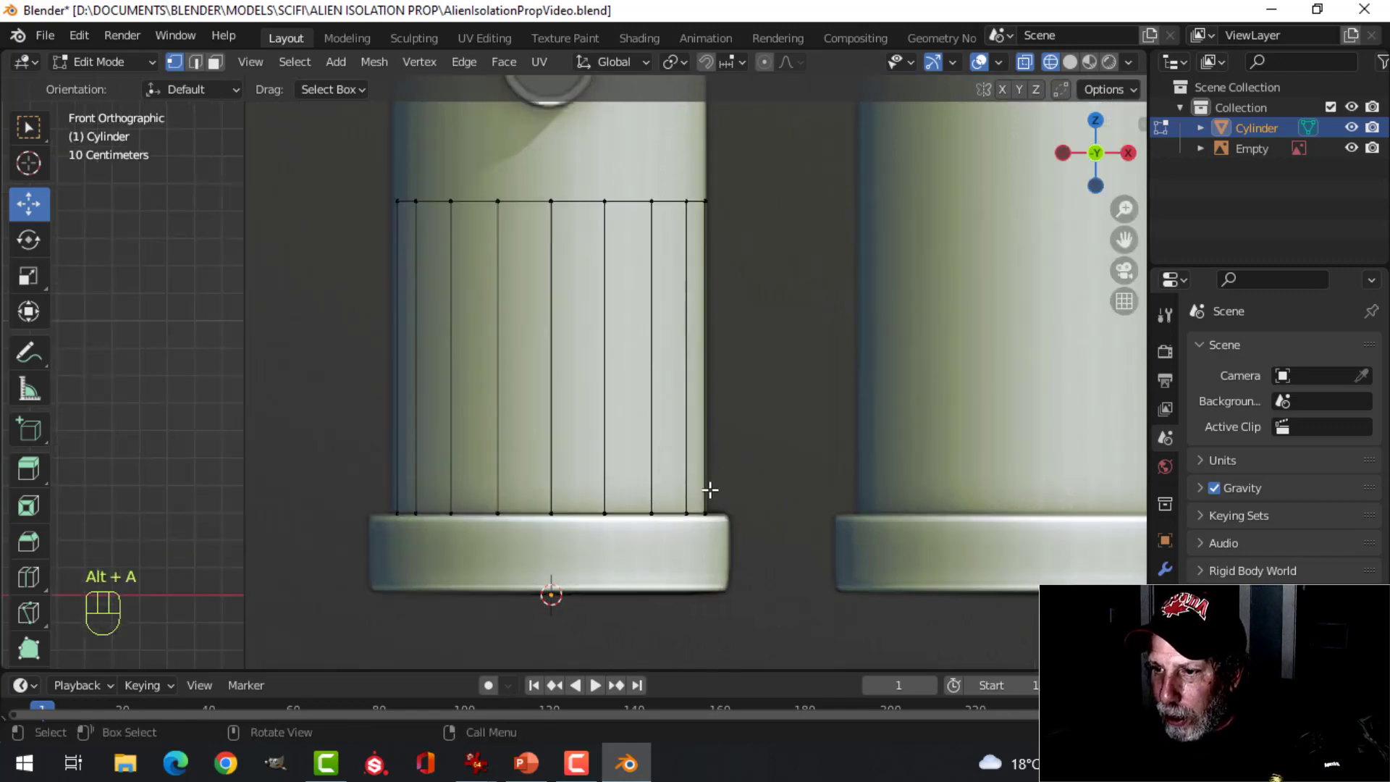
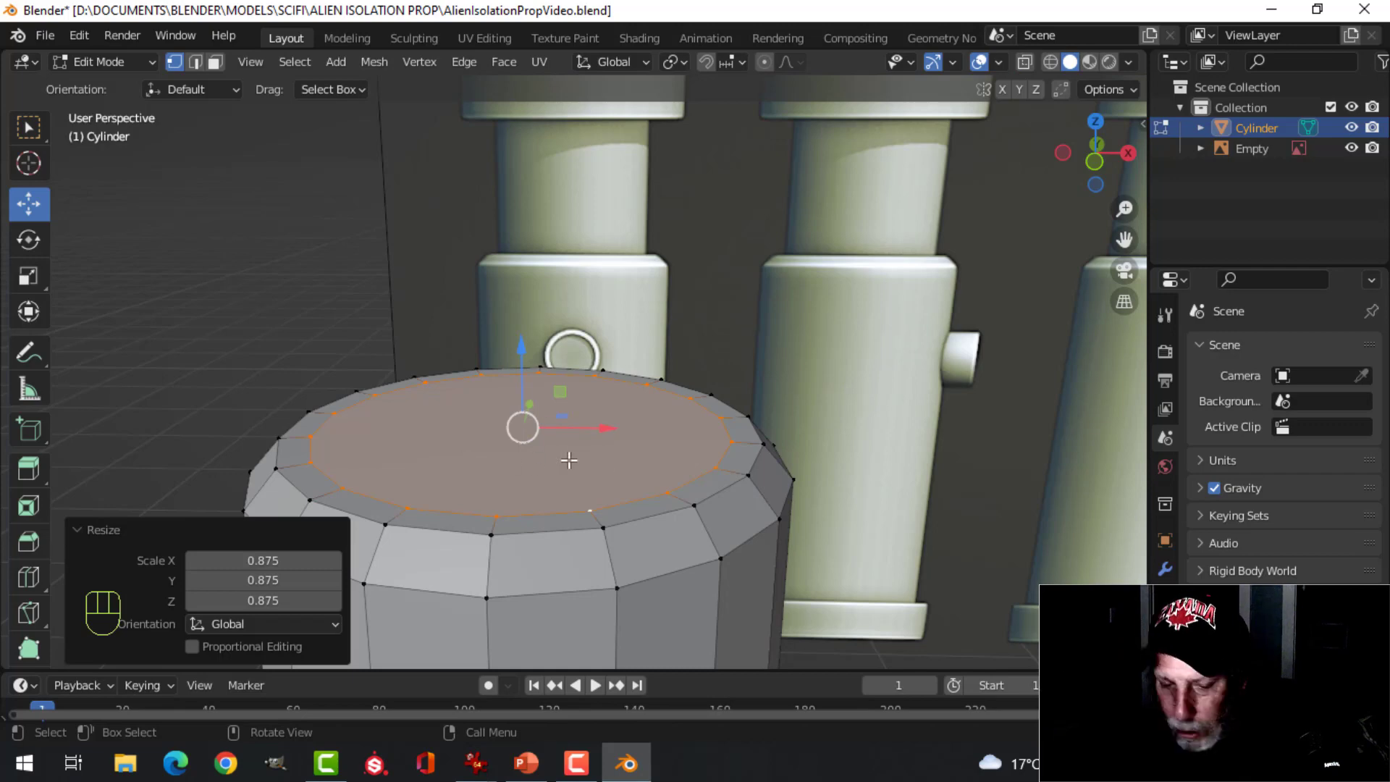
# Step: Delete the top face, separate the rim edge ring as Cylinder.001, and return to Object Mode
pyautogui.press('x')
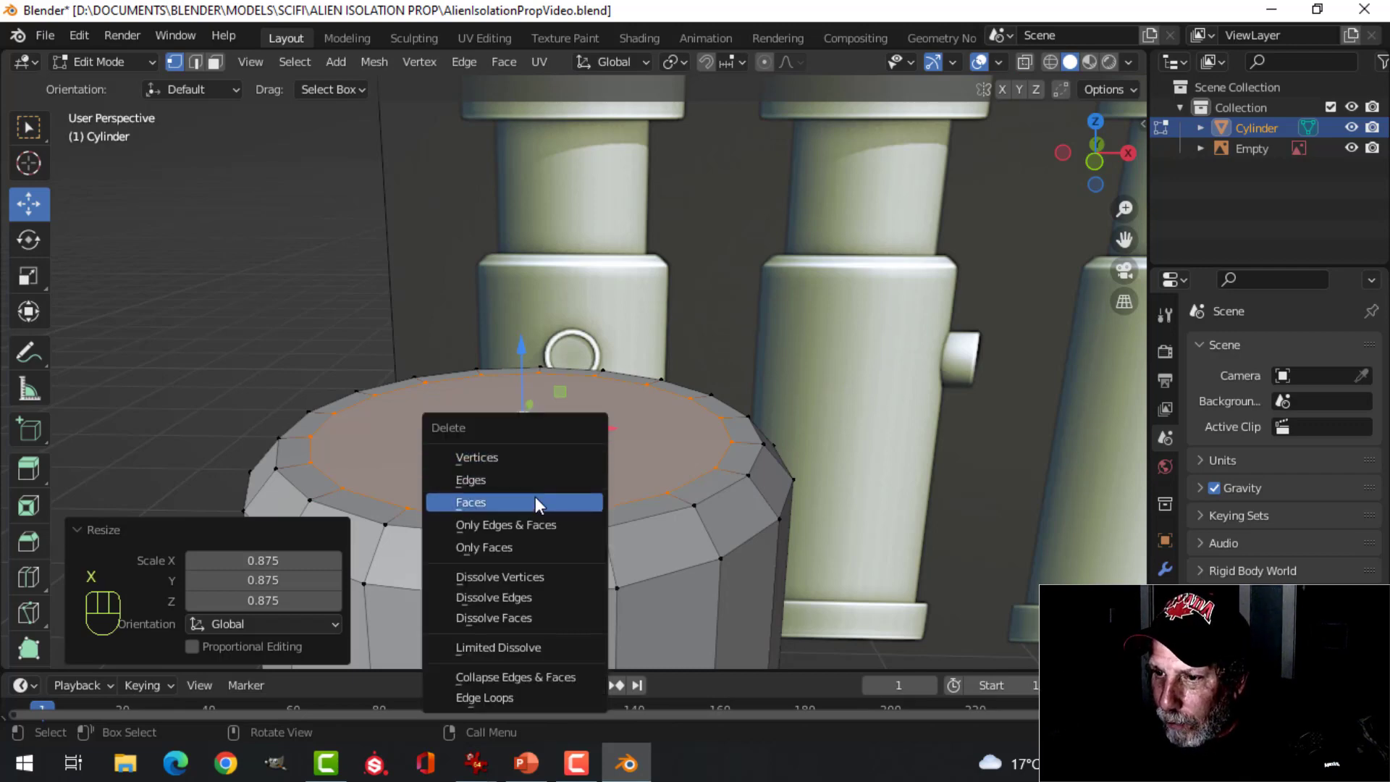
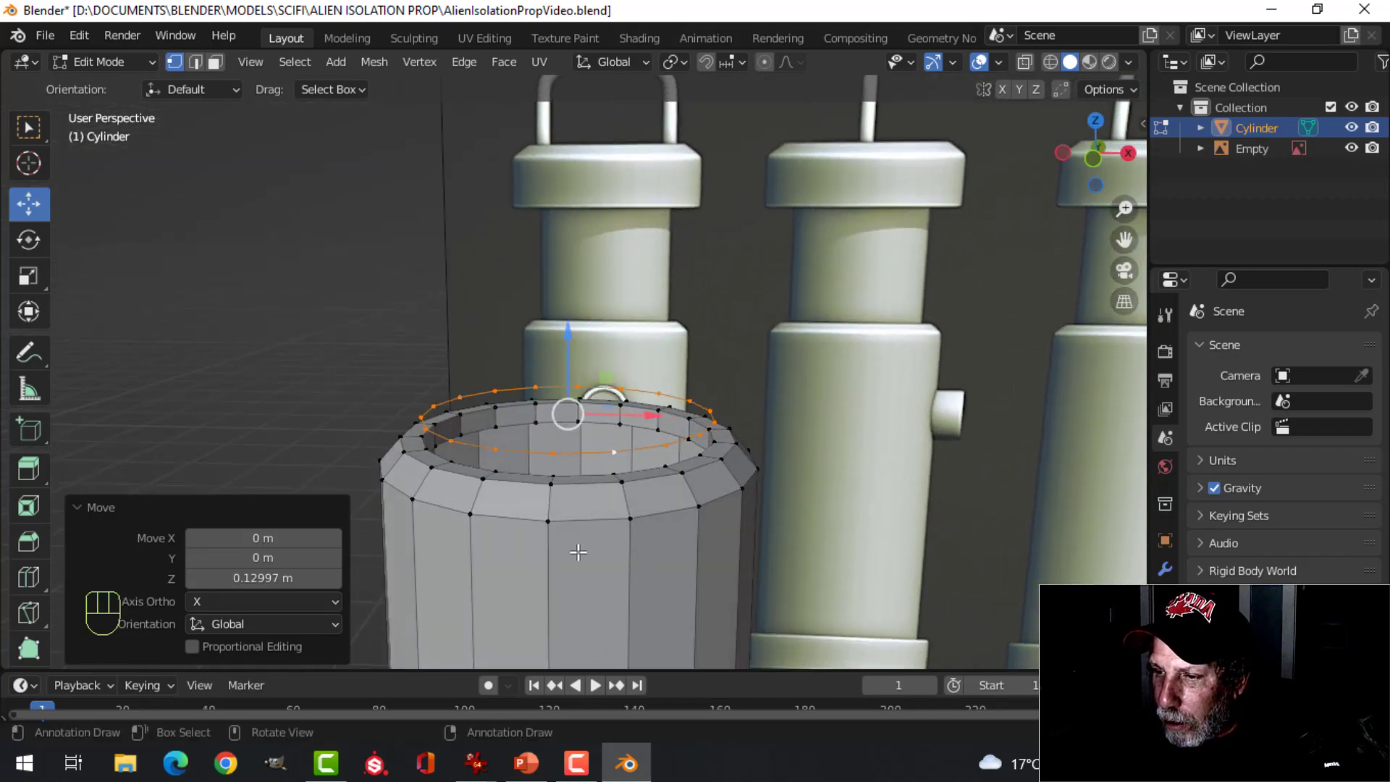
pyautogui.press('p')
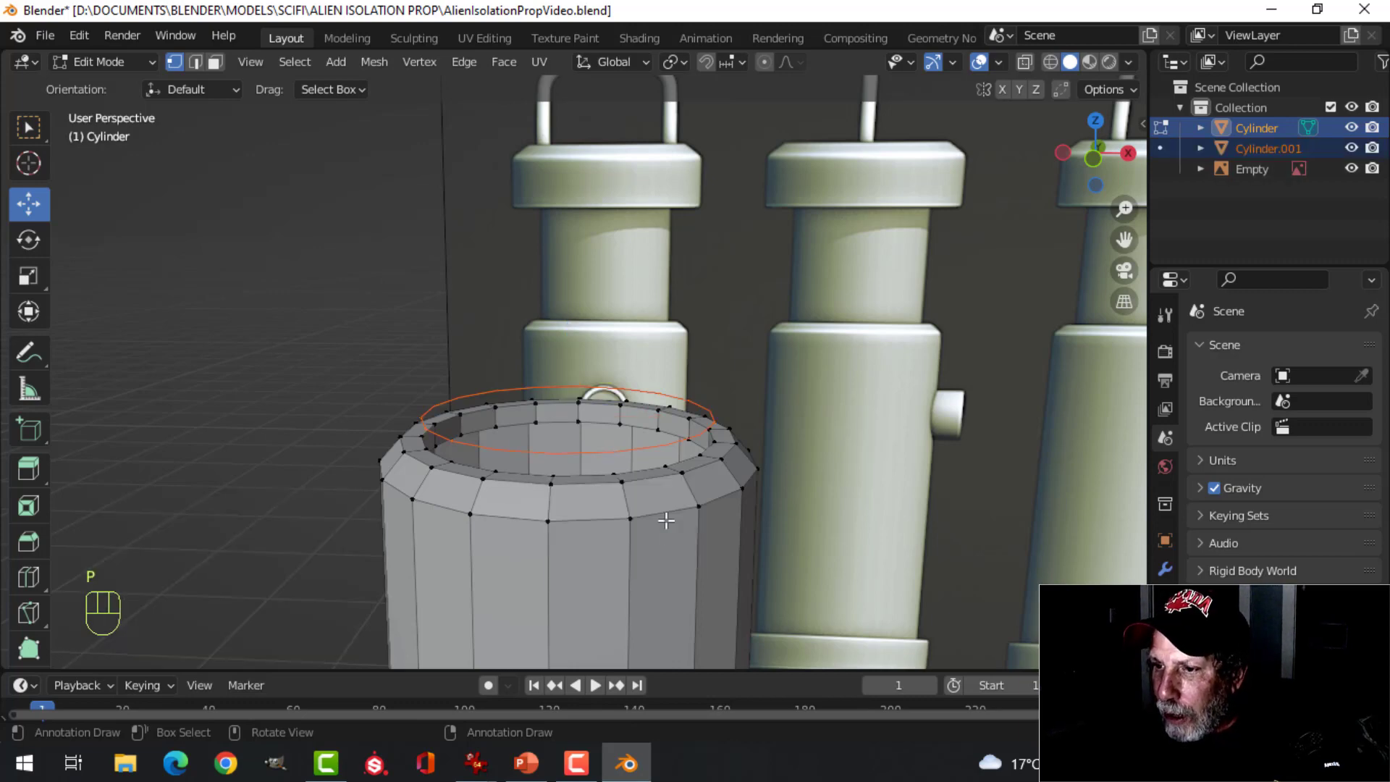
pyautogui.press('Tab')
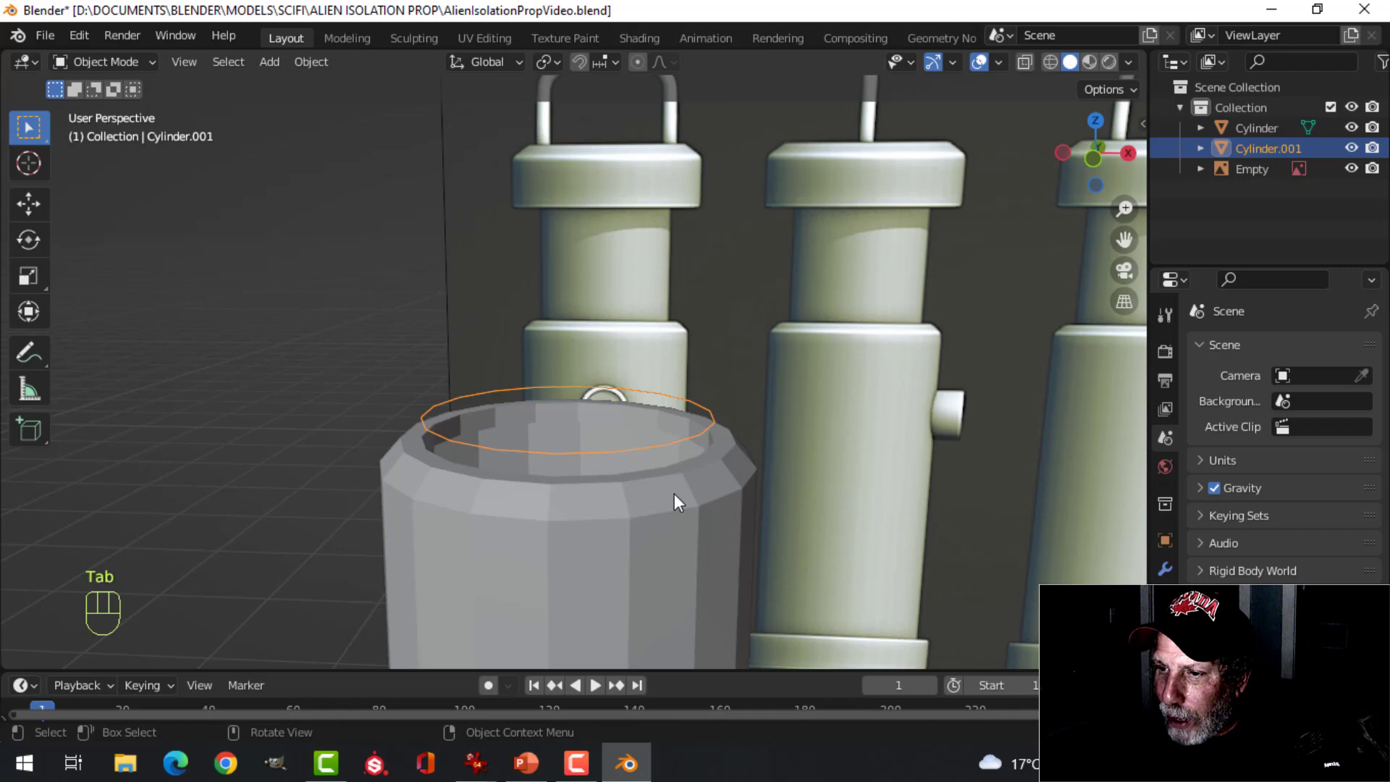
# Step: Select Cylinder.001 in front view and enter Edit Mode with X-ray to build the neck
pyautogui.moveTo(673, 500); pyautogui.dragTo(676, 522)
pyautogui.click(616, 531)
pyautogui.press('KP_1')
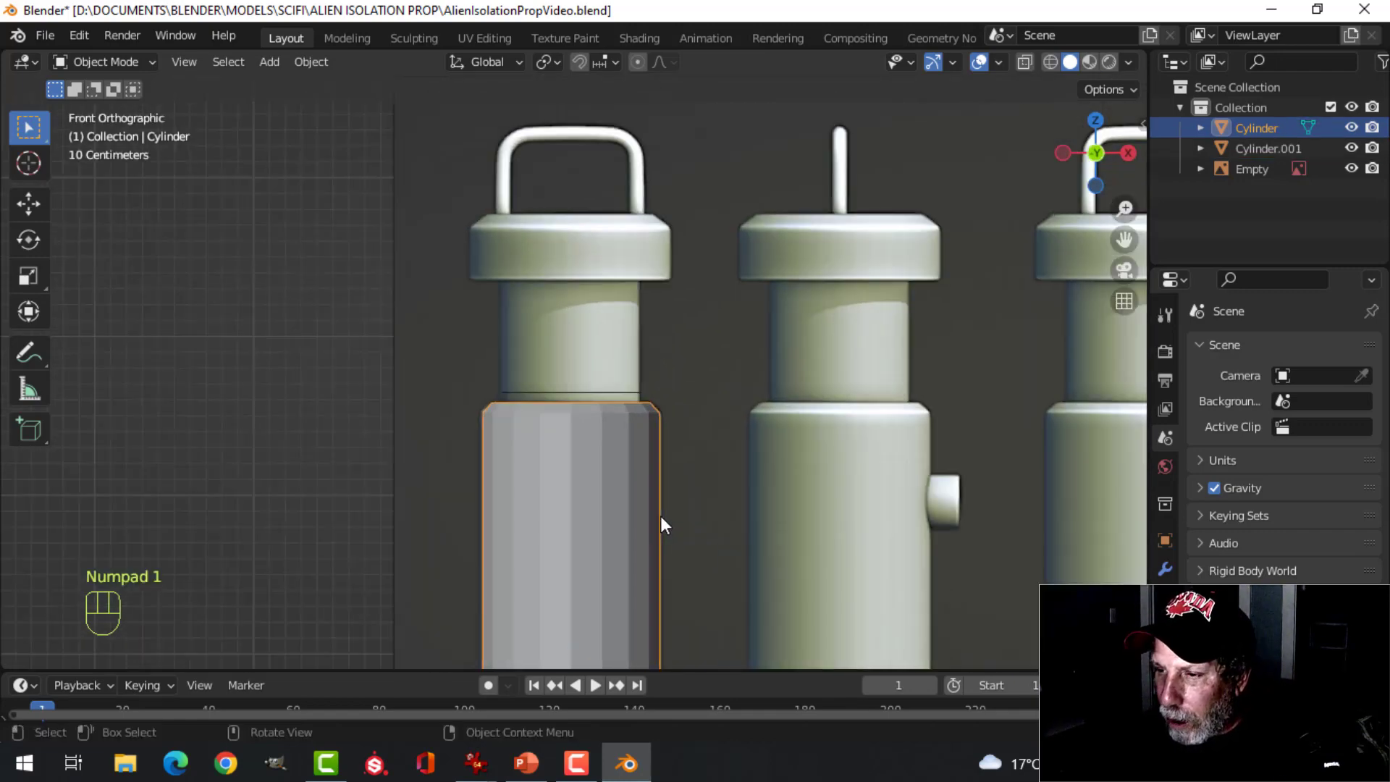
pyautogui.click(634, 415)
pyautogui.click(644, 421)
pyautogui.press('Tab')
pyautogui.press('a')
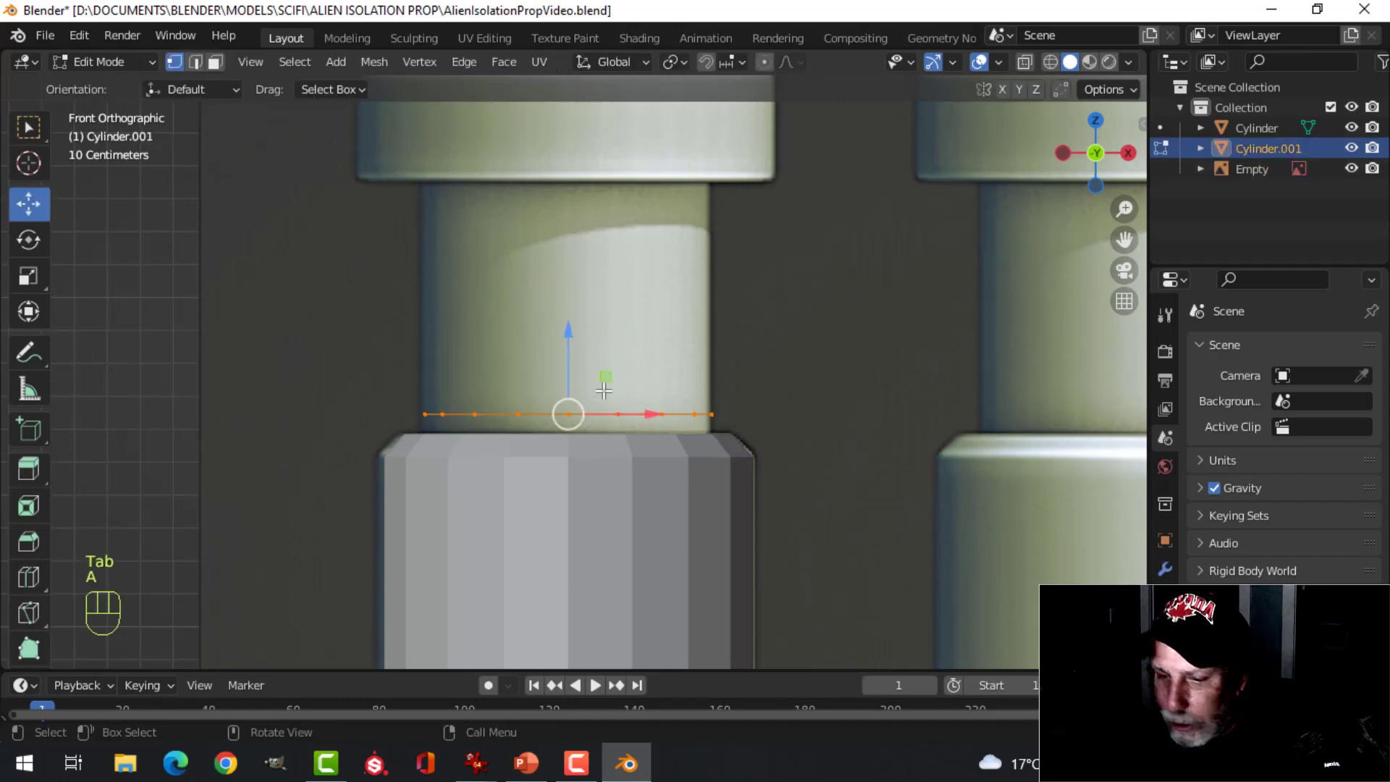
pyautogui.press('z')
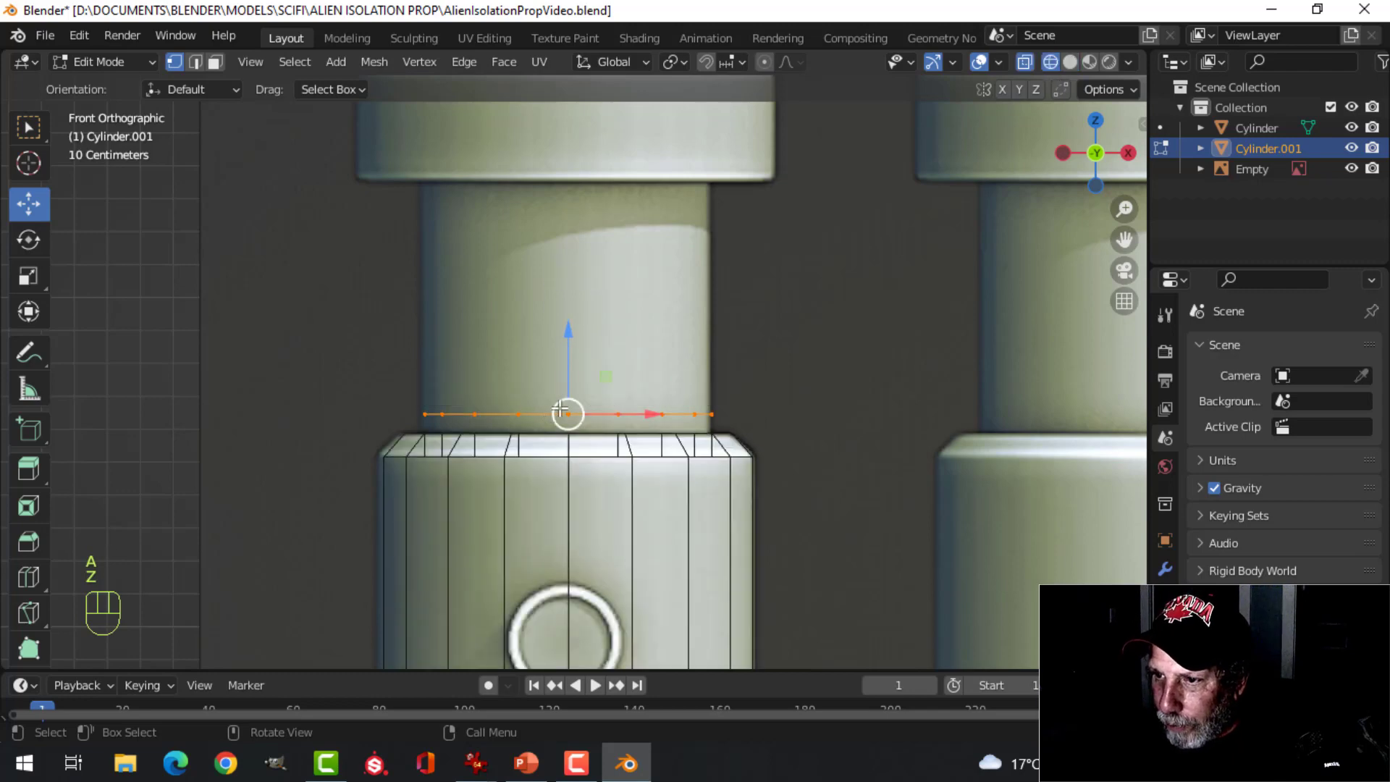
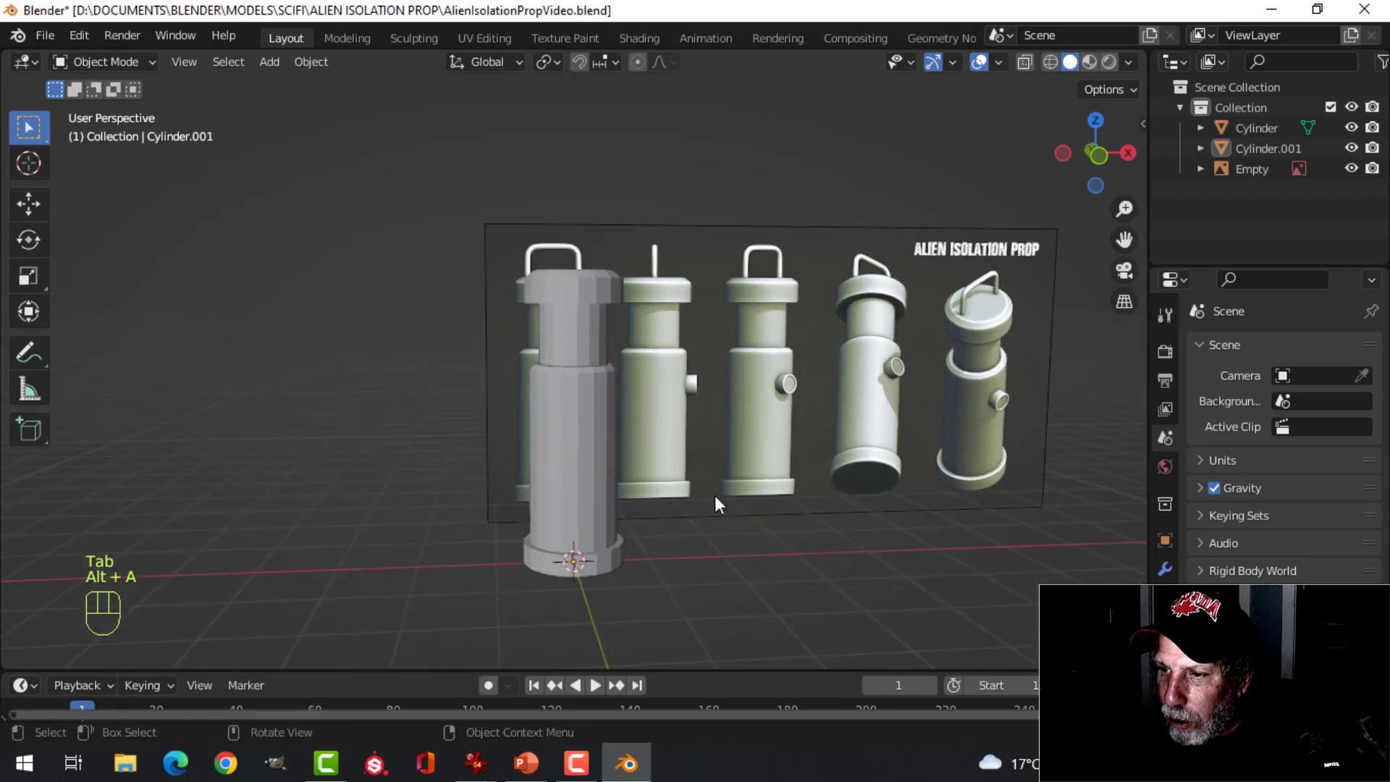
# Step: Add a level-1 Subdivision Surface to the lower body and set it to Shade Smooth
pyautogui.middleClick(746, 465)
pyautogui.moveTo(745, 450); pyautogui.dragTo(688, 439)
pyautogui.middleClick(684, 435)
pyautogui.middleClick(709, 434)
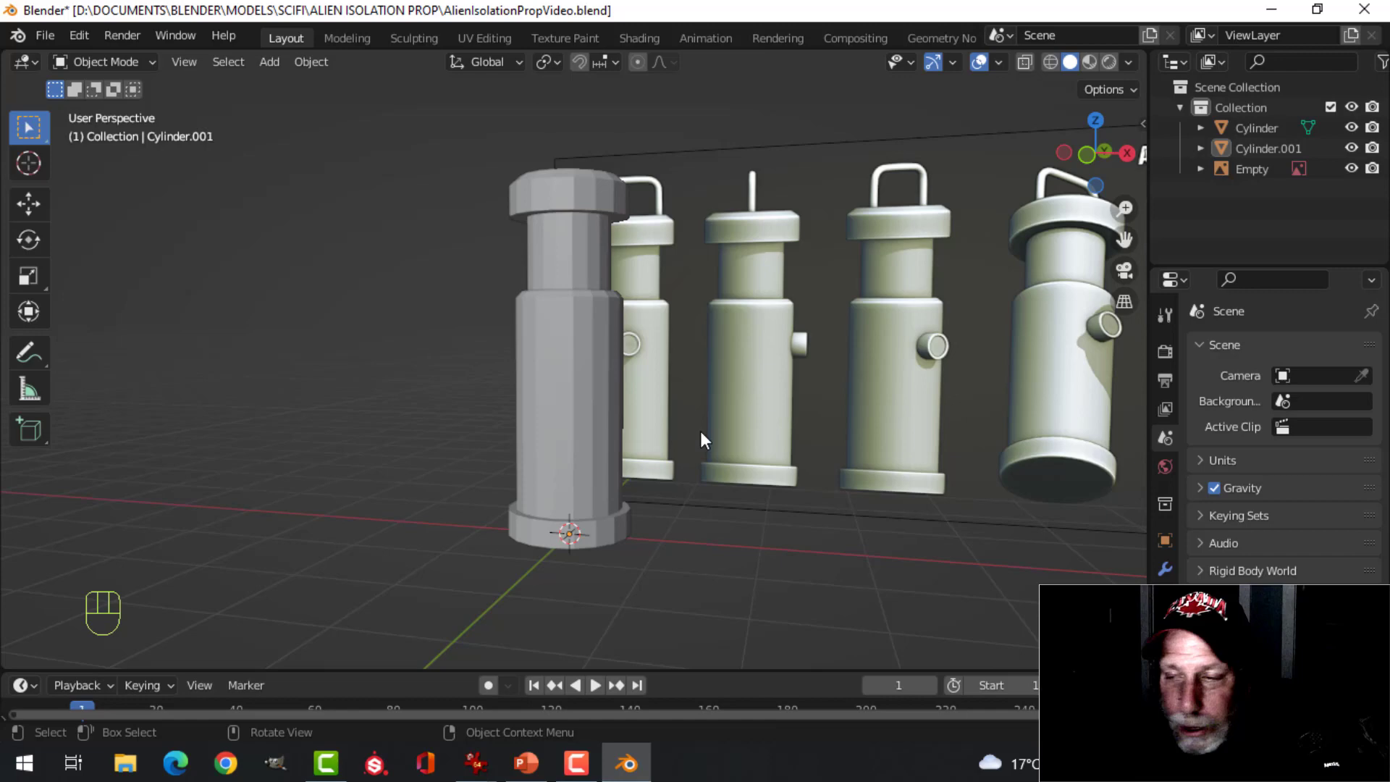
pyautogui.middleClick(726, 420)
pyautogui.middleClick(736, 412)
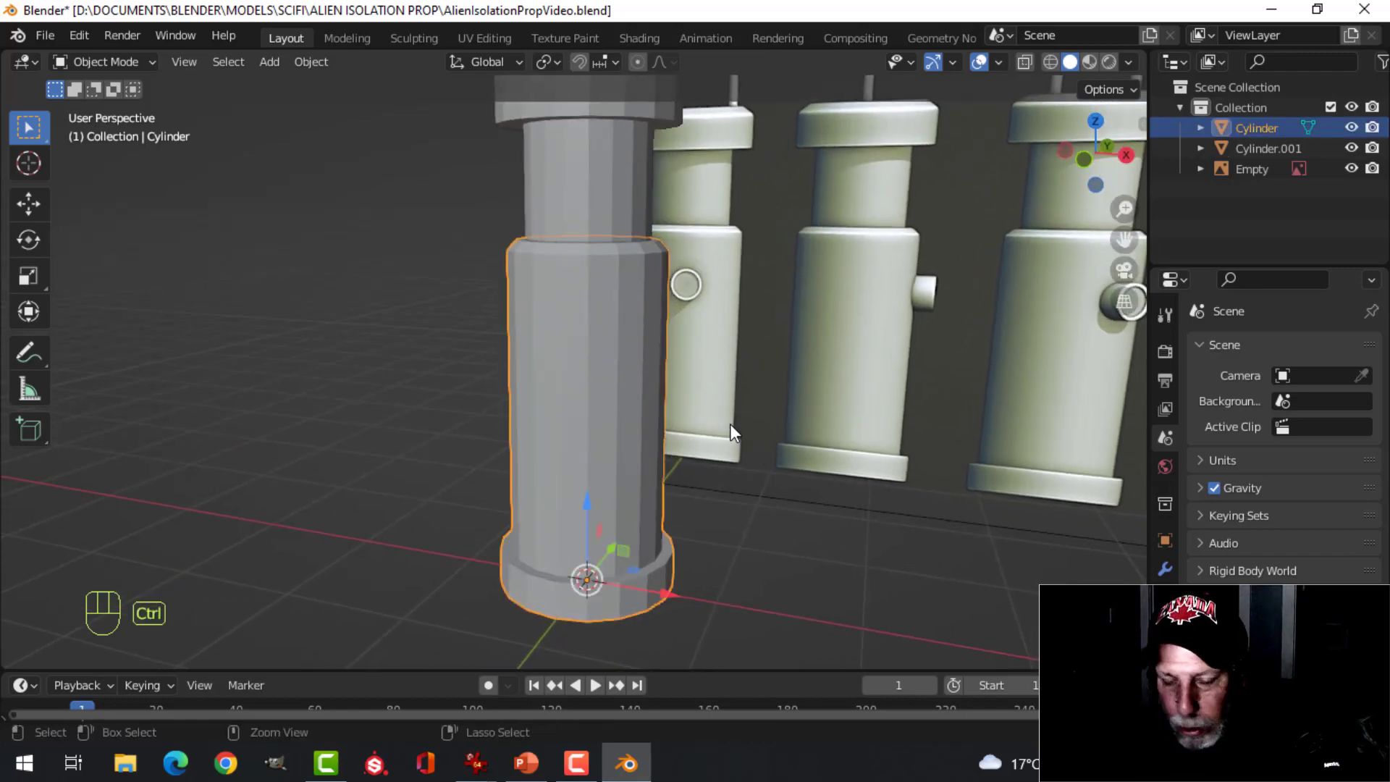
pyautogui.press('ctrl+1')
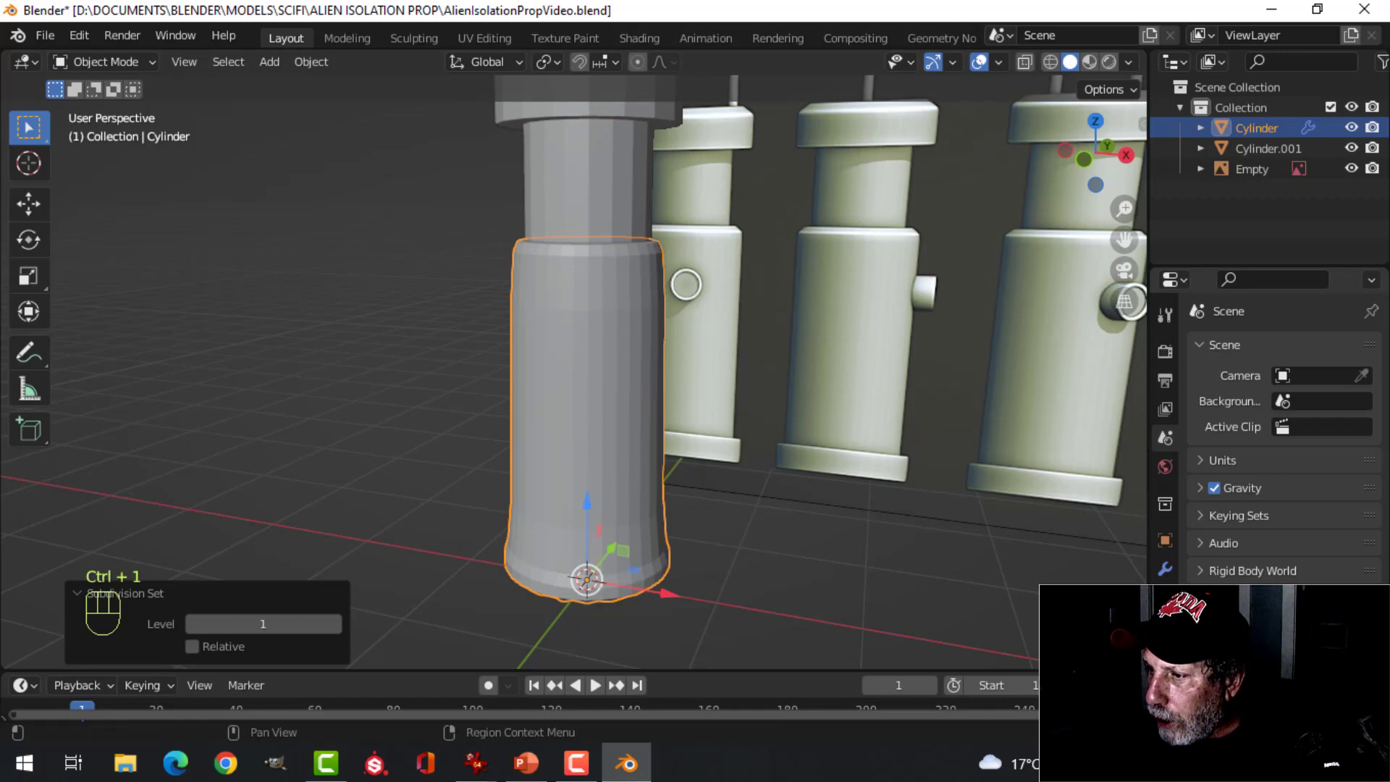
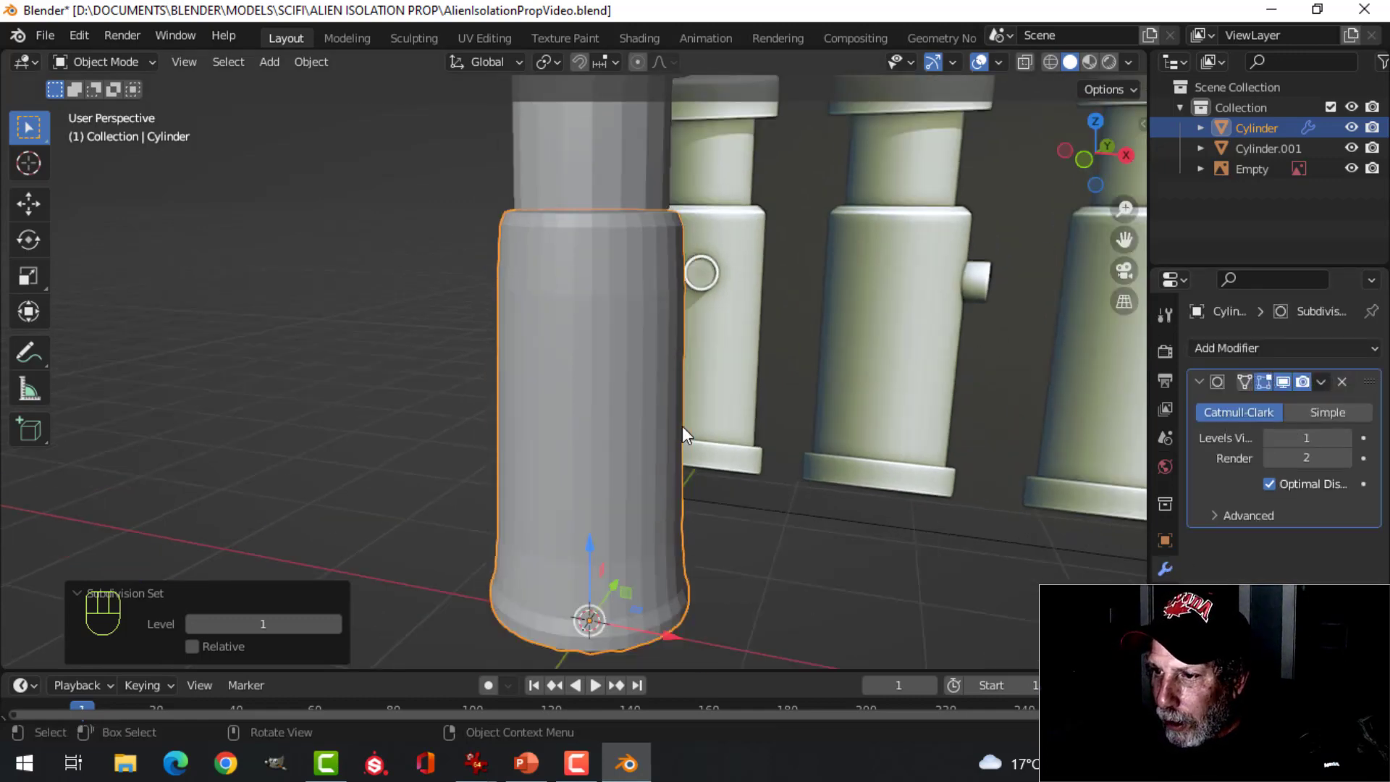
pyautogui.rightClick(590, 348)
pyautogui.moveTo(671, 457); pyautogui.dragTo(666, 425)
pyautogui.moveTo(666, 435); pyautogui.dragTo(658, 450)
pyautogui.middleClick(670, 452)
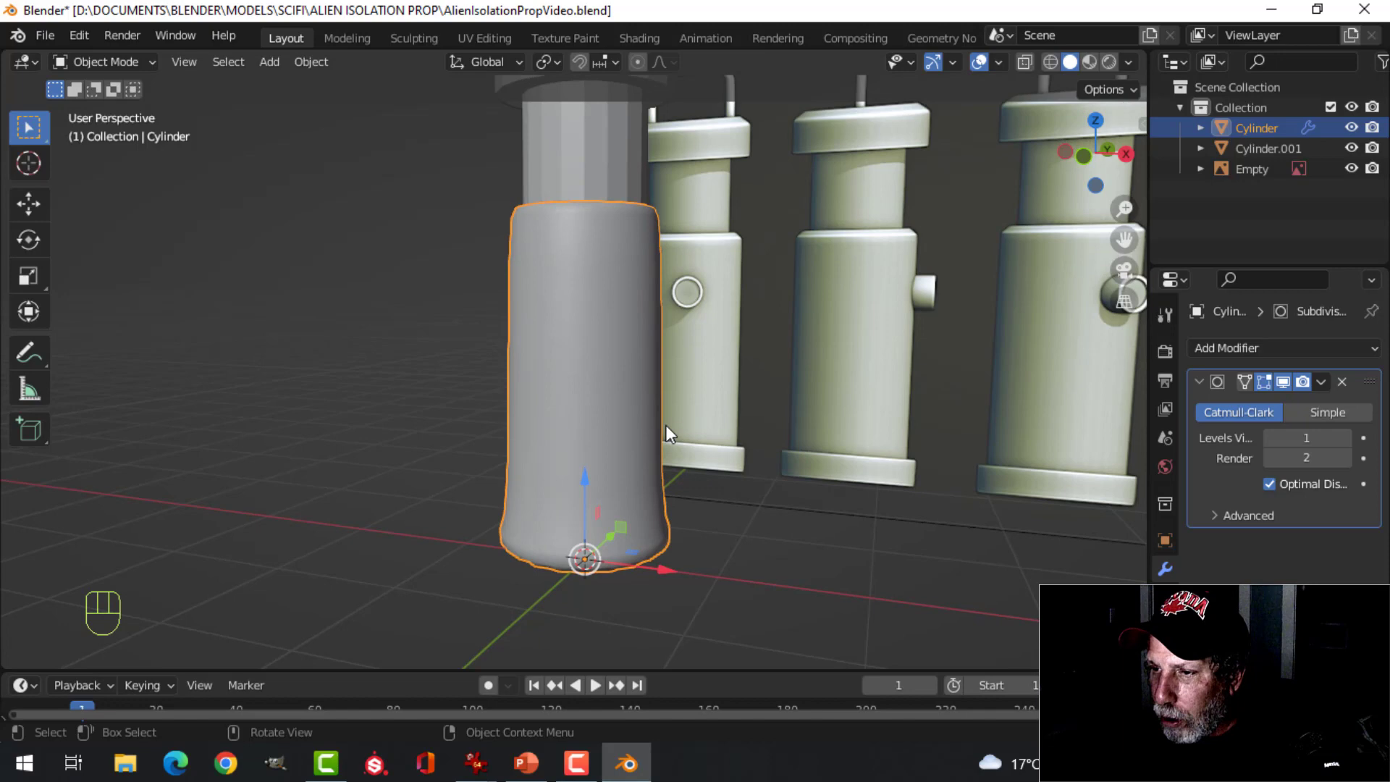
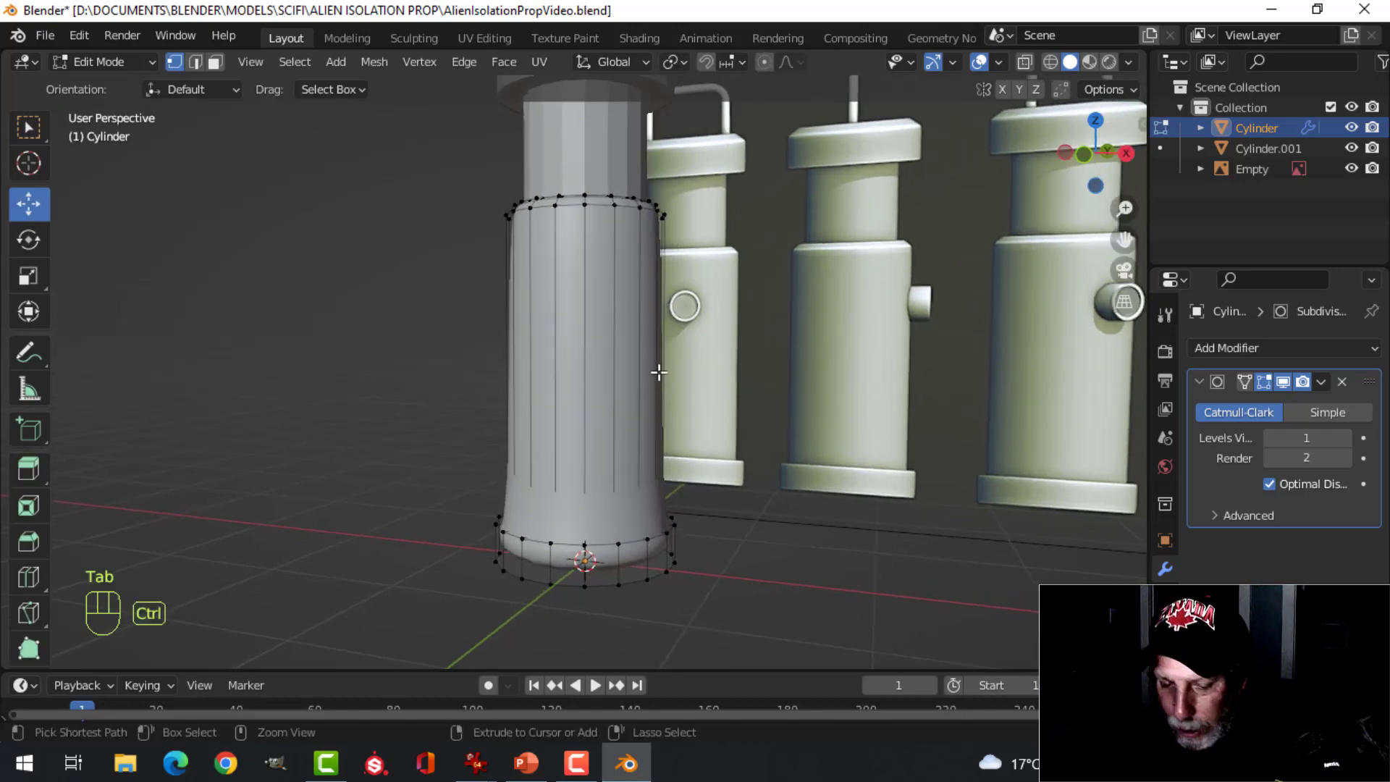
# Step: Cut a horizontal edge loop around the lower body's middle with Ctrl+R
pyautogui.press('ctrl+r')
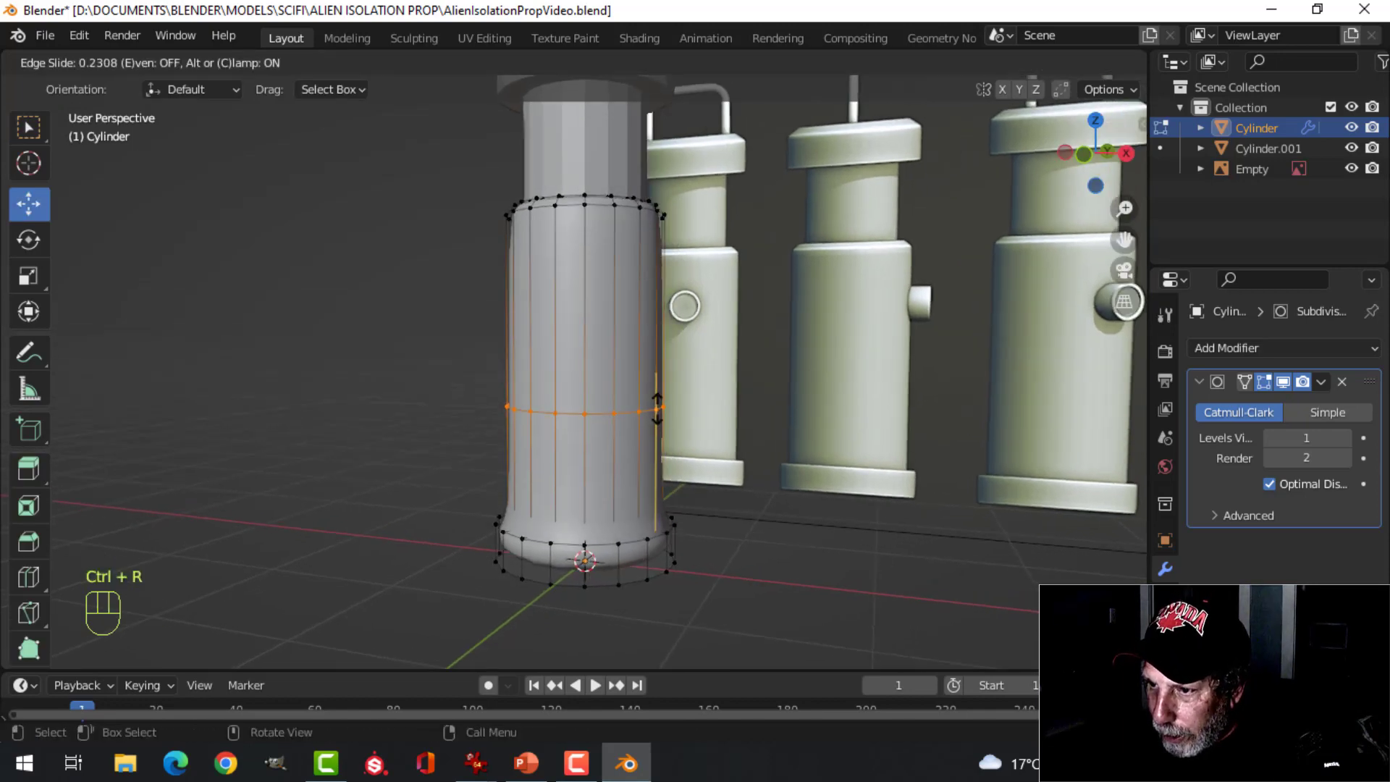
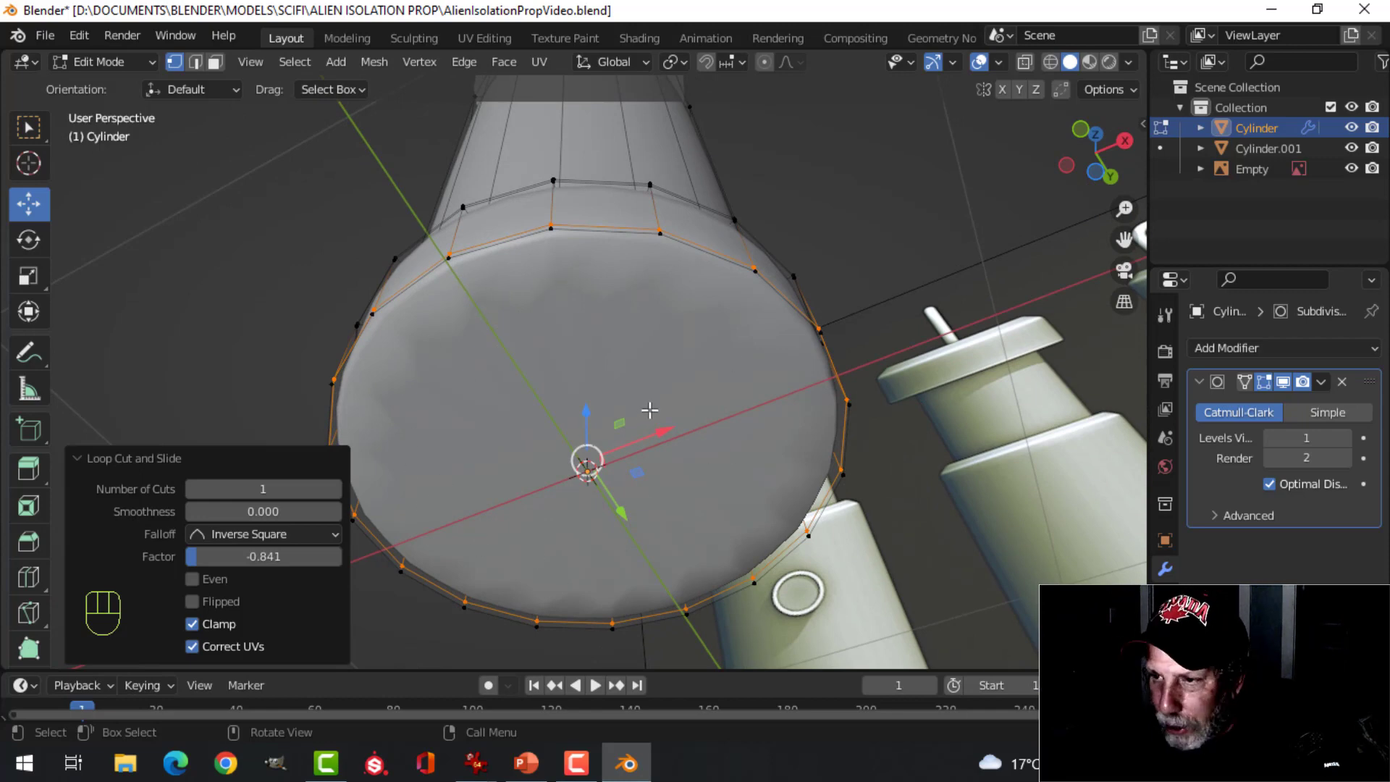
# Step: Inset the cylinder's bottom face and add a loop cut around the base rim
pyautogui.press('3')
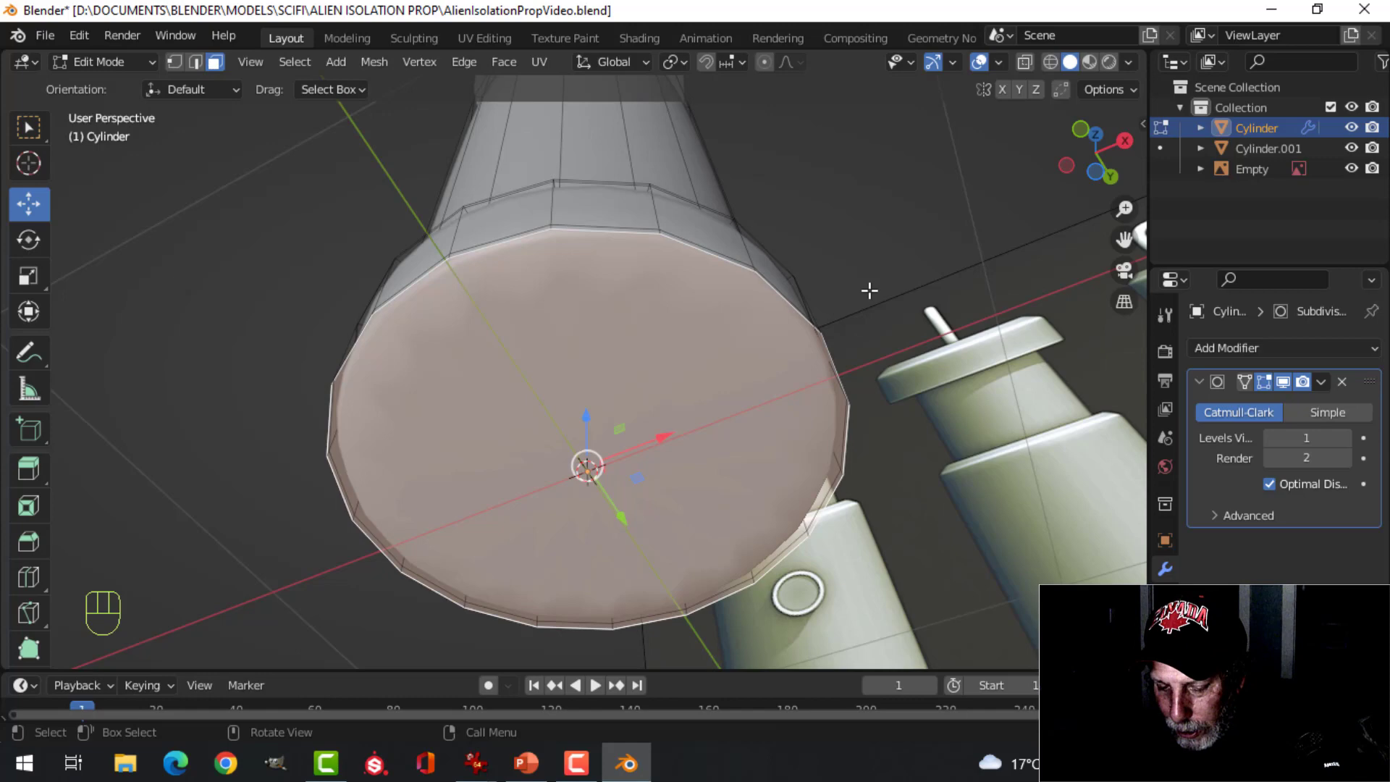
pyautogui.press('i')
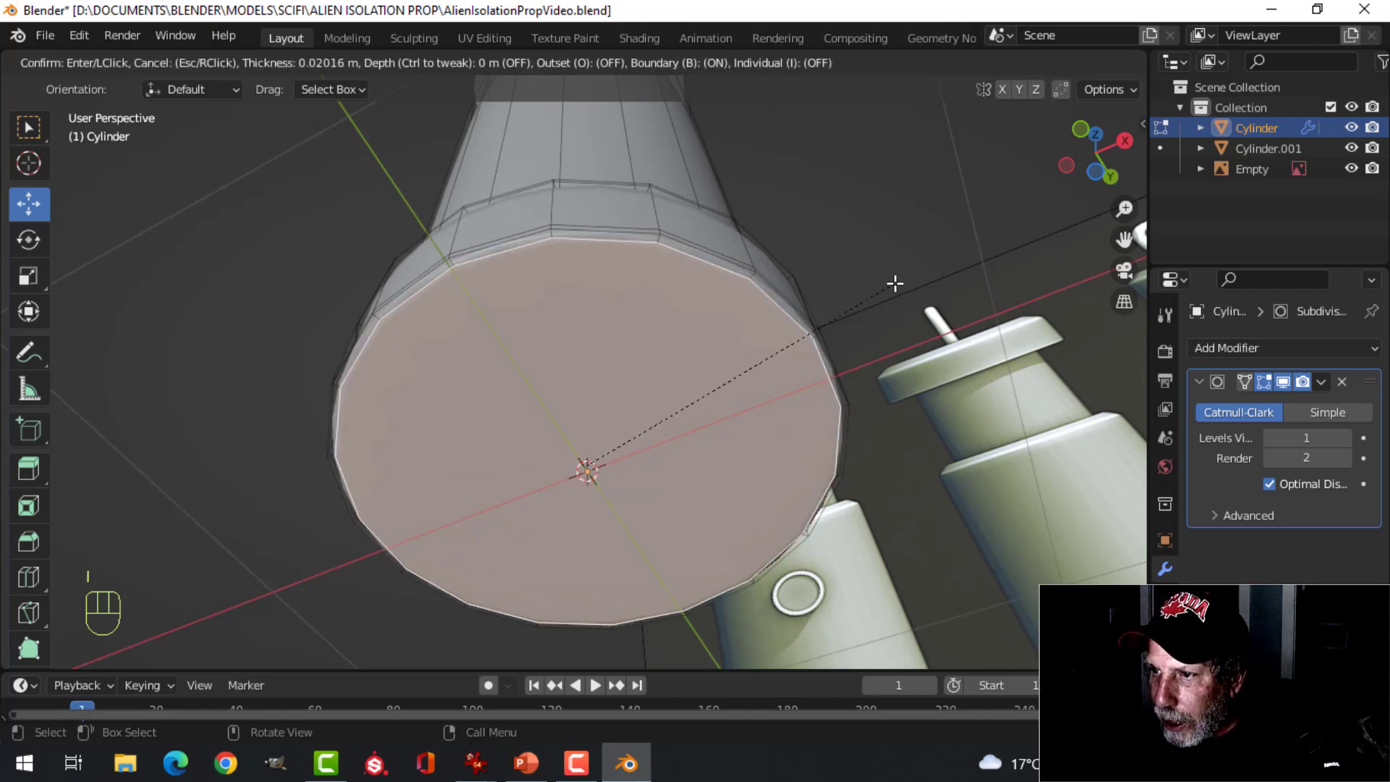
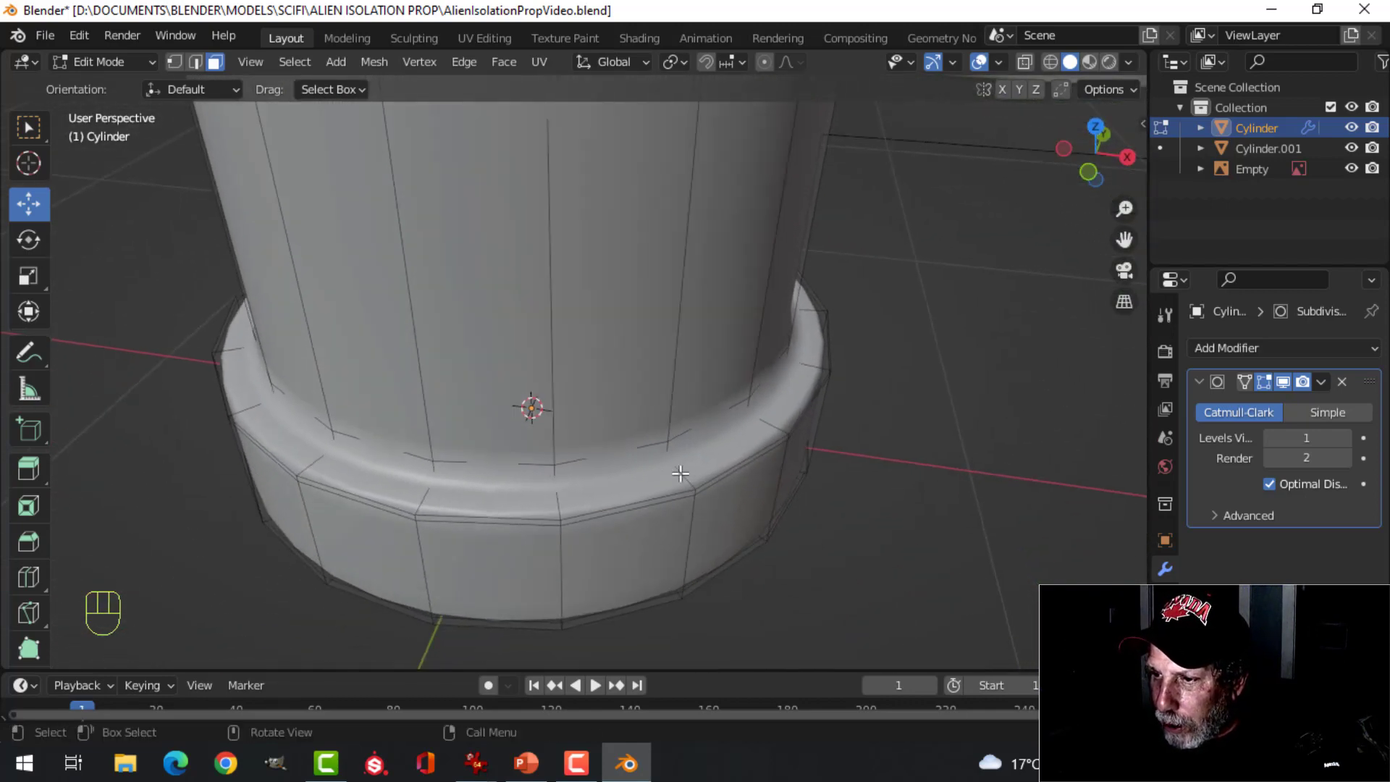
pyautogui.press('ctrl+r')
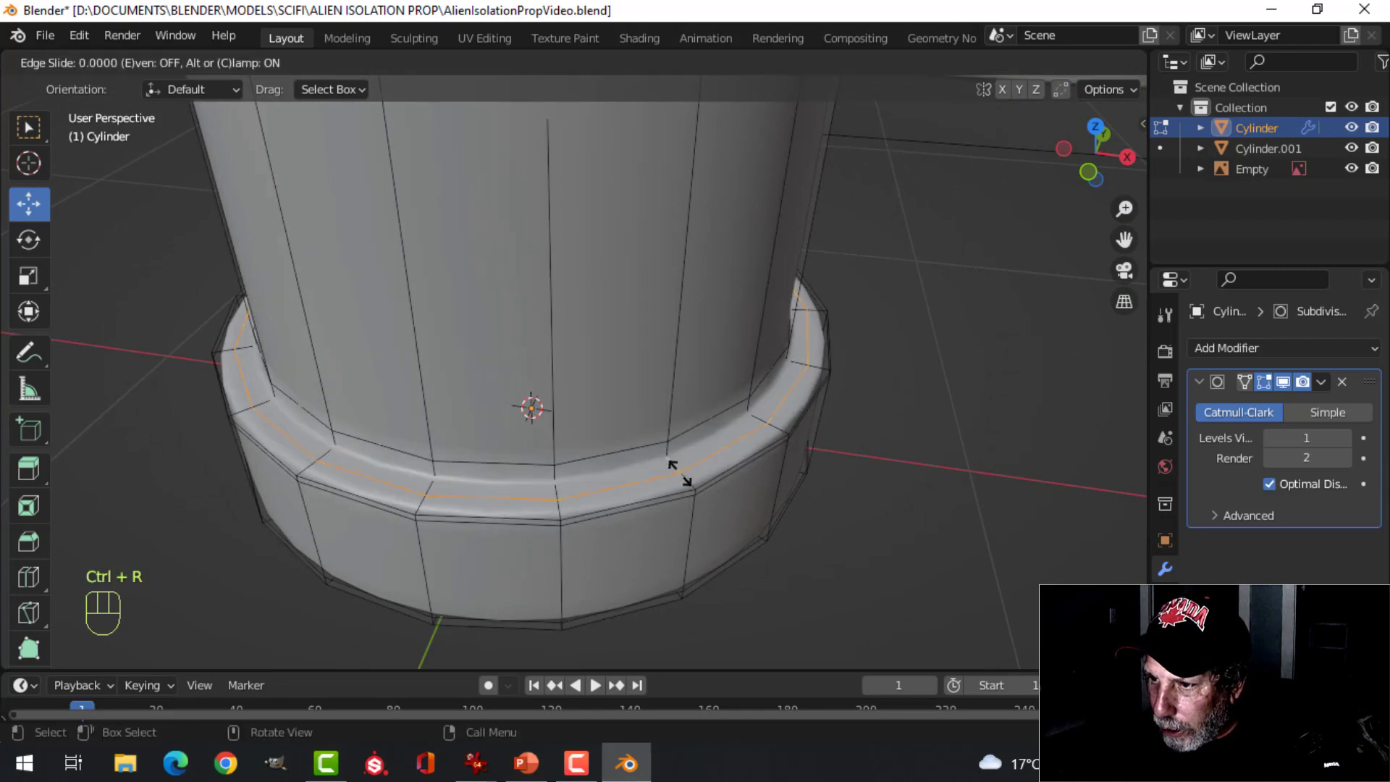
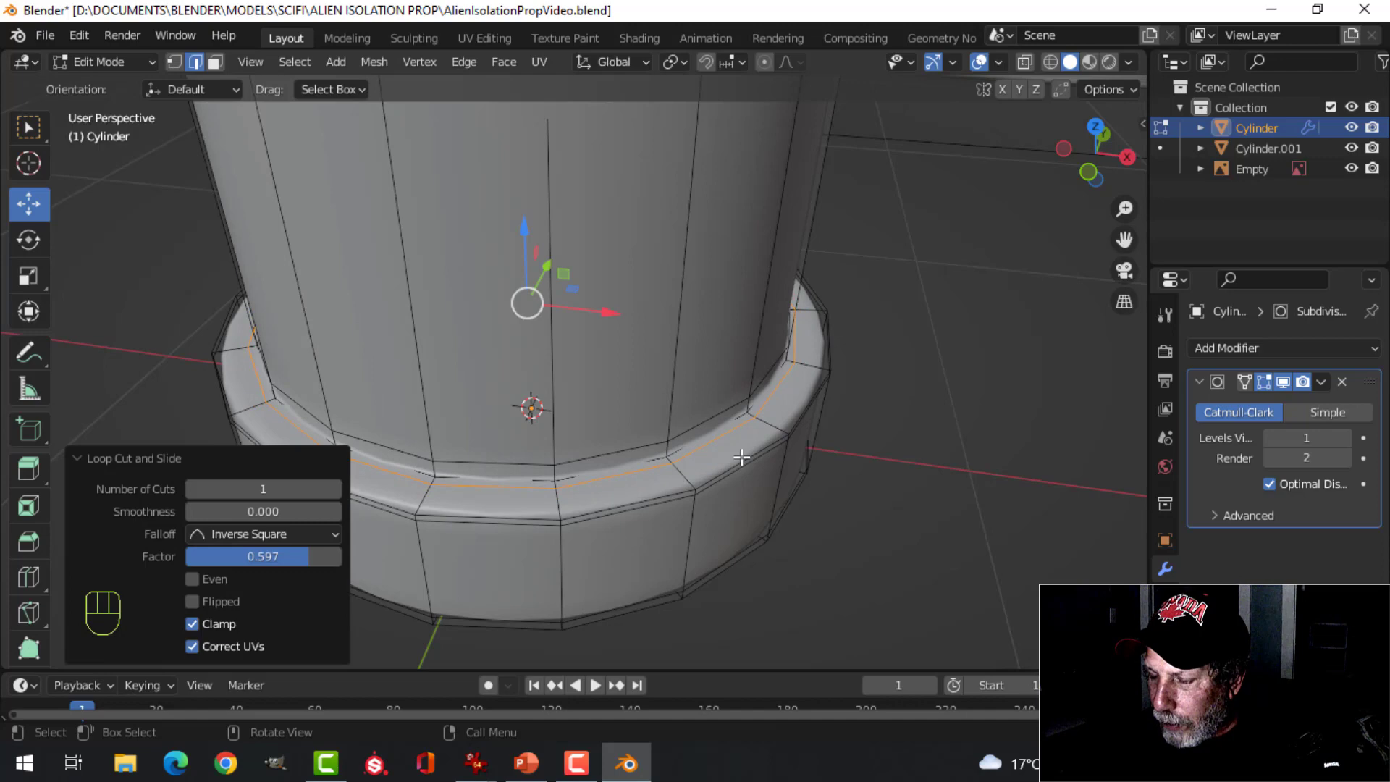
# Step: Leave Edit Mode, raise the viewport subdivision level, and inspect the smoothed base and top
pyautogui.press('Tab')
pyautogui.moveTo(752, 442); pyautogui.dragTo(726, 393)
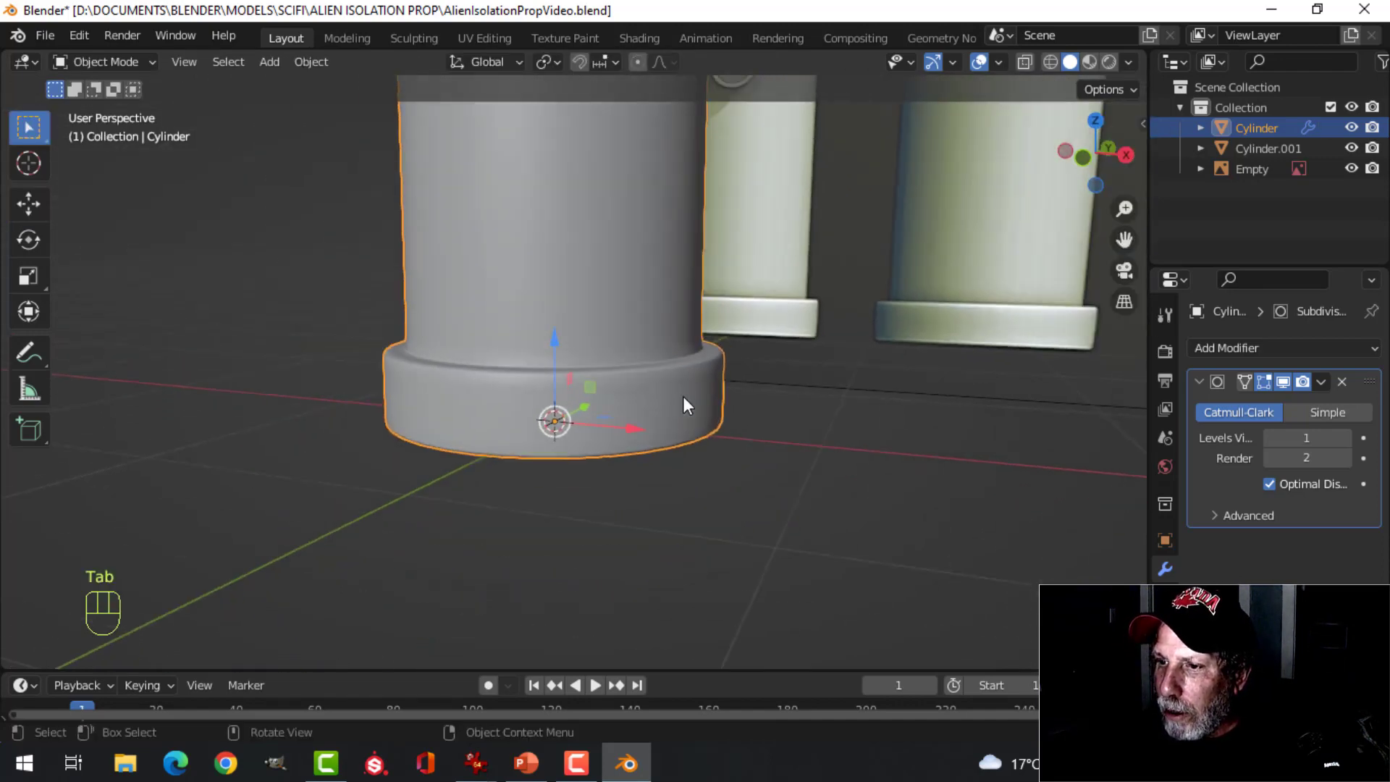
pyautogui.press('alt+a')
pyautogui.moveTo(677, 356); pyautogui.dragTo(649, 380)
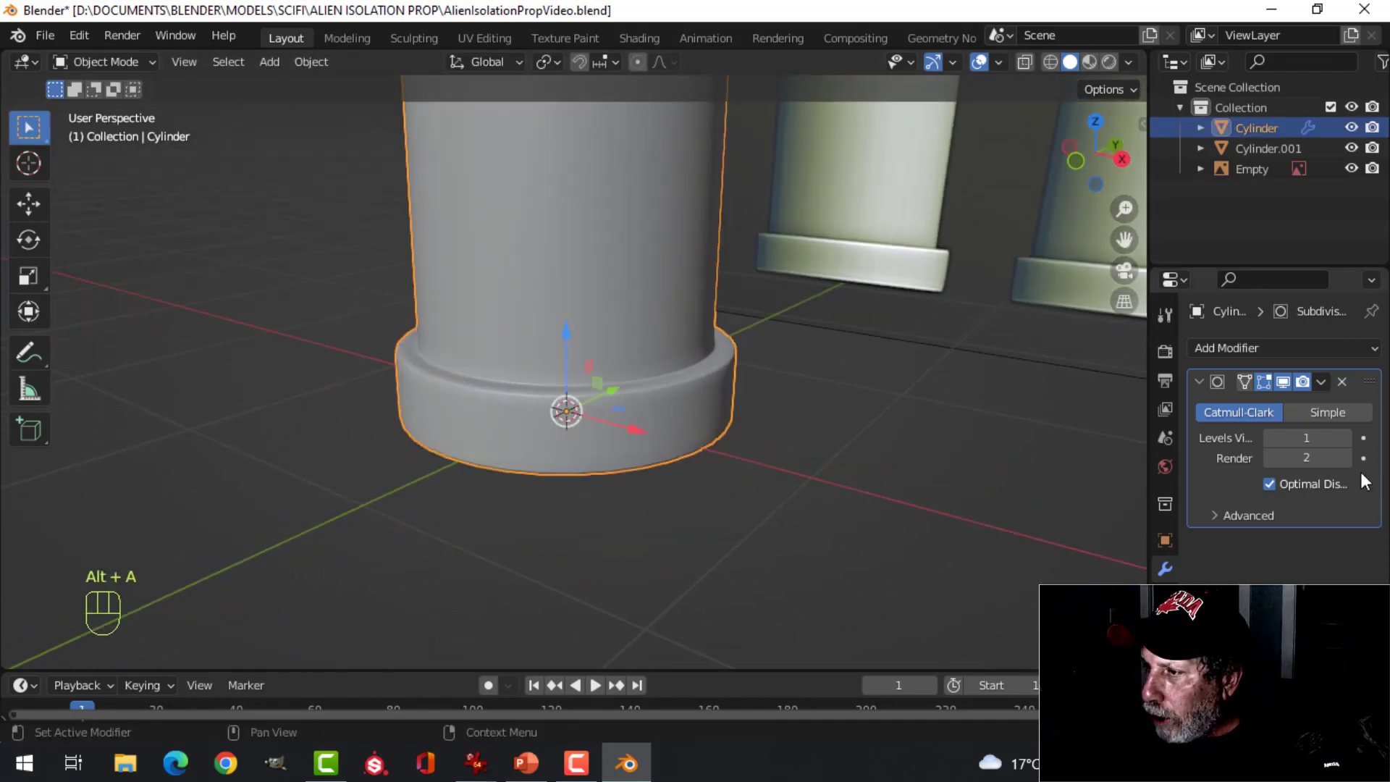
pyautogui.click(1353, 447)
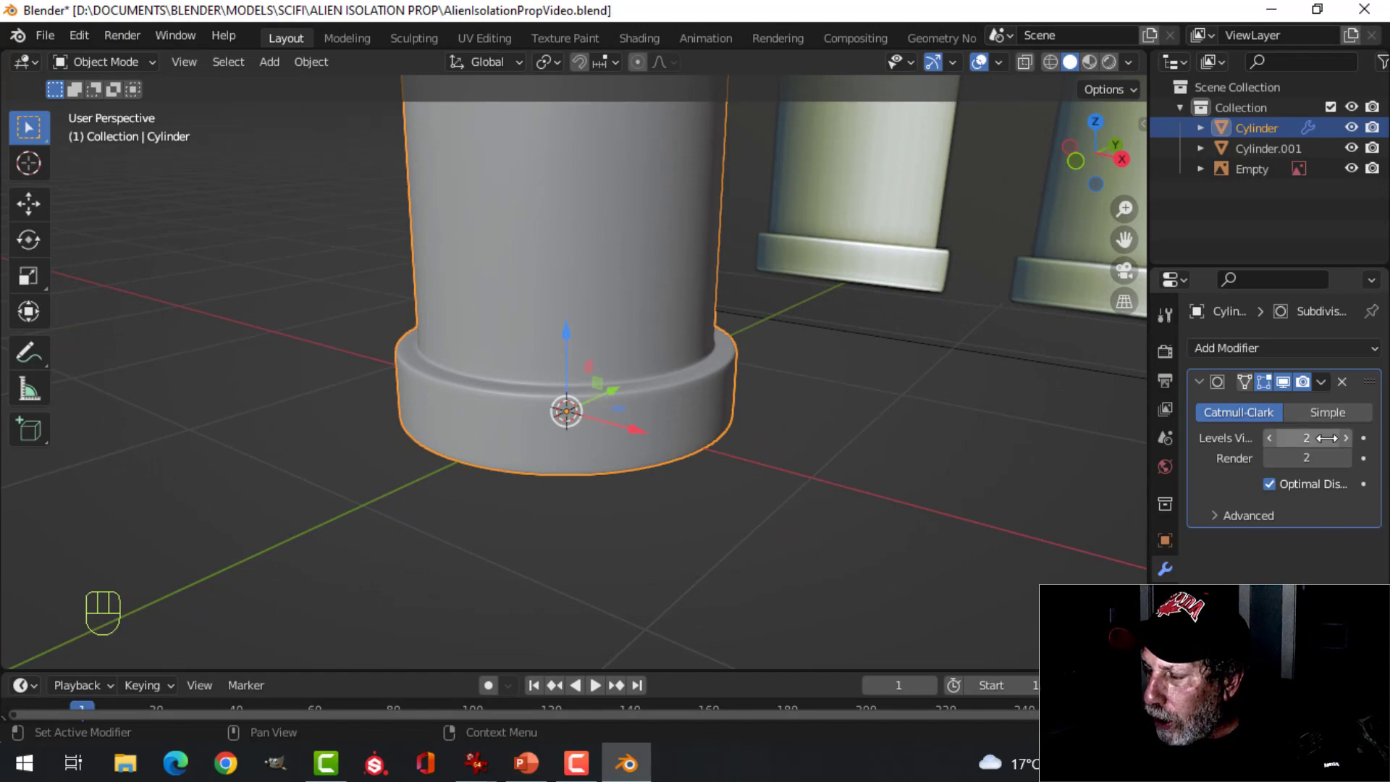
pyautogui.press('alt+a')
pyautogui.moveTo(614, 339); pyautogui.dragTo(650, 500)
pyautogui.moveTo(646, 406); pyautogui.dragTo(625, 456)
pyautogui.middleClick(632, 461)
pyautogui.moveTo(615, 427); pyautogui.dragTo(592, 477)
pyautogui.middleClick(594, 471)
pyautogui.moveTo(635, 428); pyautogui.dragTo(709, 413)
# Step: Add three supporting loop cuts near the lower body's top rim to keep it crisp
pyautogui.press('Tab')
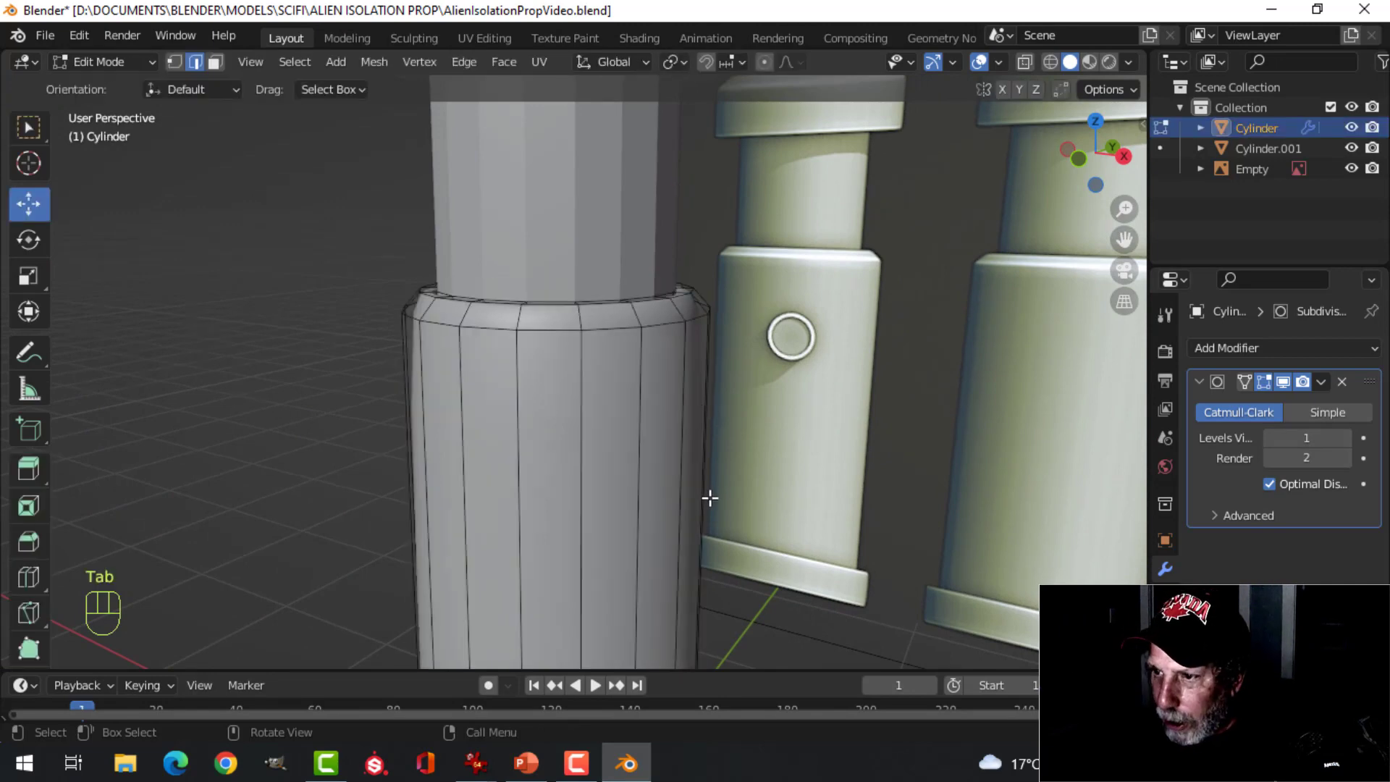
pyautogui.press('ctrl+r')
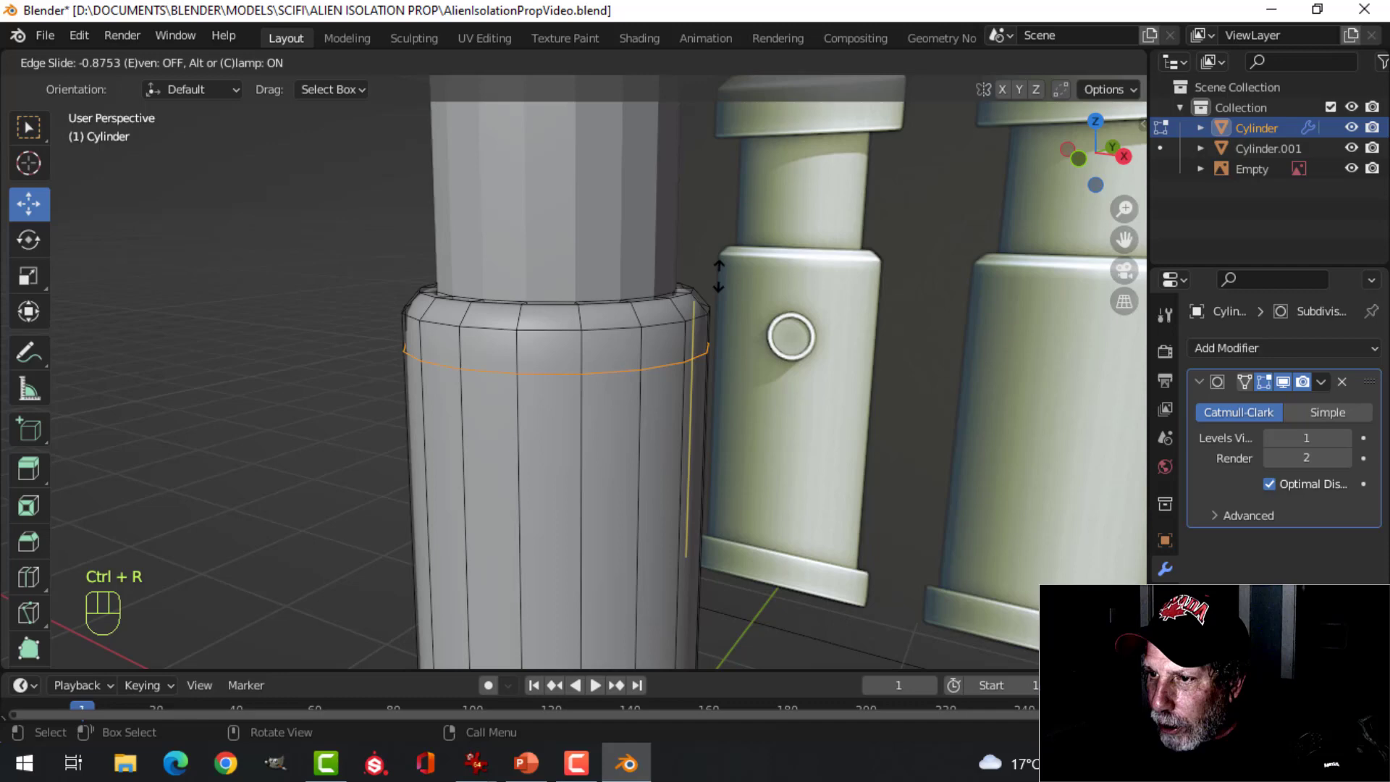
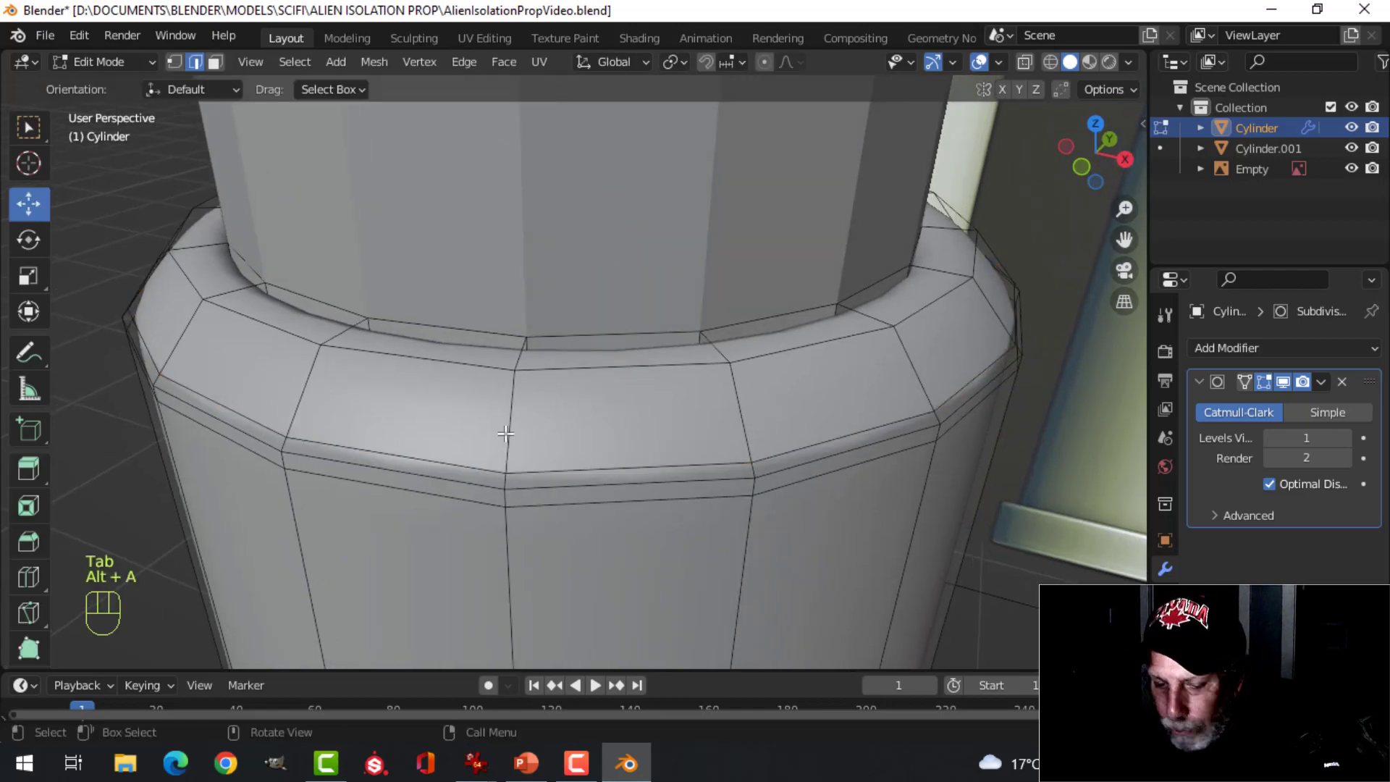
pyautogui.press('ctrl+r')
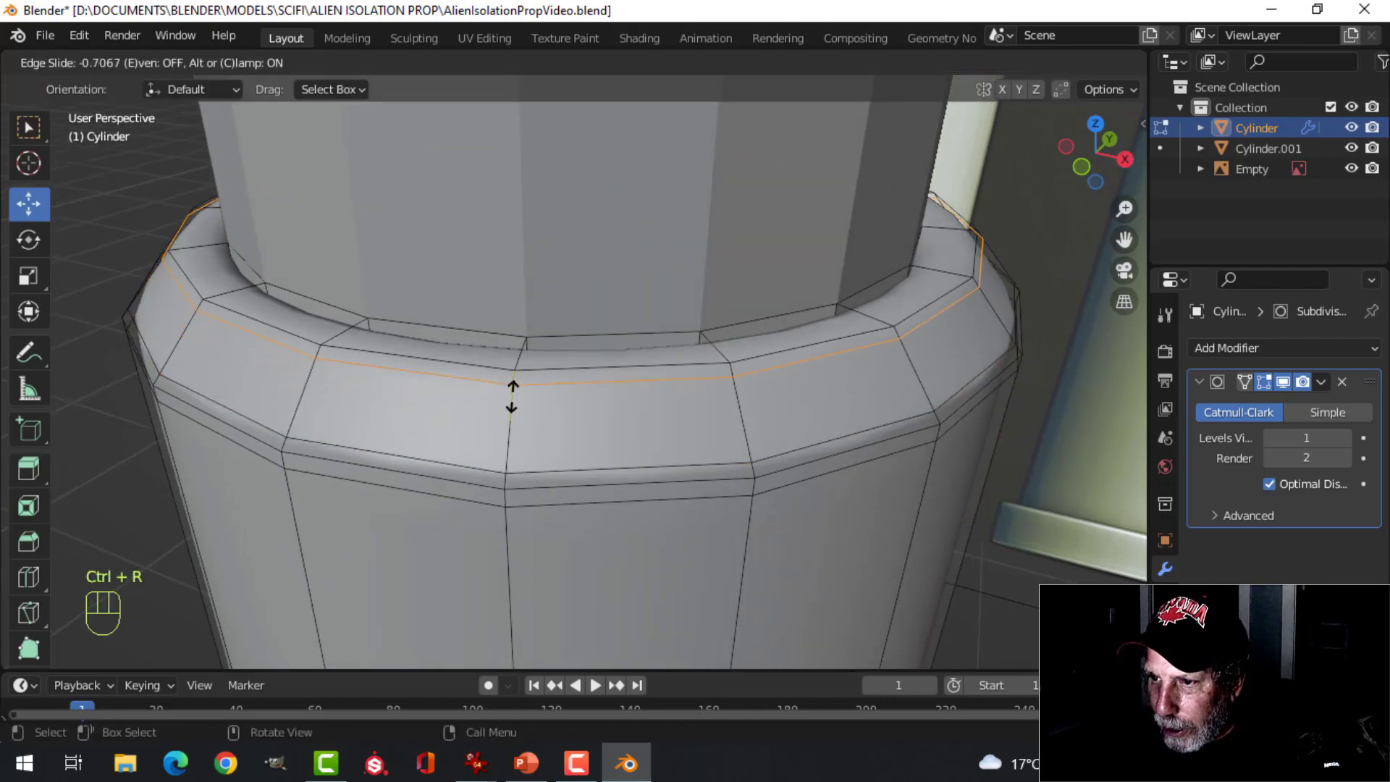
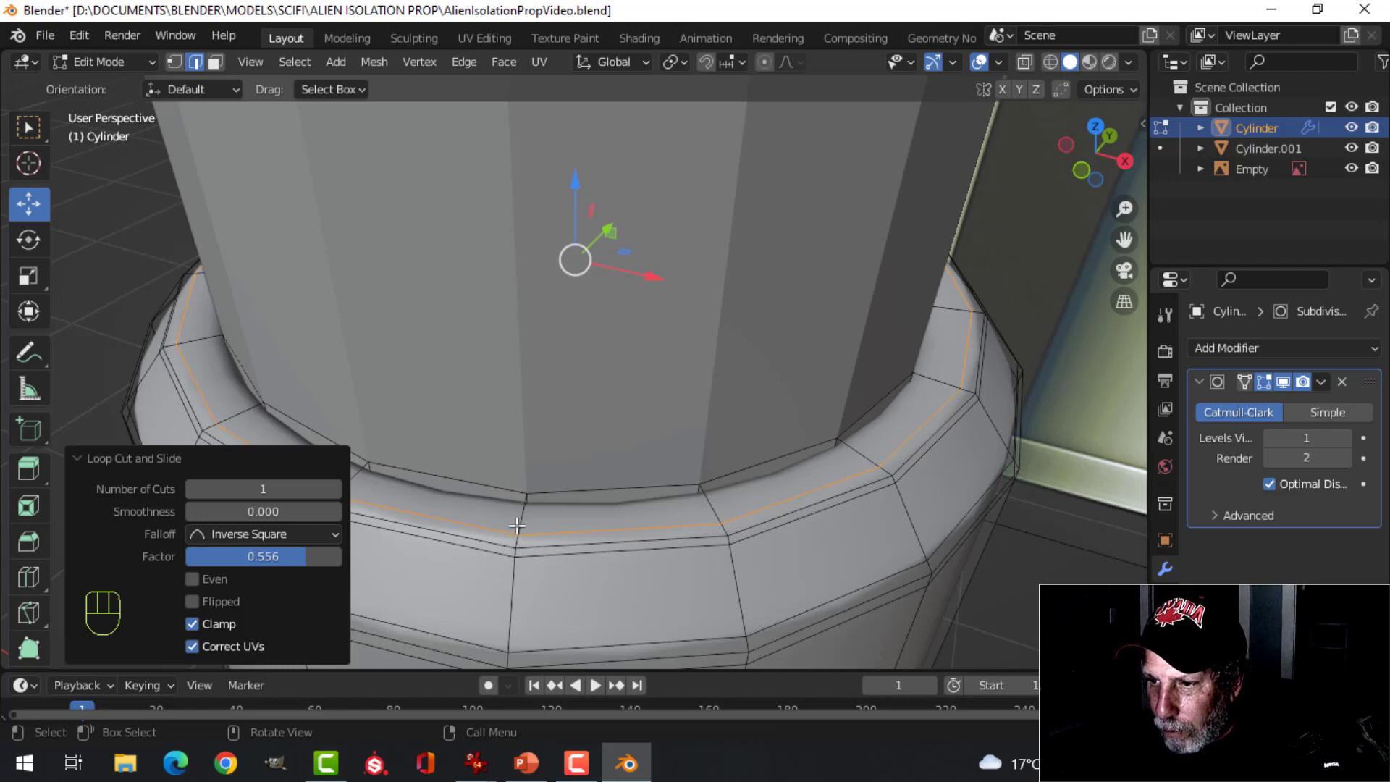
pyautogui.press('ctrl+r')
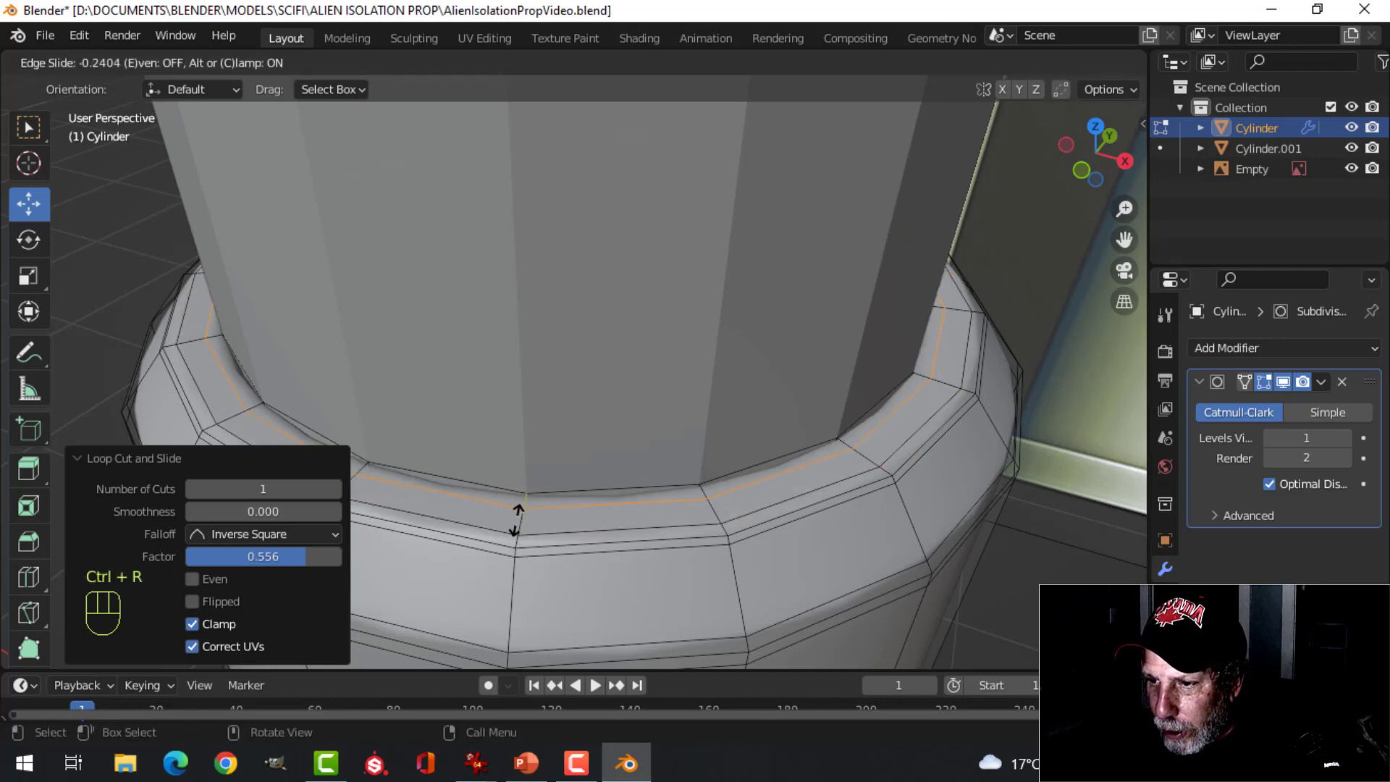
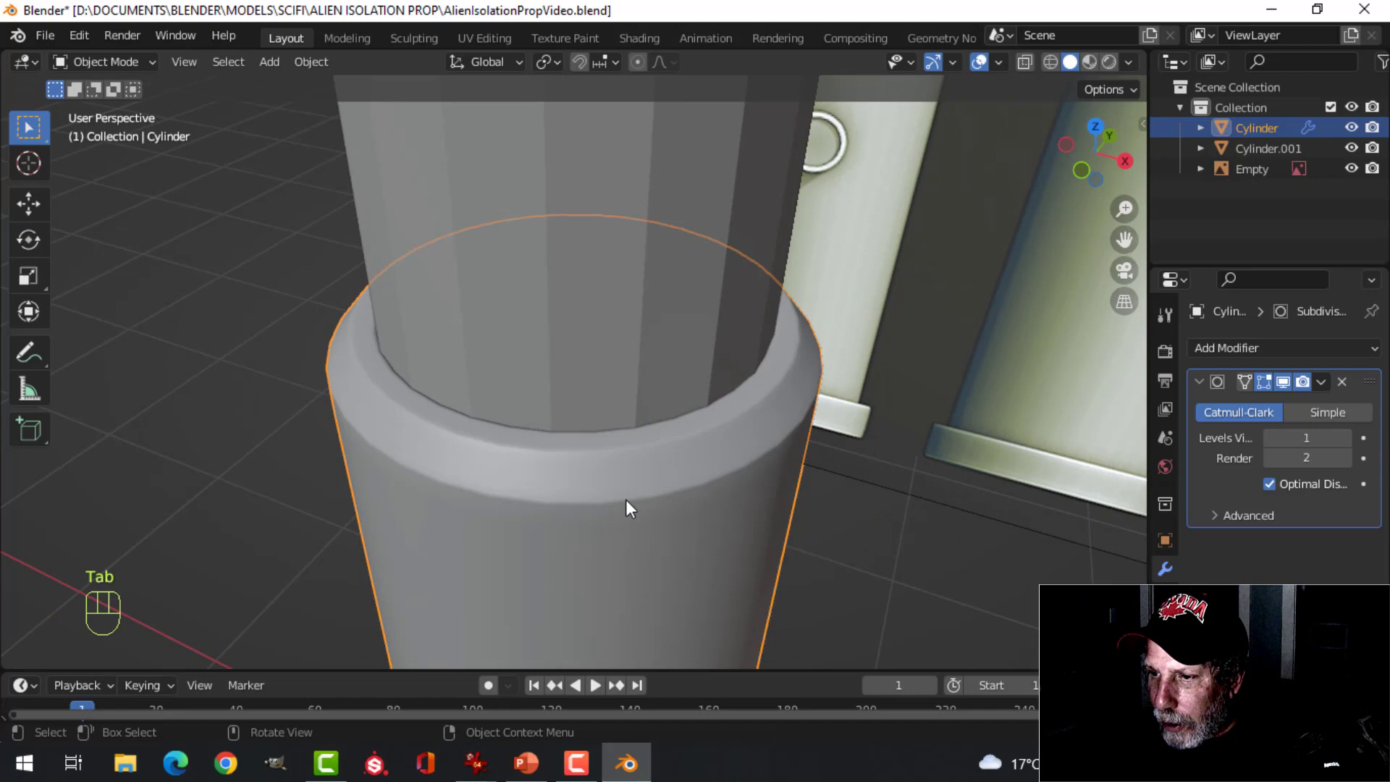
# Step: Return to Object Mode and zoom out to review the whole lantern's rim
pyautogui.press('alt+a')
pyautogui.moveTo(641, 489); pyautogui.dragTo(619, 475)
pyautogui.moveTo(576, 503); pyautogui.dragTo(579, 428)
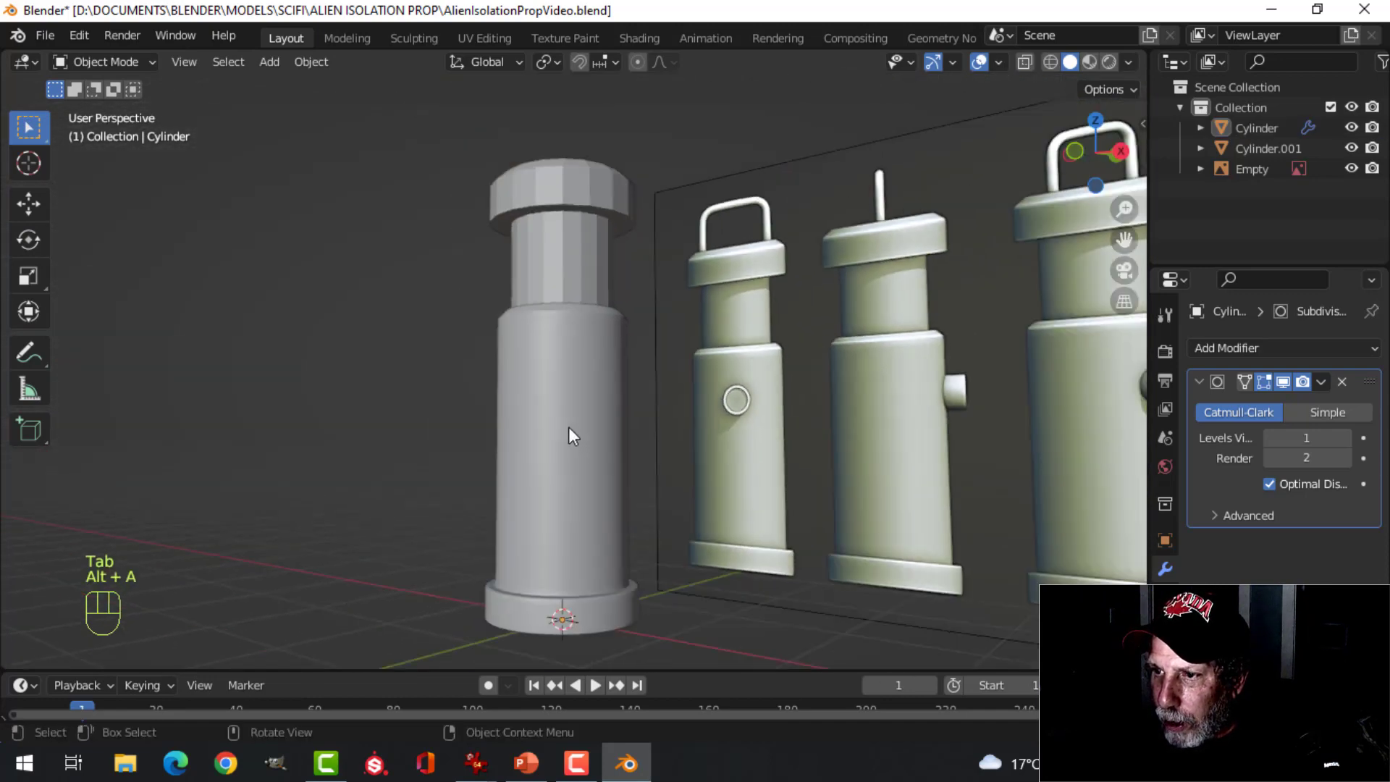
pyautogui.moveTo(591, 391); pyautogui.dragTo(599, 438)
pyautogui.moveTo(606, 436); pyautogui.dragTo(593, 484)
# Step: Select Cylinder.001 in front view and give it a Subdivision Surface modifier
pyautogui.middleClick(626, 478)
pyautogui.click(584, 326)
pyautogui.middleClick(604, 461)
pyautogui.middleClick(625, 480)
pyautogui.press('KP_1')
pyautogui.moveTo(649, 496); pyautogui.dragTo(611, 544)
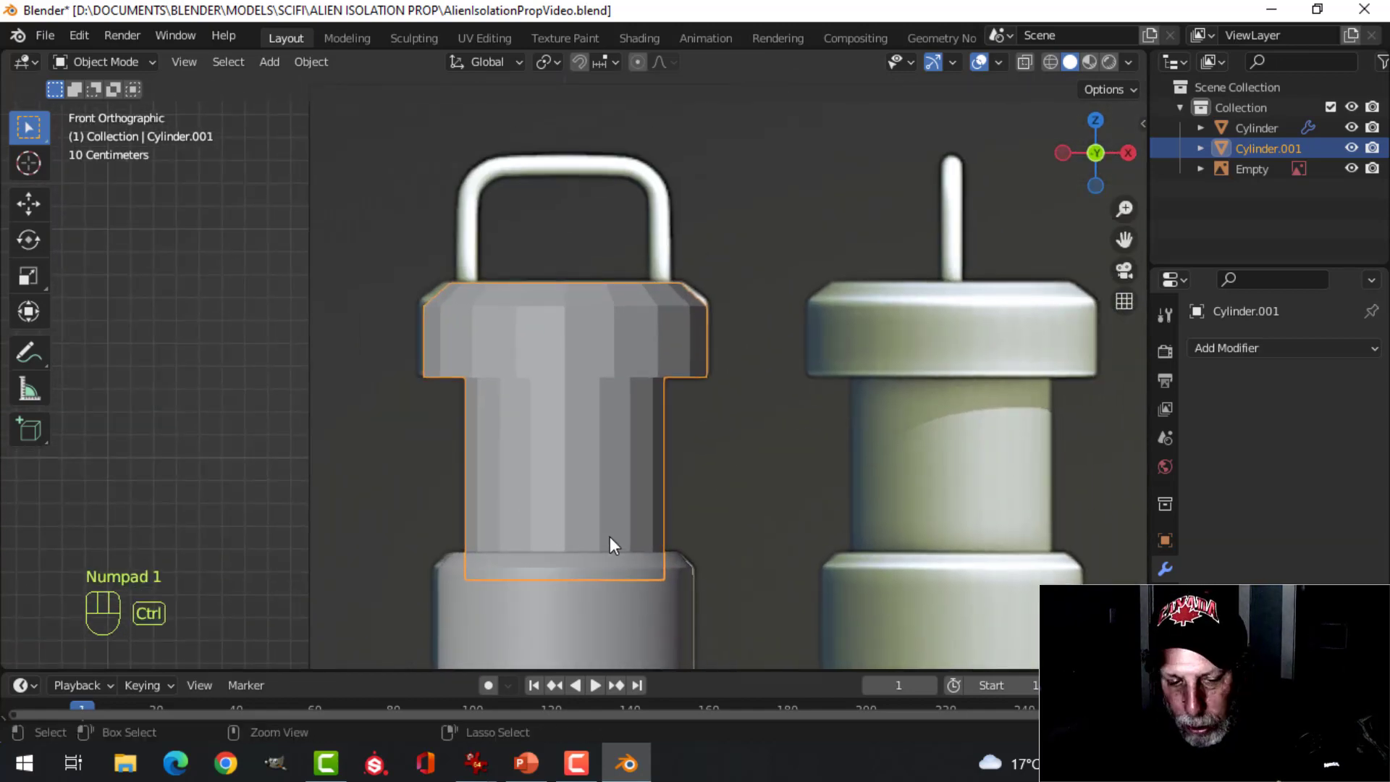
pyautogui.press('ctrl+1')
pyautogui.moveTo(573, 424); pyautogui.dragTo(547, 373)
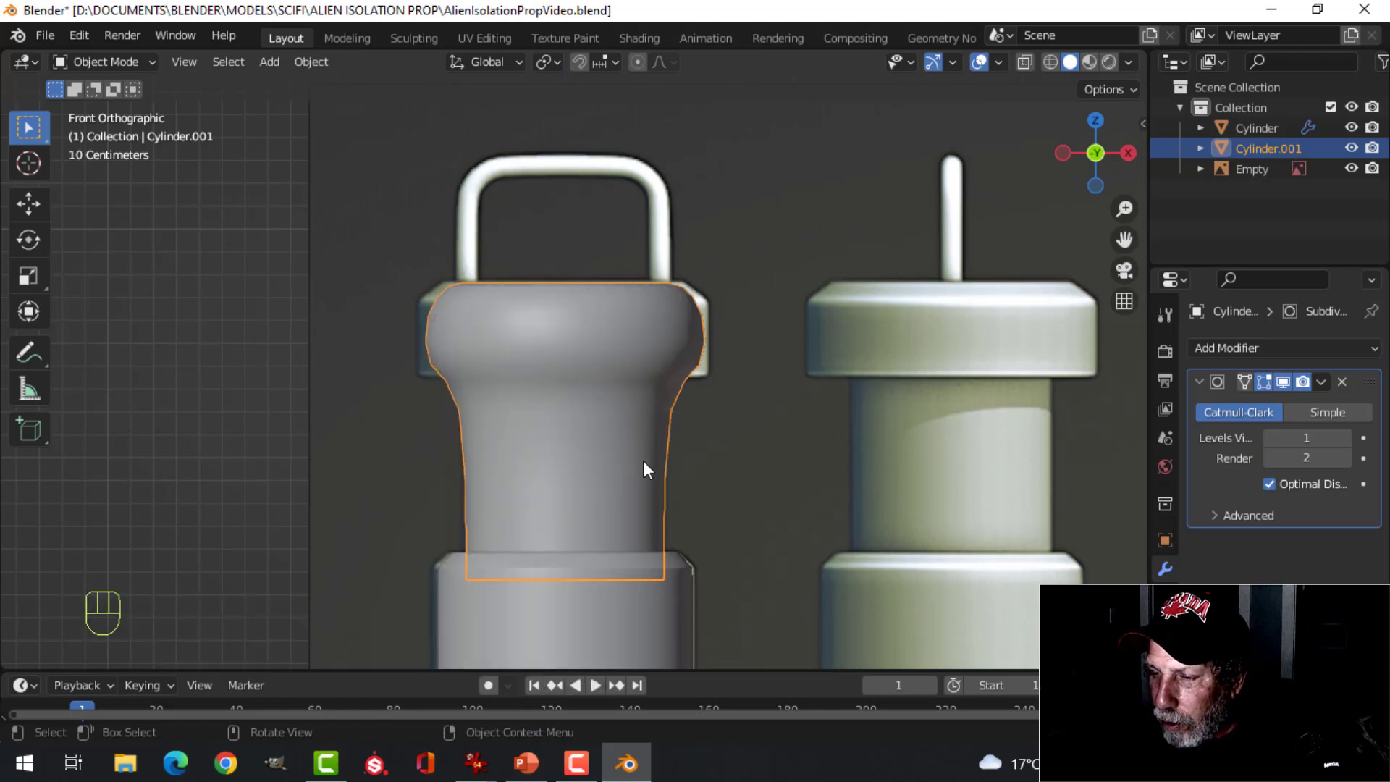
# Step: Add holding loop cuts under the neck and around the cap of the upper section
pyautogui.press('Tab')
pyautogui.press('ctrl+r')
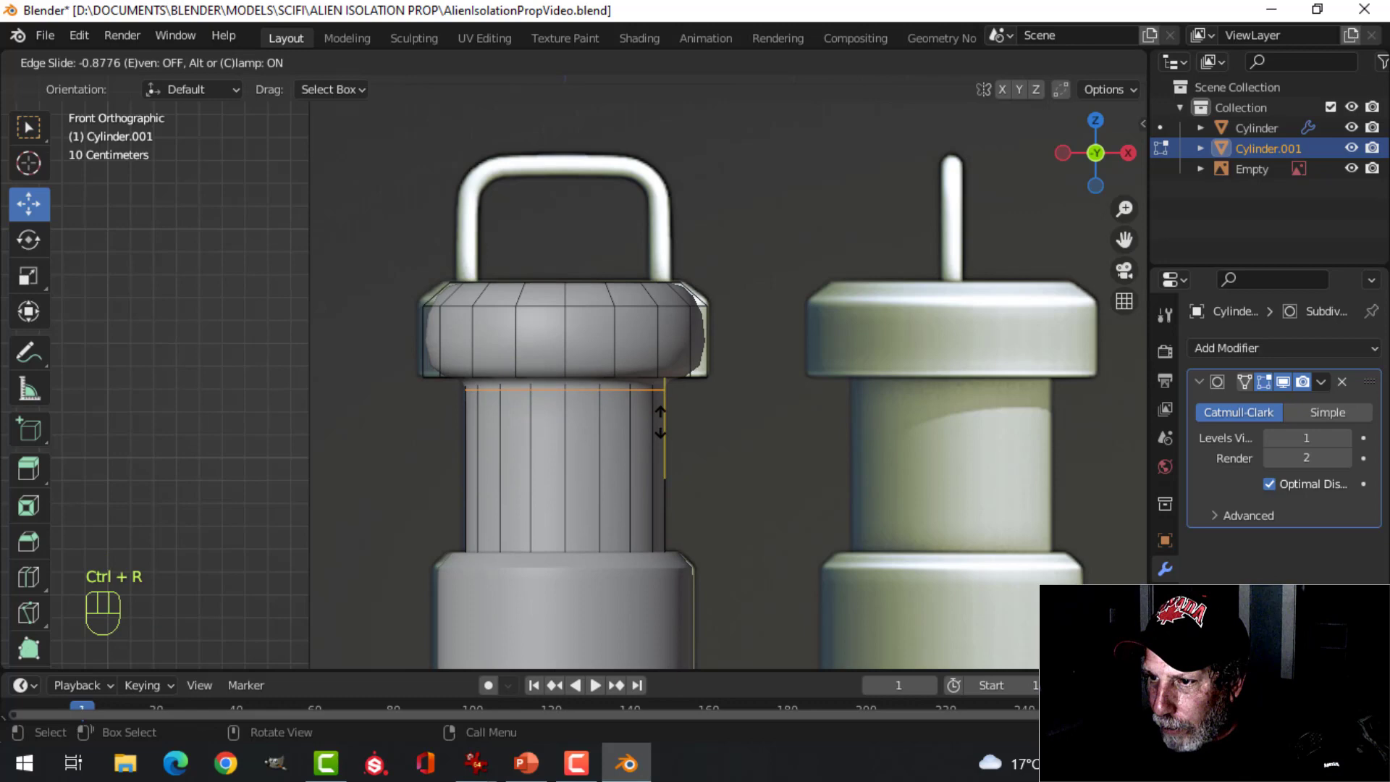
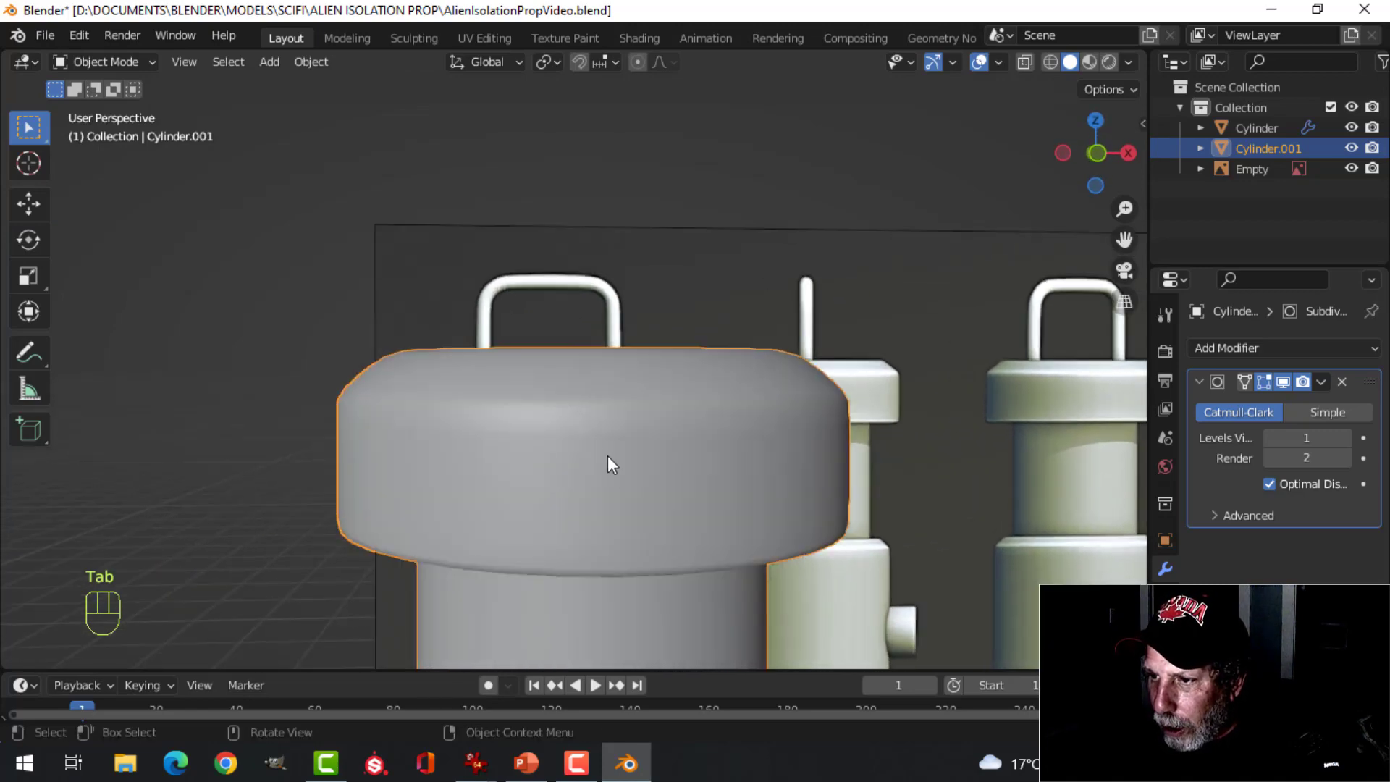
pyautogui.press('Tab')
pyautogui.press('ctrl+r')
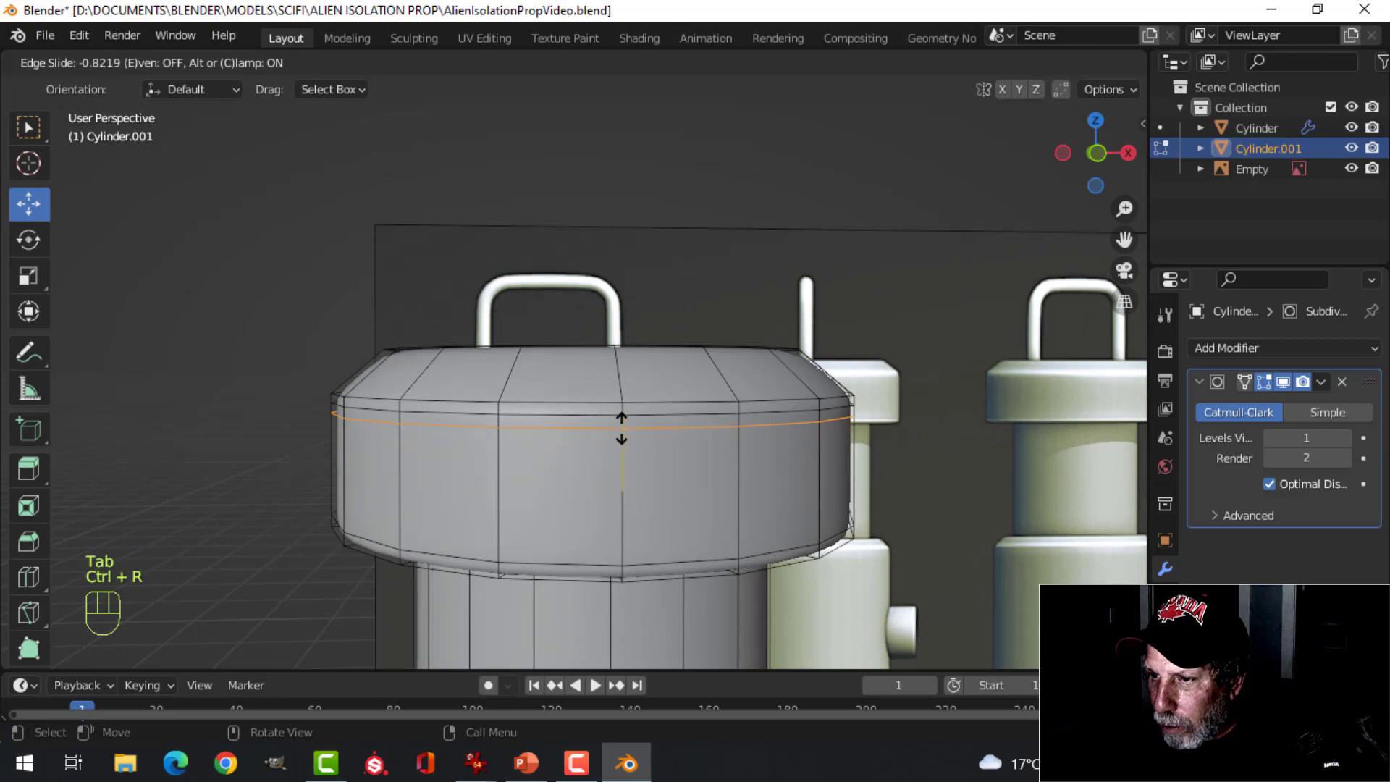
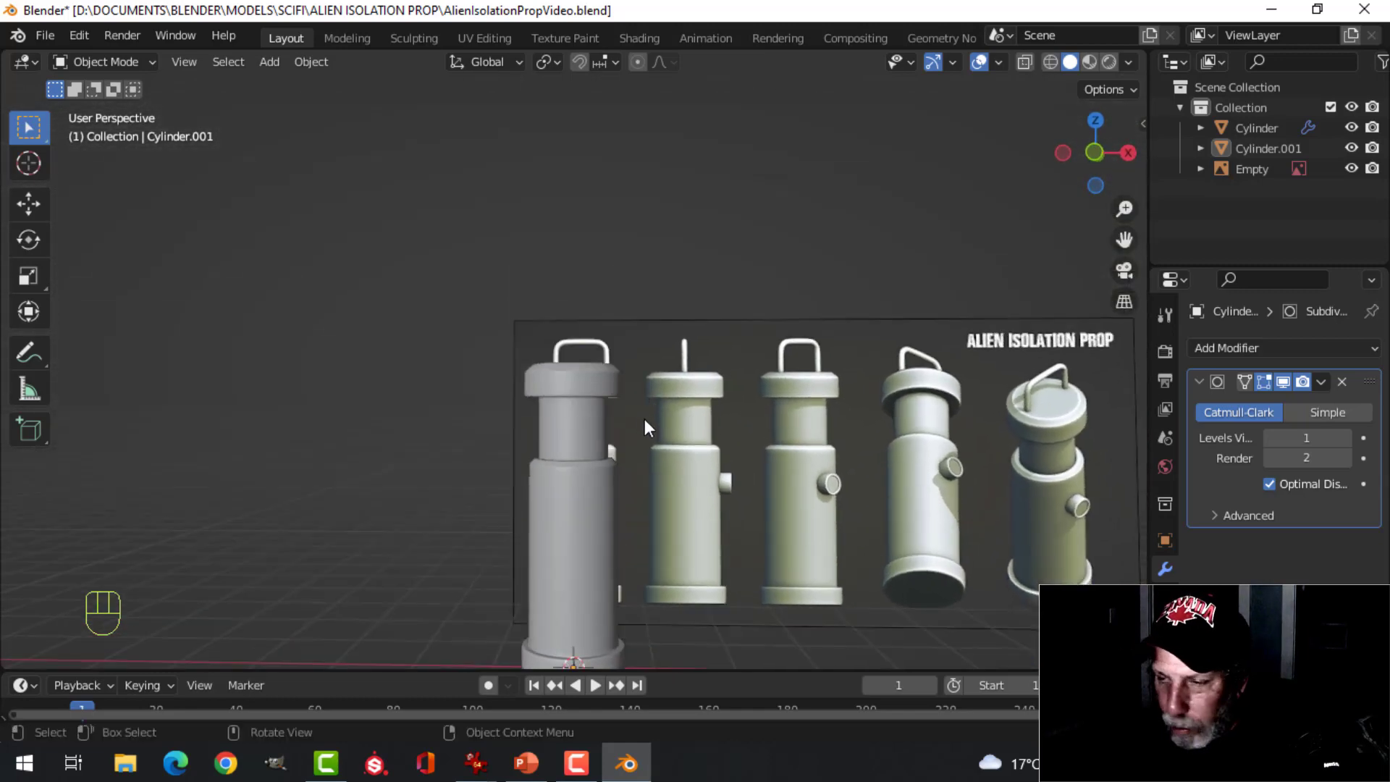
# Step: Save the file and frame the whole reference lantern in front orthographic view
pyautogui.press('ctrl+s')
pyautogui.moveTo(640, 440); pyautogui.dragTo(637, 489)
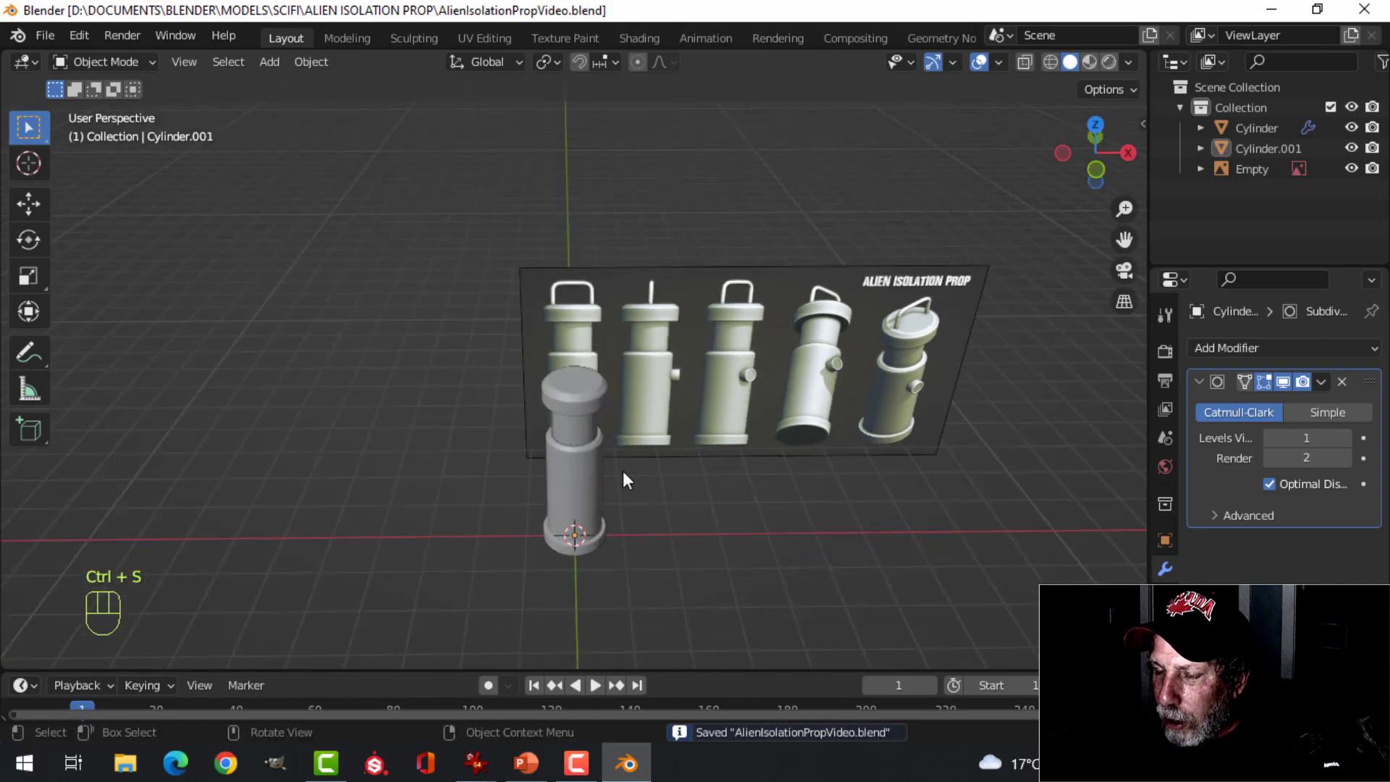
pyautogui.middleClick(636, 464)
pyautogui.middleClick(642, 472)
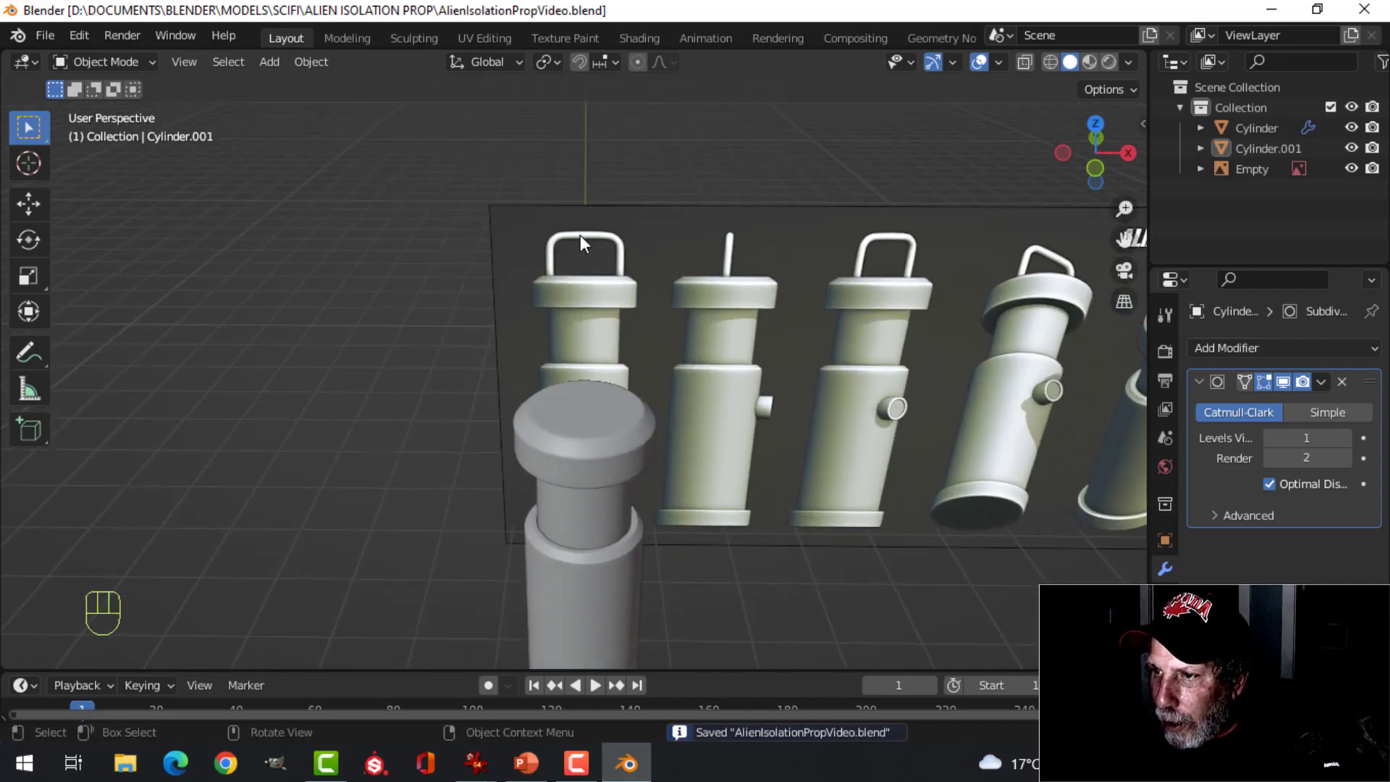
pyautogui.press('KP_1')
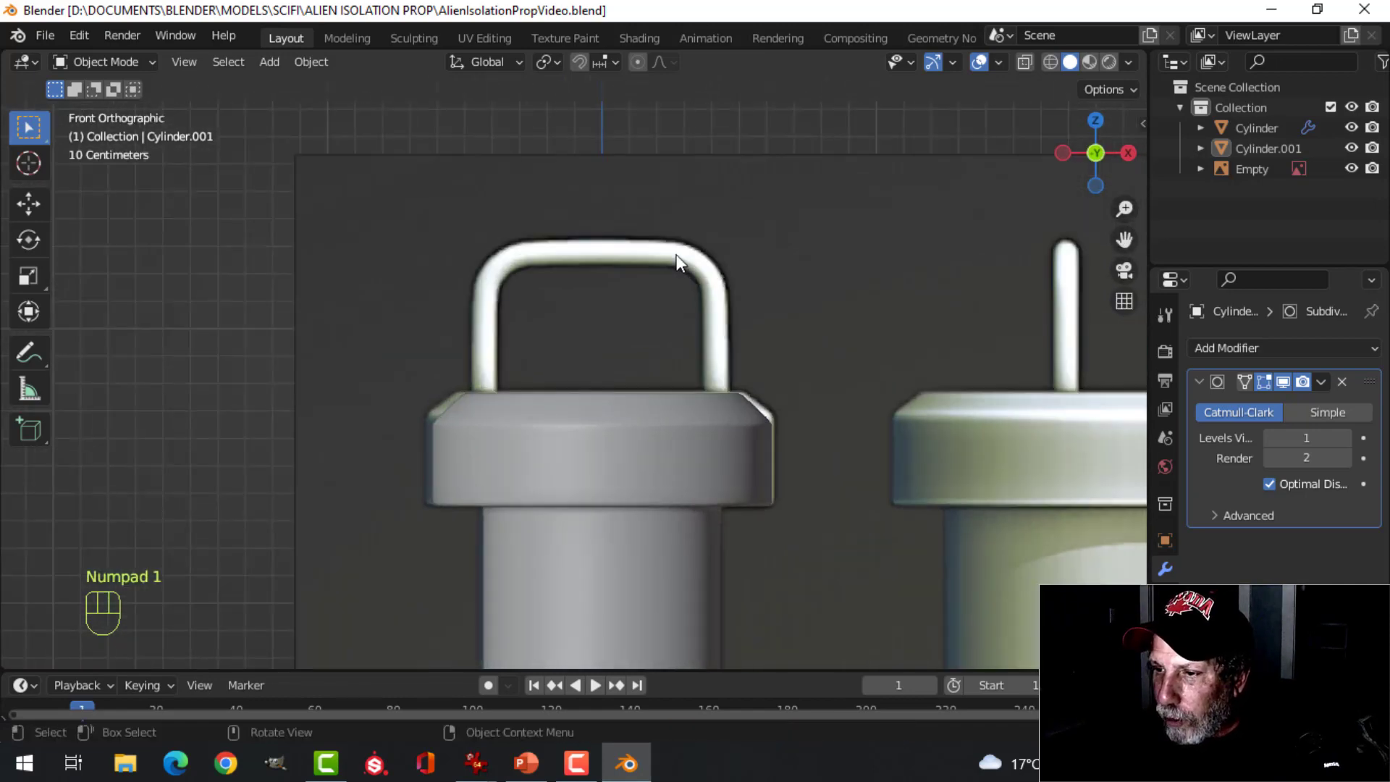
pyautogui.moveTo(652, 439); pyautogui.dragTo(629, 376)
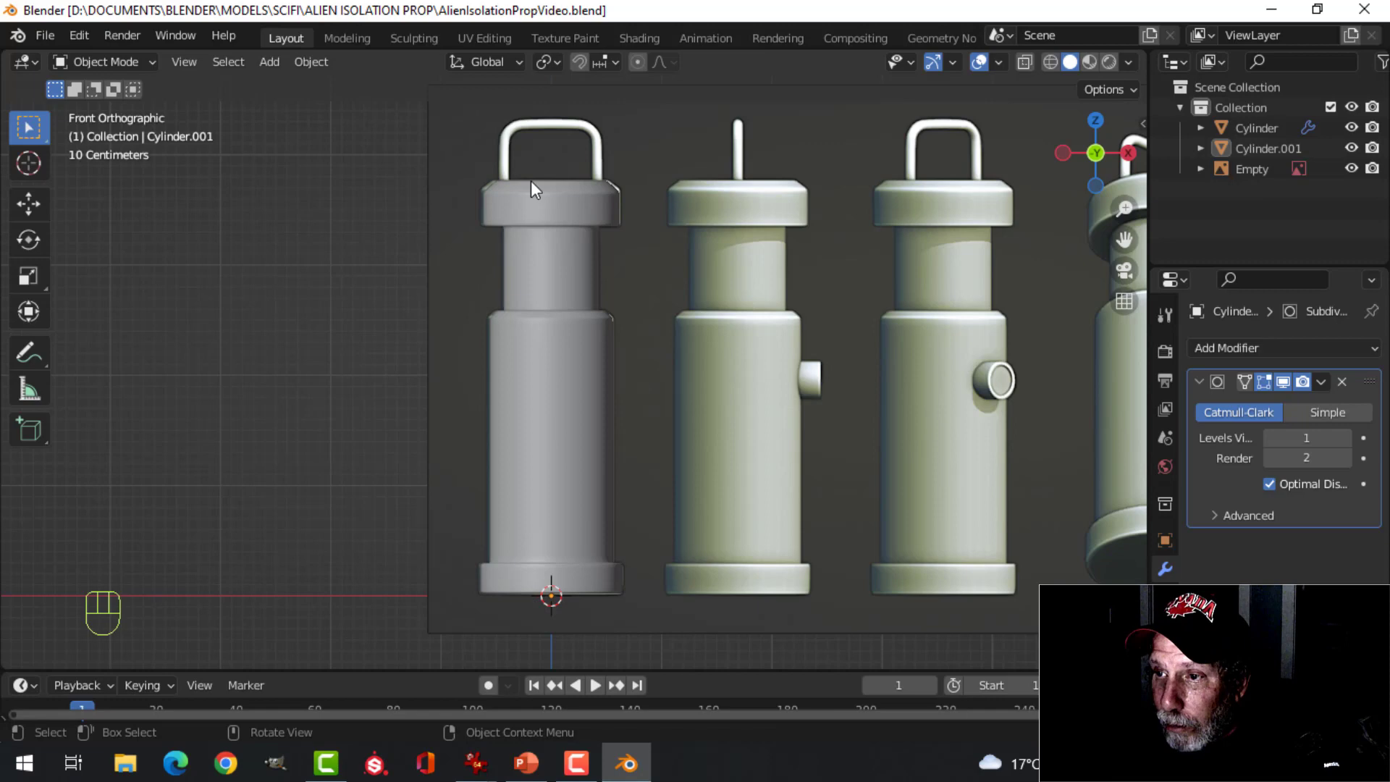
pyautogui.middleClick(698, 324)
# Step: Add a plane and delete its bottom edge, leaving a three-sided outline
pyautogui.press('shift+a')
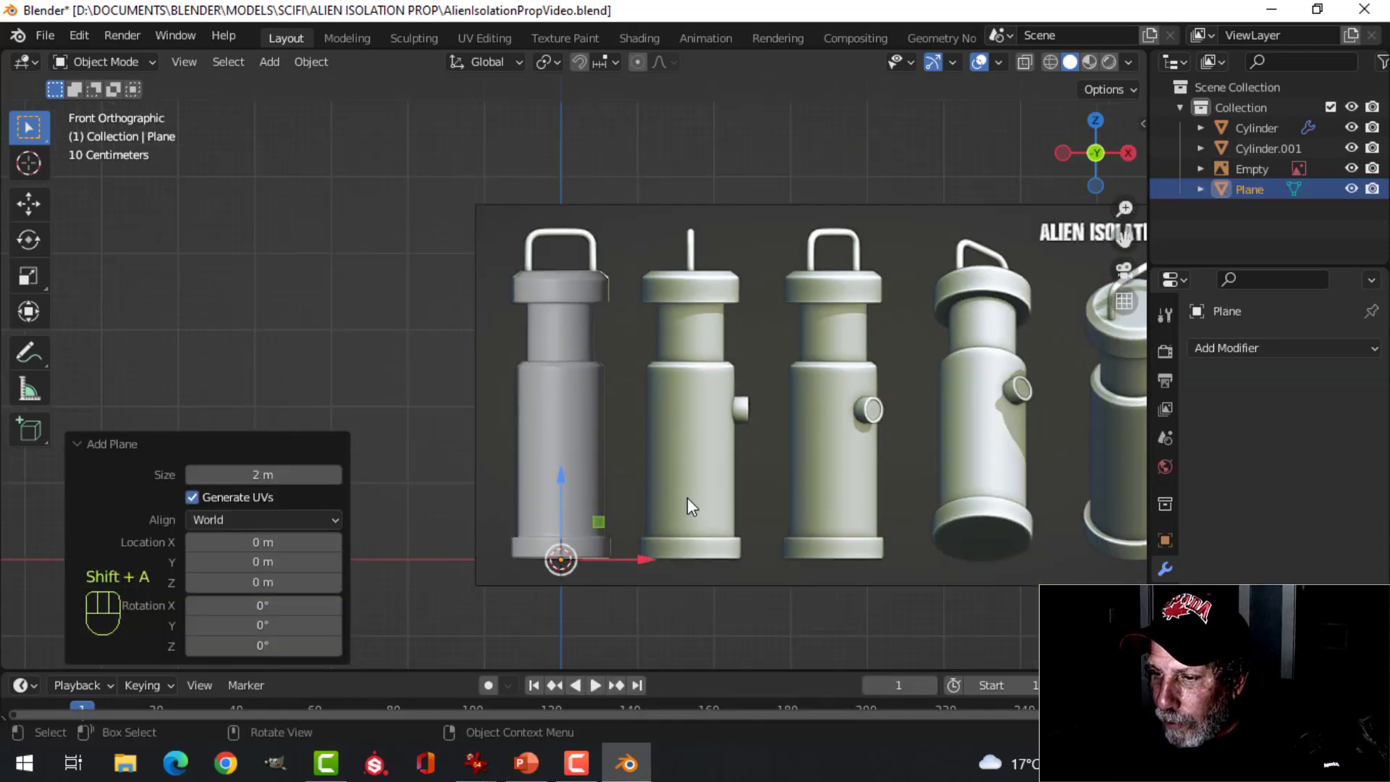
pyautogui.press('Tab')
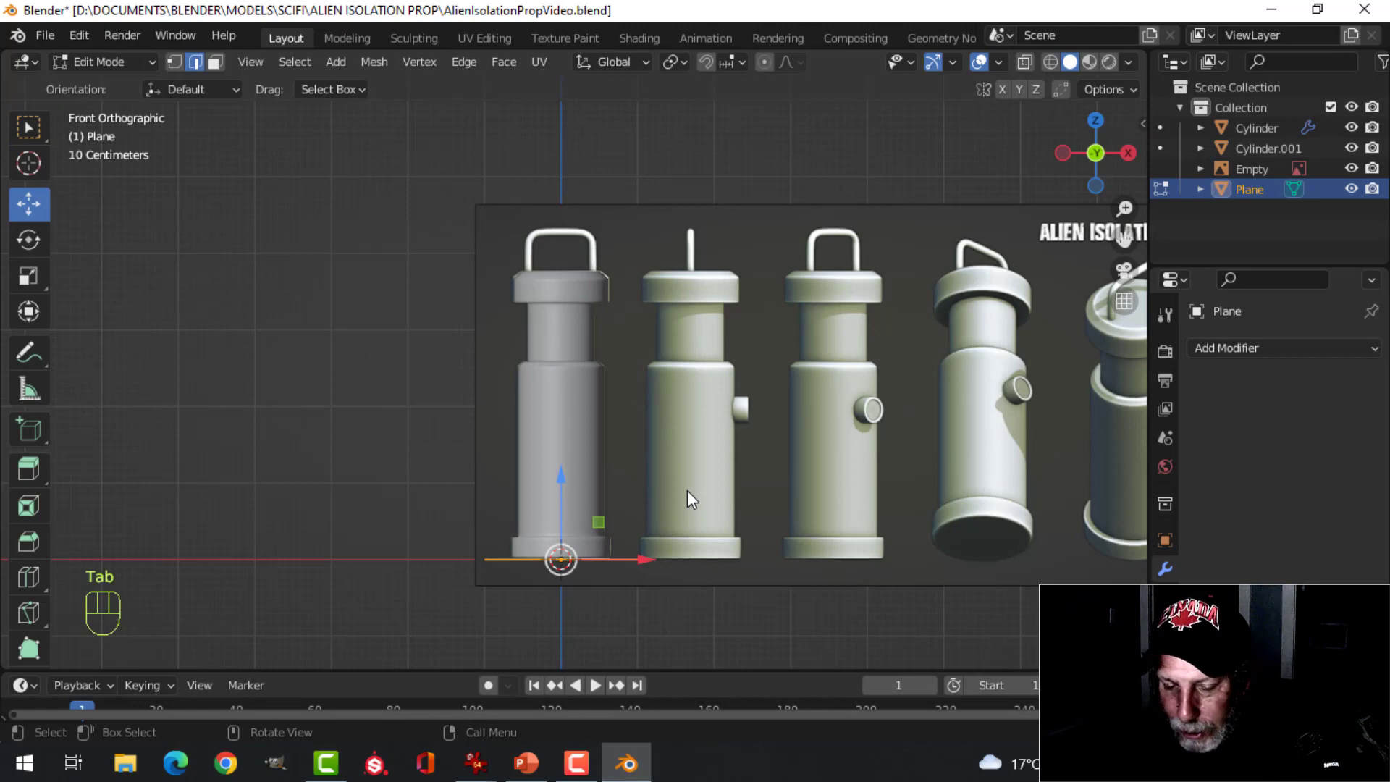
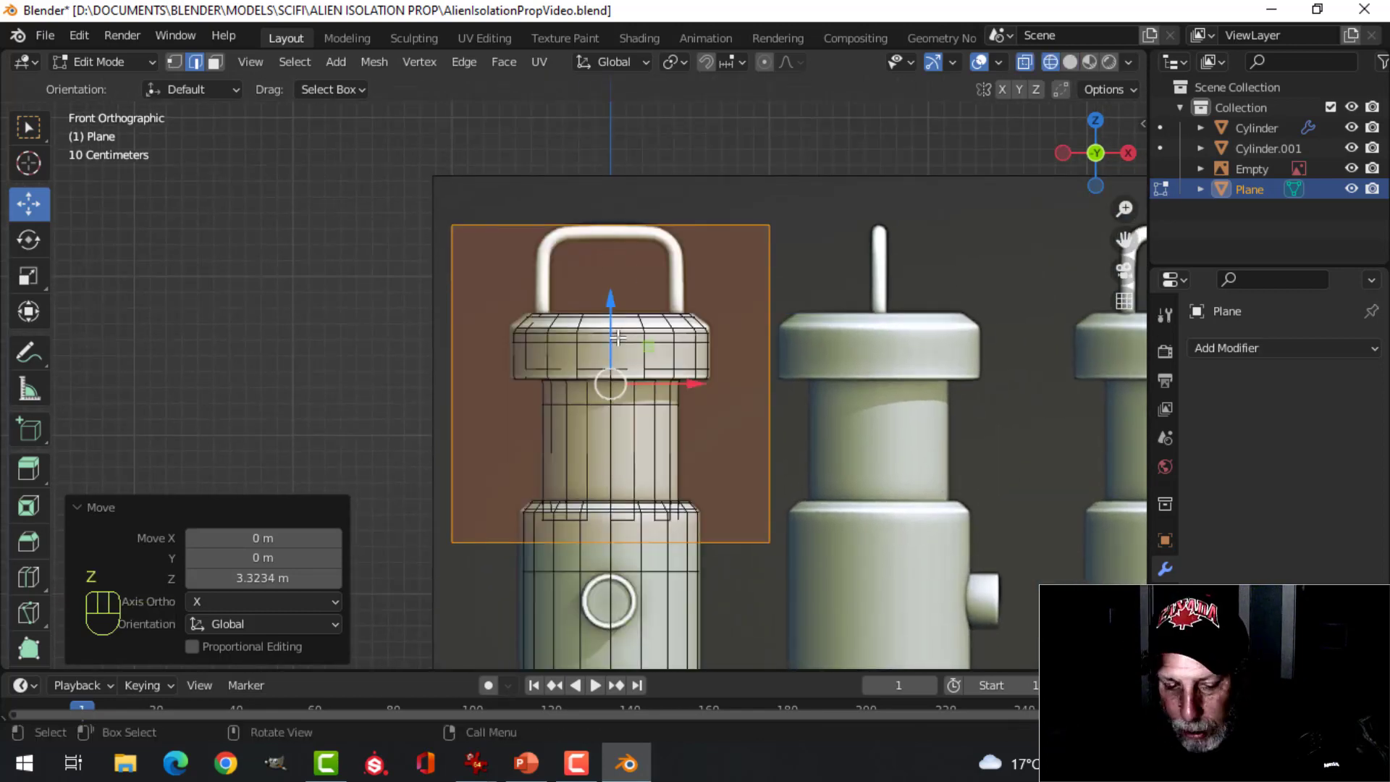
pyautogui.press('2')
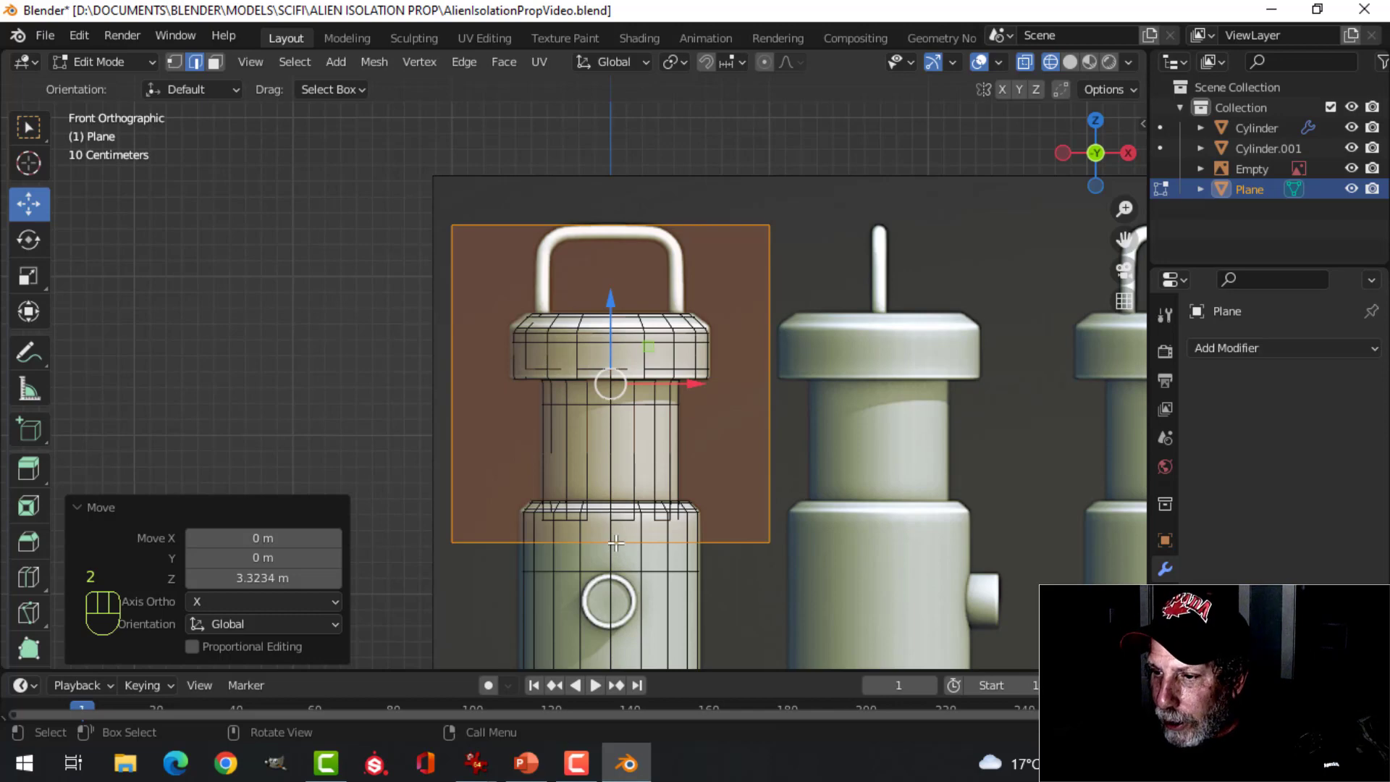
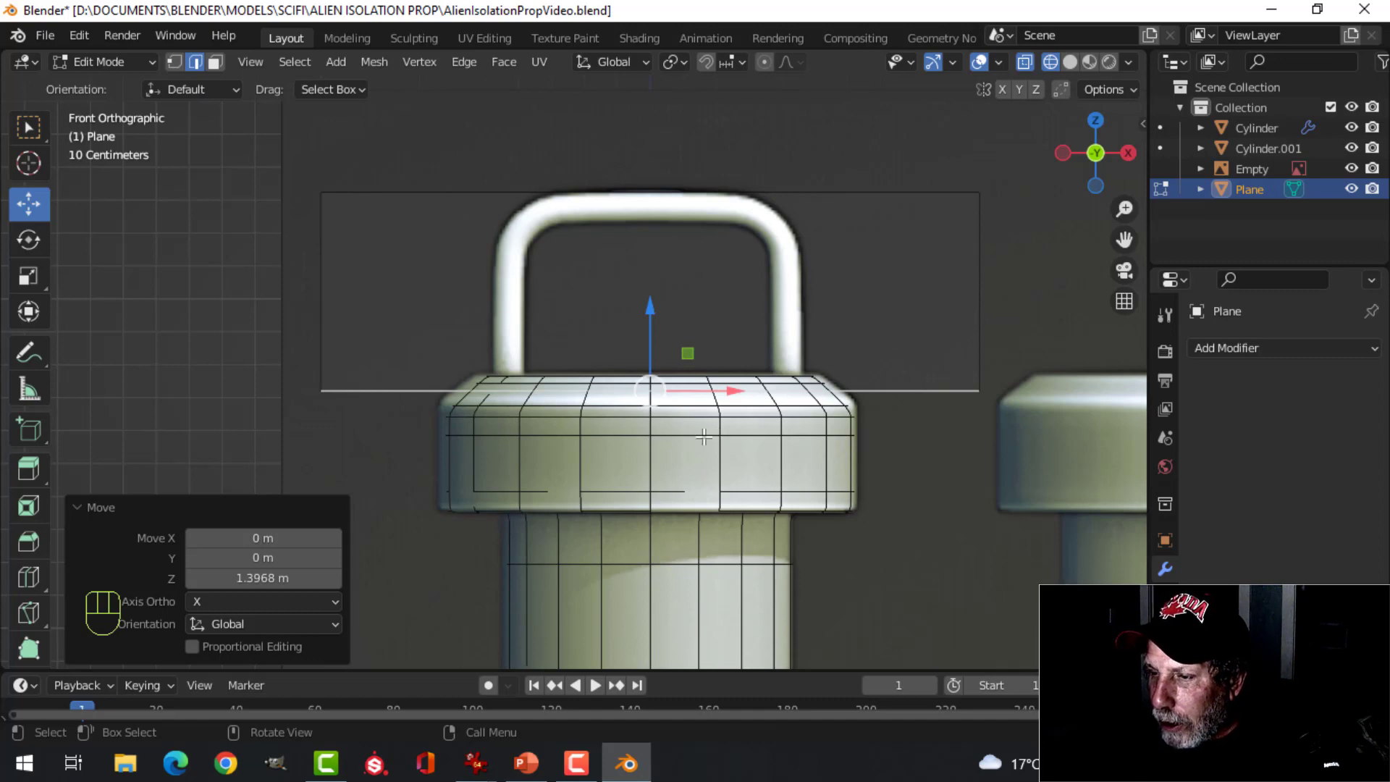
pyautogui.press('x')
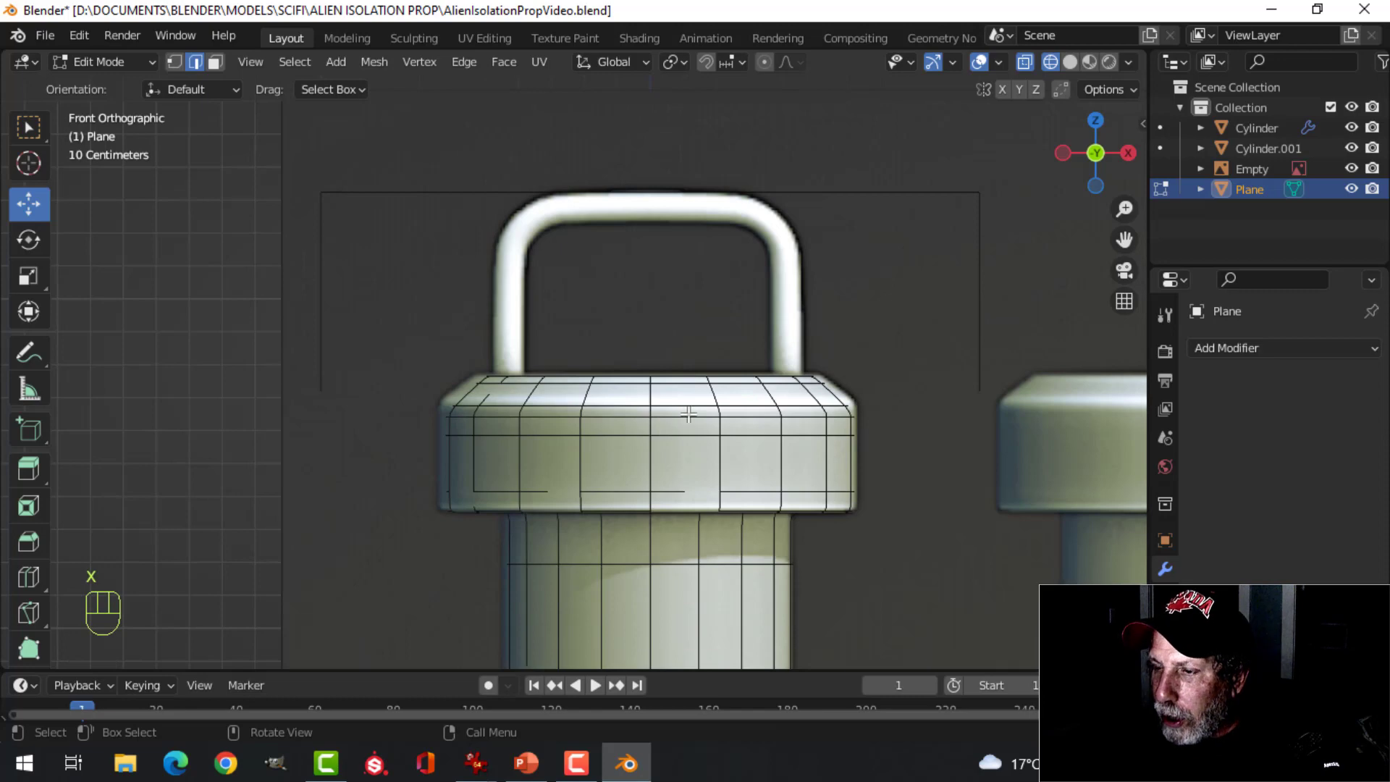
# Step: Scale the whole outline along X to match the reference handle's width
pyautogui.press('a')
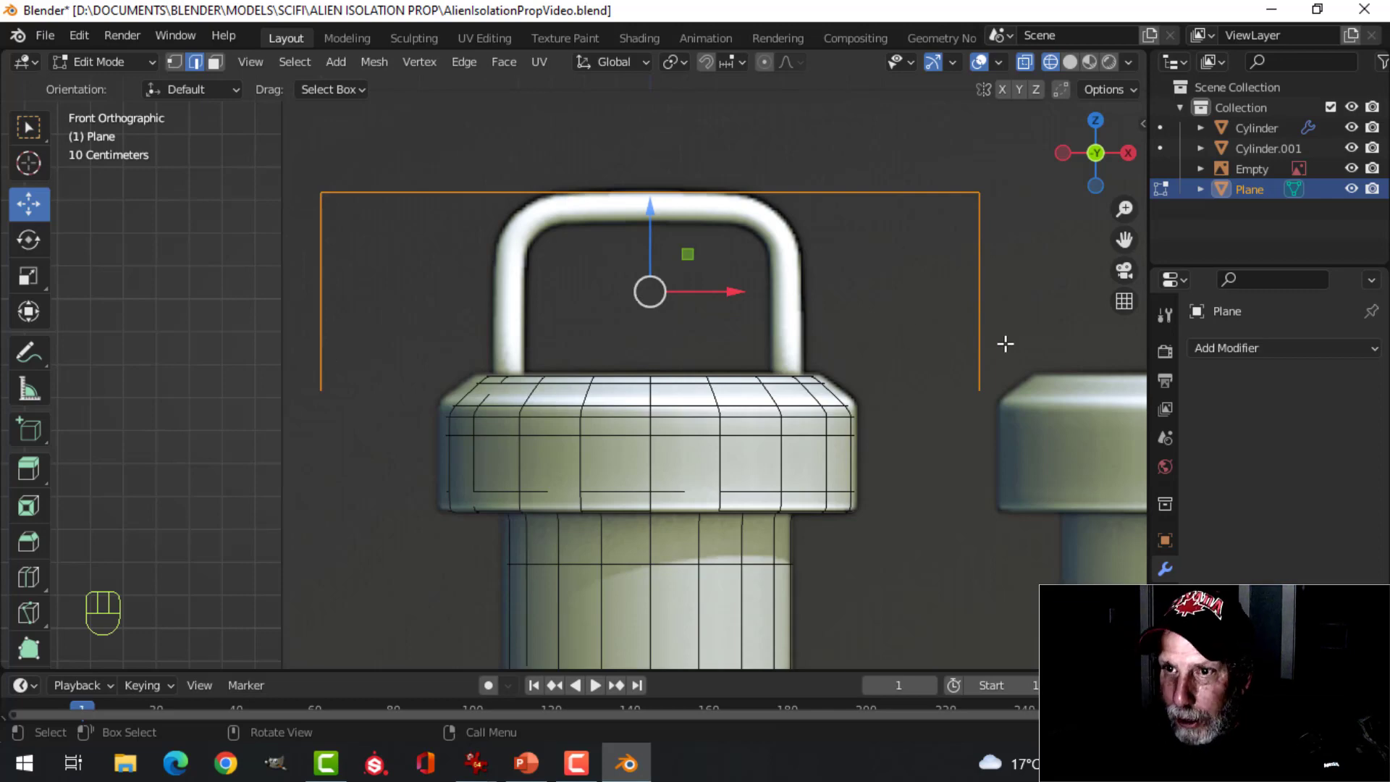
pyautogui.press('s')
pyautogui.press('x')
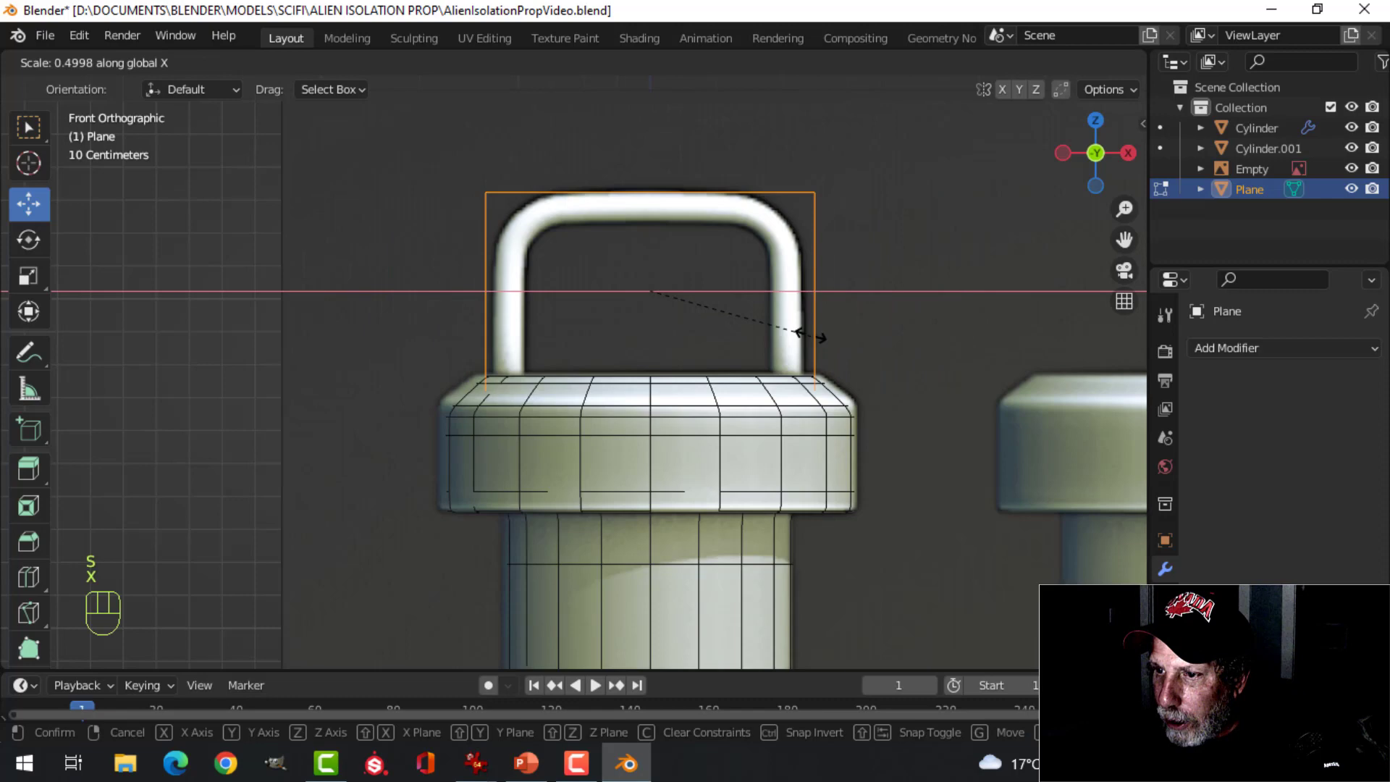
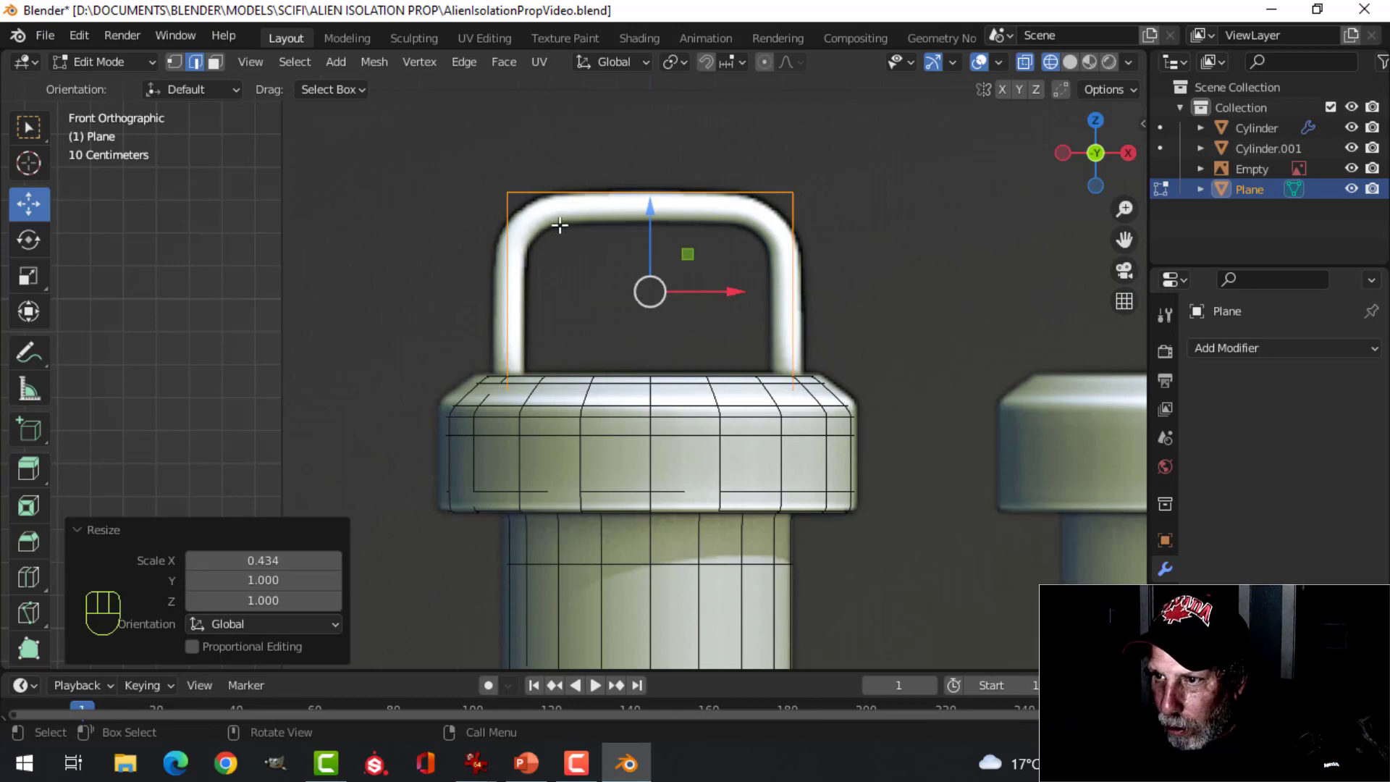
# Step: Vertex-bevel the outline's top corners to follow the reference handle's curve
pyautogui.press('1')
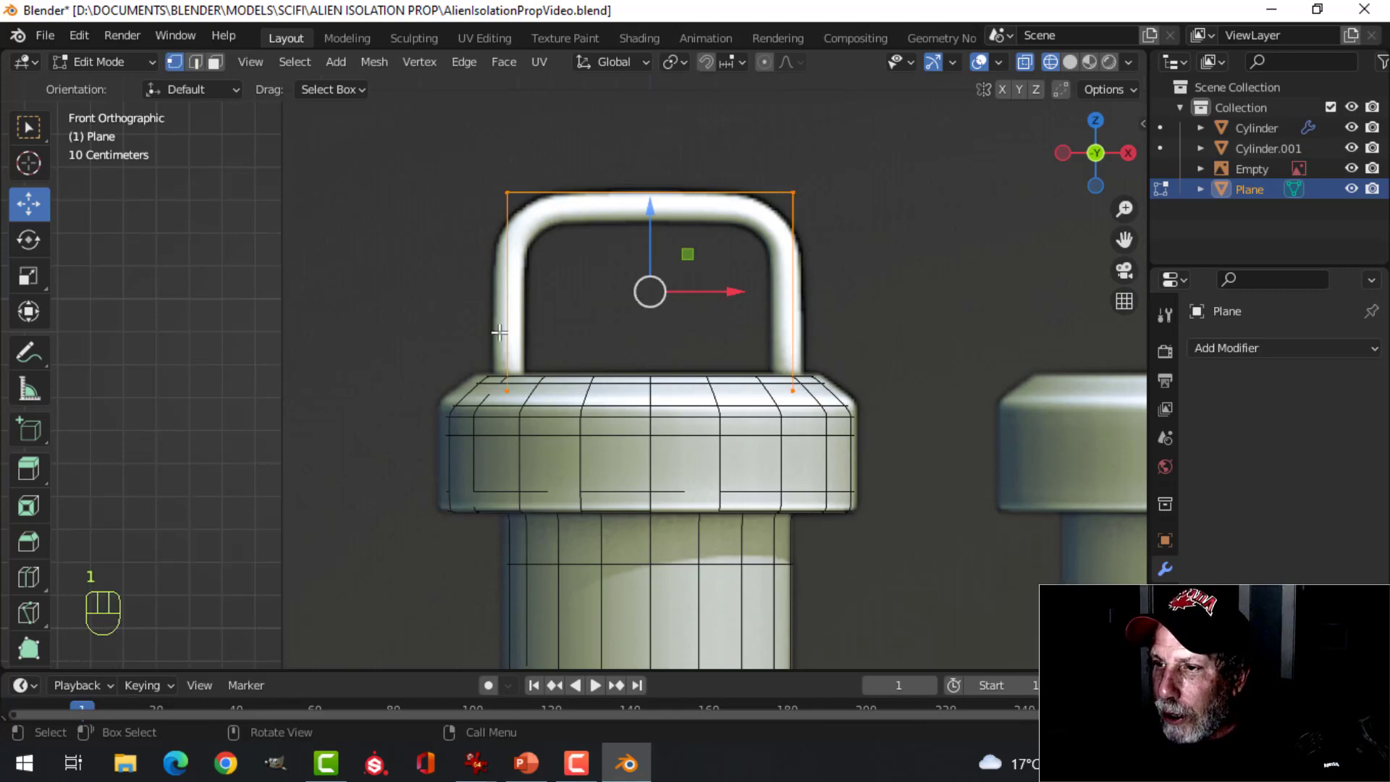
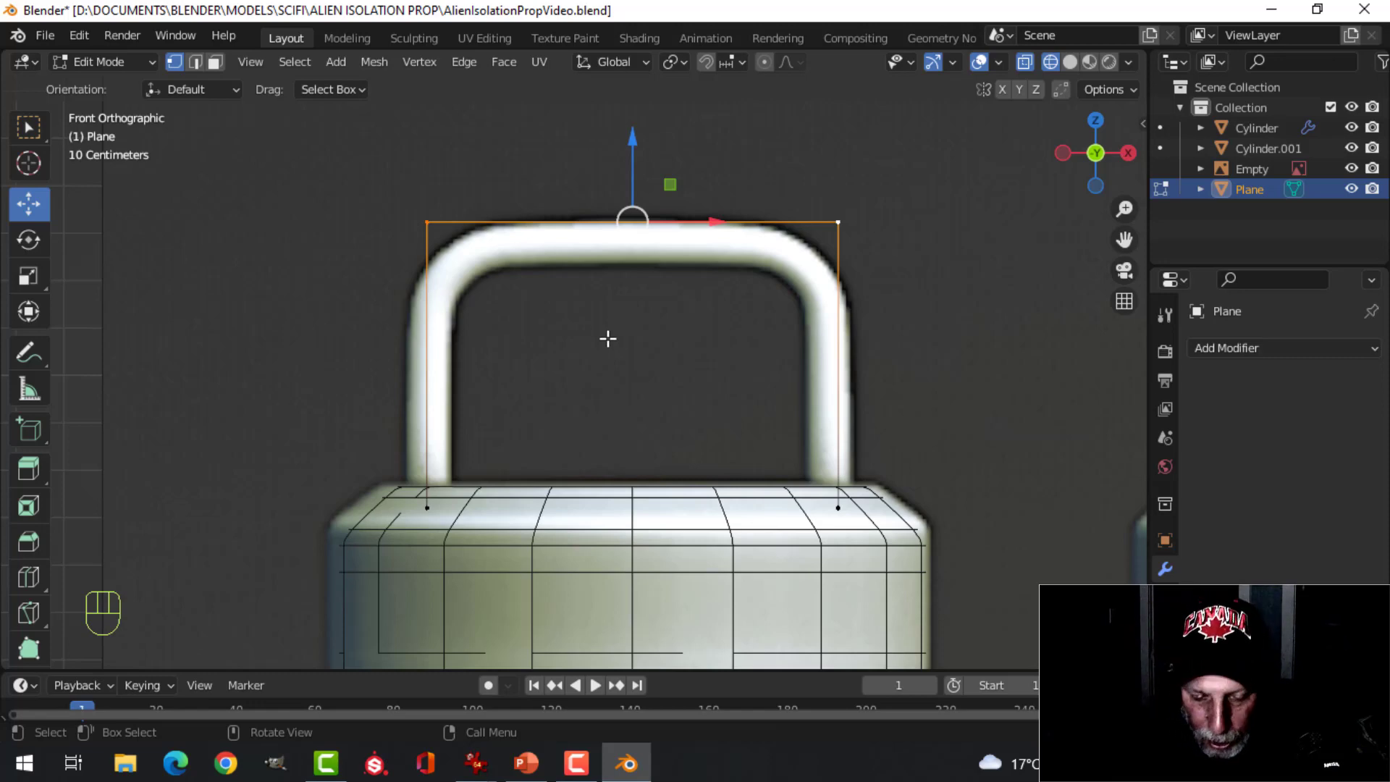
pyautogui.press('ctrl+shift+b')
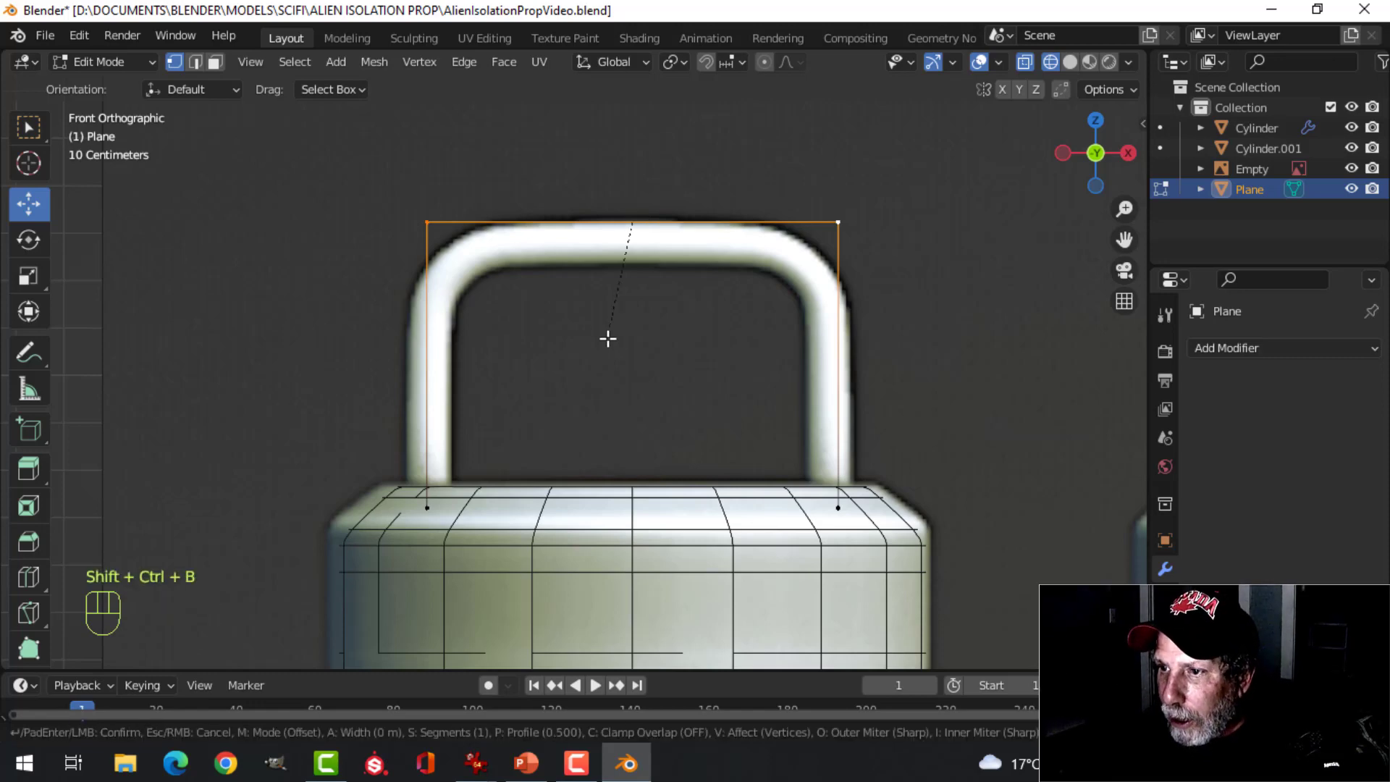
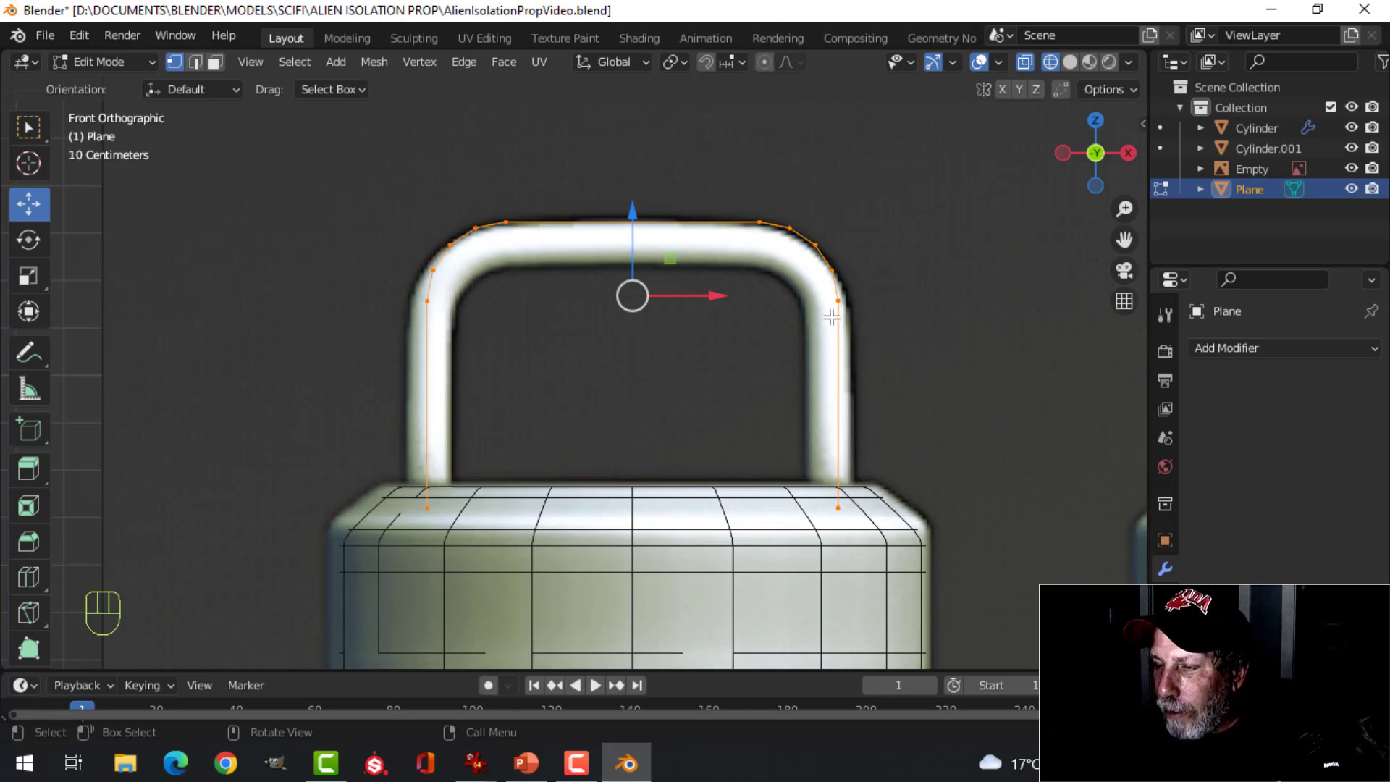
# Step: Convert the handle outline object into a curve and view it from a new angle
pyautogui.press('Tab')
pyautogui.moveTo(684, 313); pyautogui.dragTo(772, 341)
pyautogui.press('z')
pyautogui.moveTo(796, 338); pyautogui.dragTo(822, 345)
pyautogui.middleClick(759, 341)
pyautogui.middleClick(751, 356)
pyautogui.moveTo(645, 330); pyautogui.dragTo(1169, 663)
# Step: Give the curve a round bevel depth of 0.048 m in its Geometry settings
pyautogui.click(1168, 663)
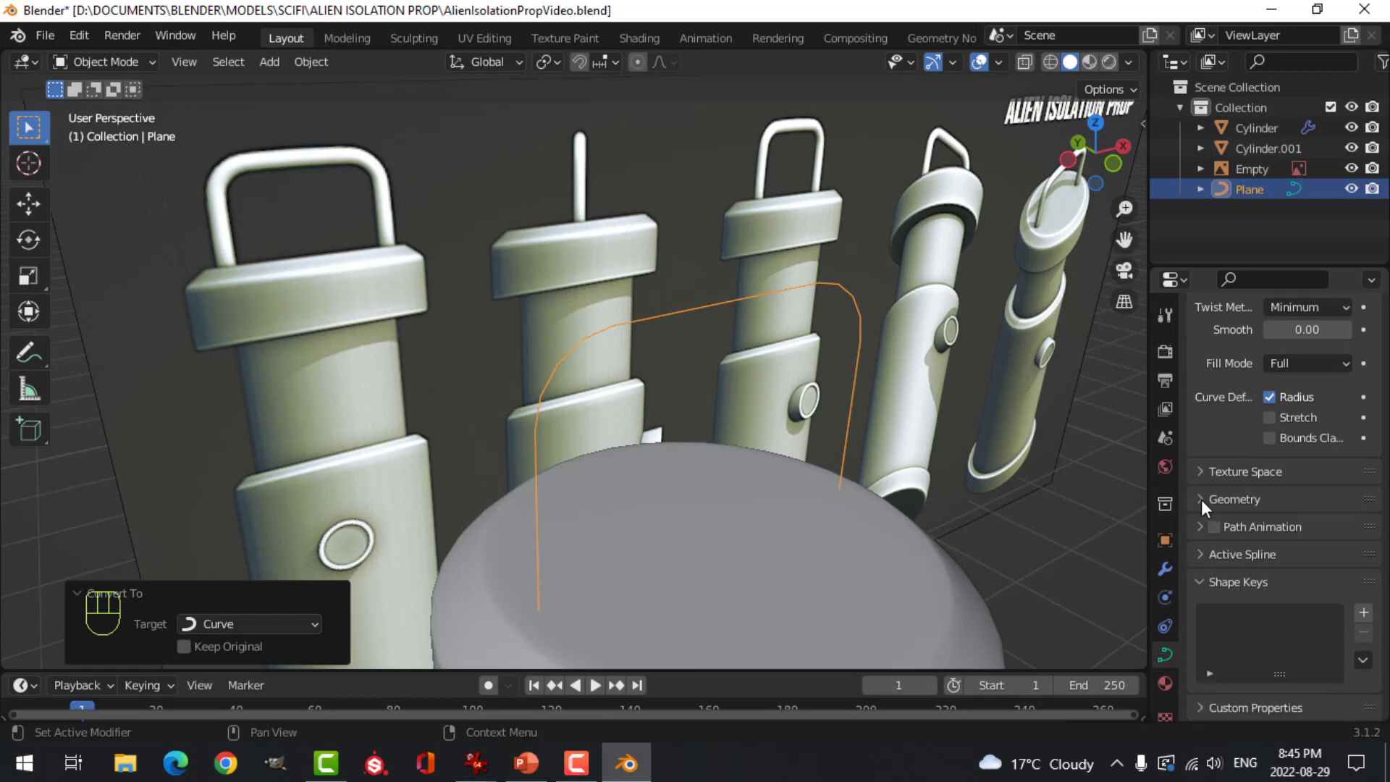
pyautogui.click(1208, 508)
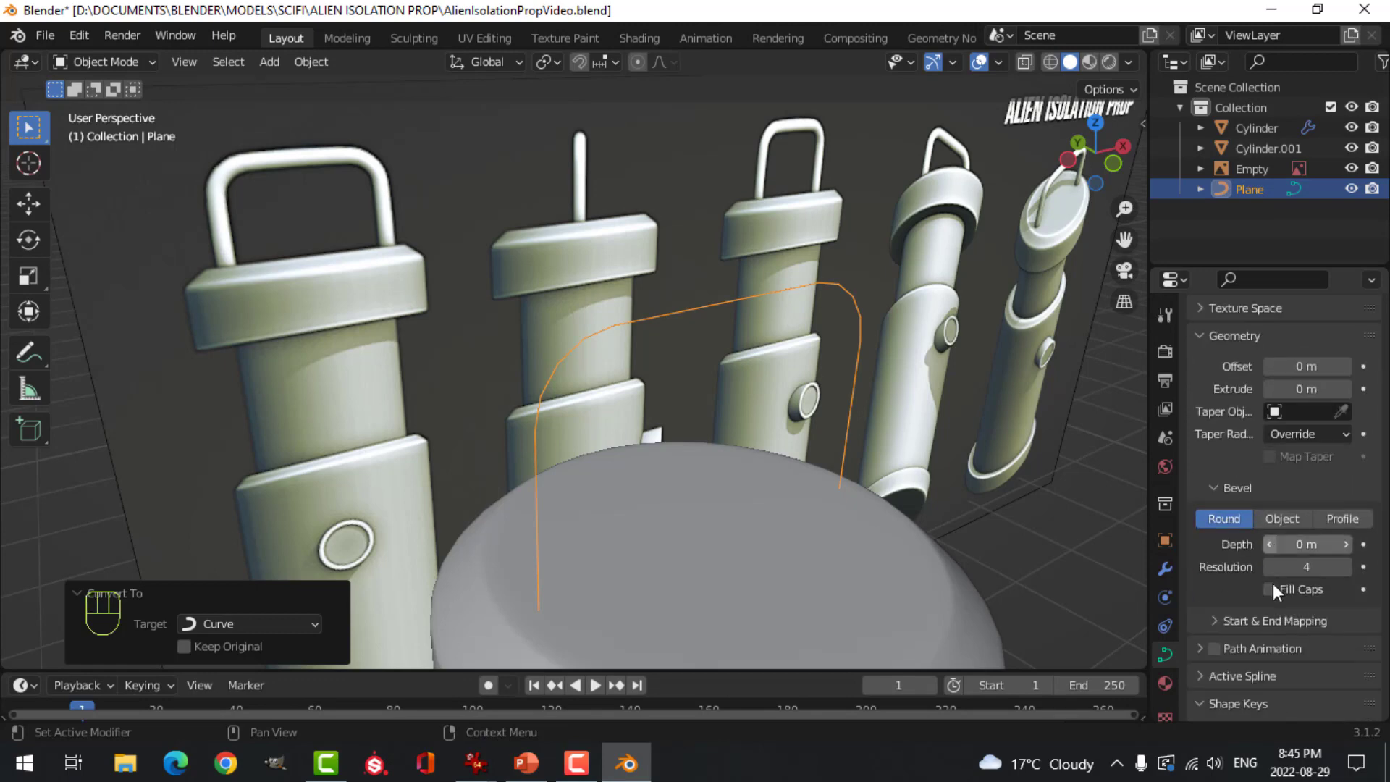
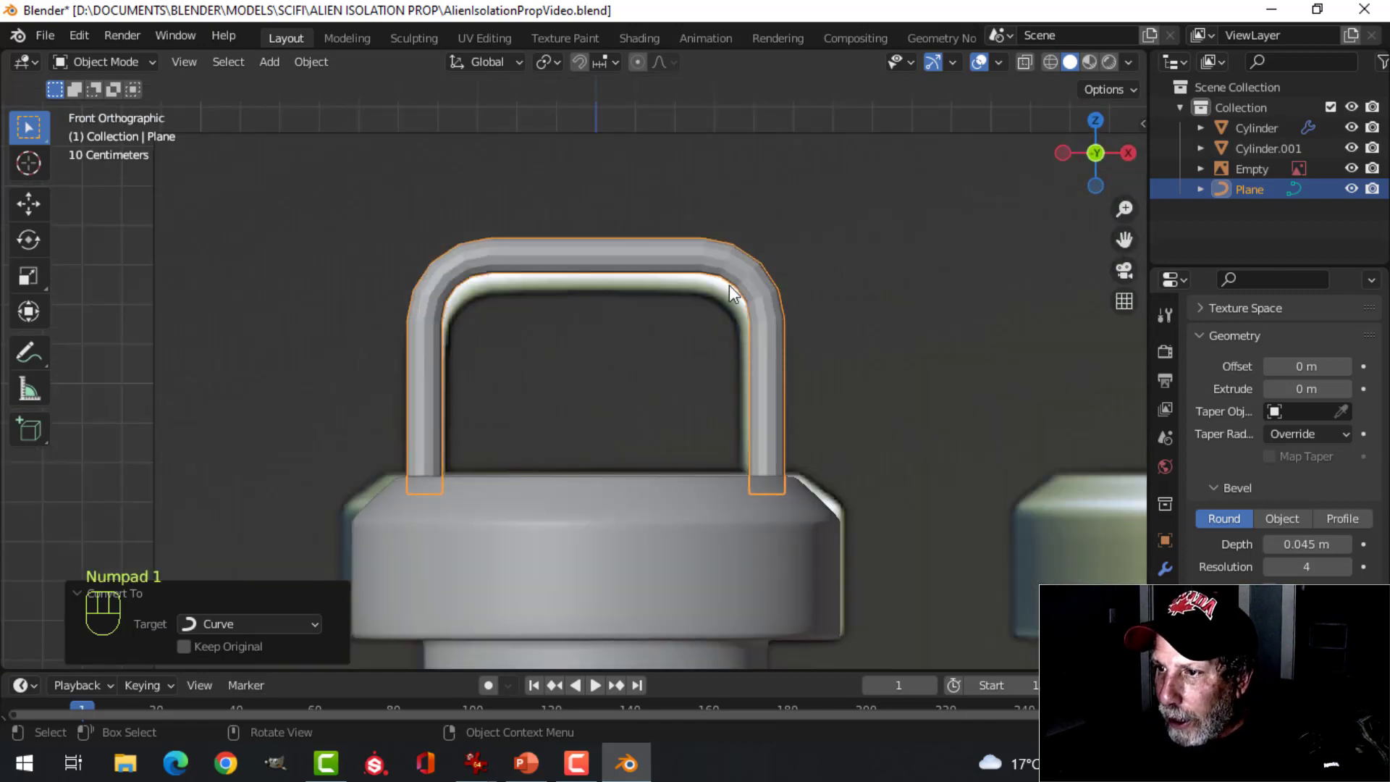
pyautogui.press('Tab')
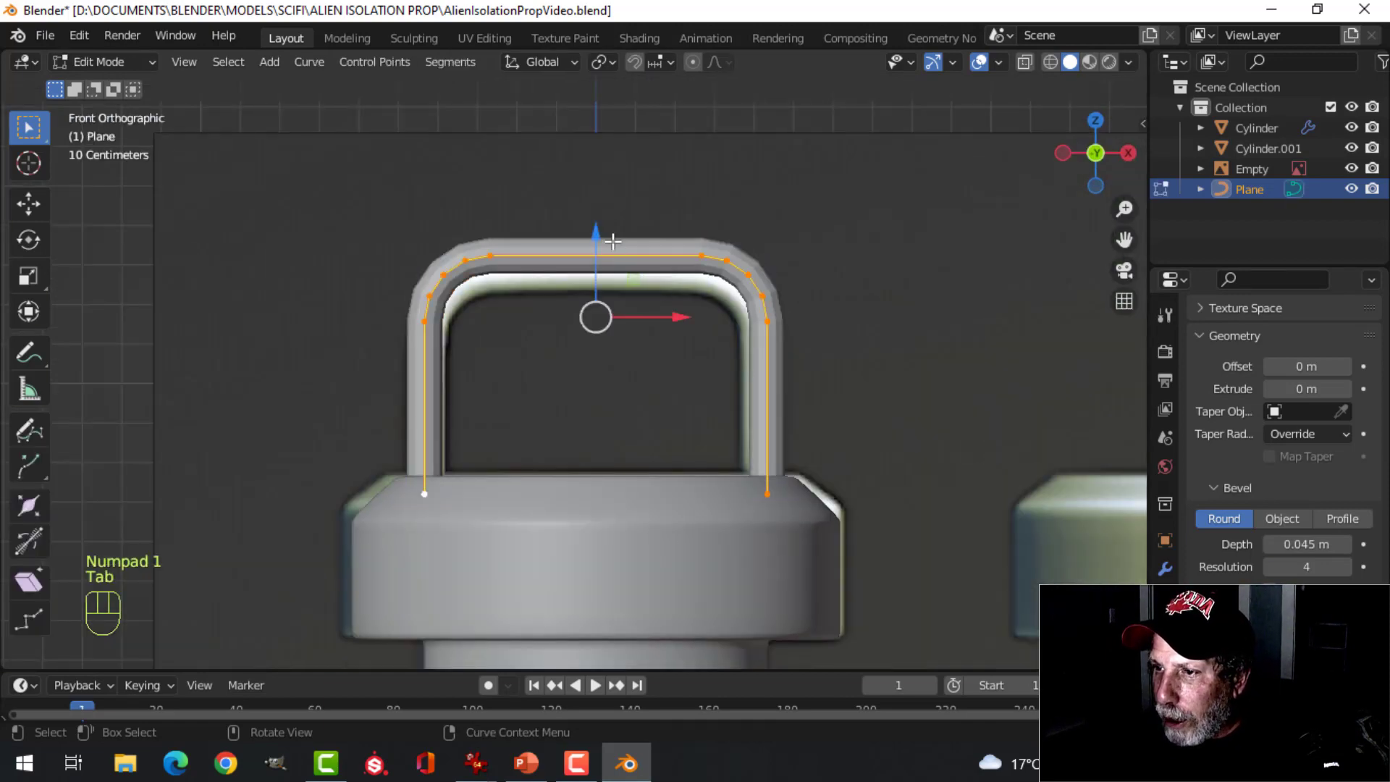
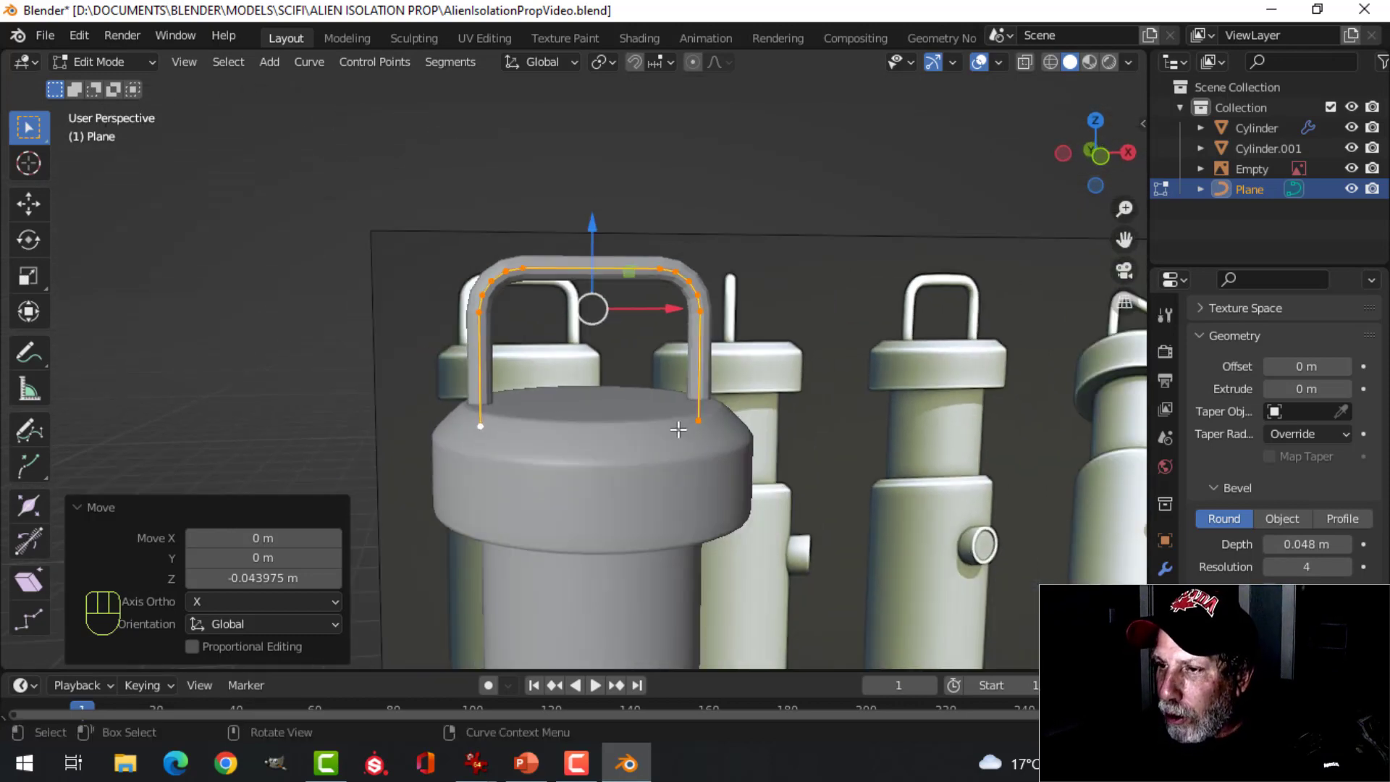
# Step: Inspect the new tube handle from several angles in Object Mode and save the file
pyautogui.press('Tab')
pyautogui.moveTo(672, 417); pyautogui.dragTo(679, 469)
pyautogui.middleClick(682, 463)
pyautogui.rightClick(640, 259)
pyautogui.moveTo(679, 366); pyautogui.dragTo(722, 395)
pyautogui.press('ctrl+1')
pyautogui.moveTo(704, 339); pyautogui.dragTo(648, 334)
pyautogui.press('alt+a')
pyautogui.moveTo(618, 363); pyautogui.dragTo(570, 359)
pyautogui.moveTo(568, 332); pyautogui.dragTo(648, 415)
pyautogui.moveTo(648, 415); pyautogui.dragTo(779, 399)
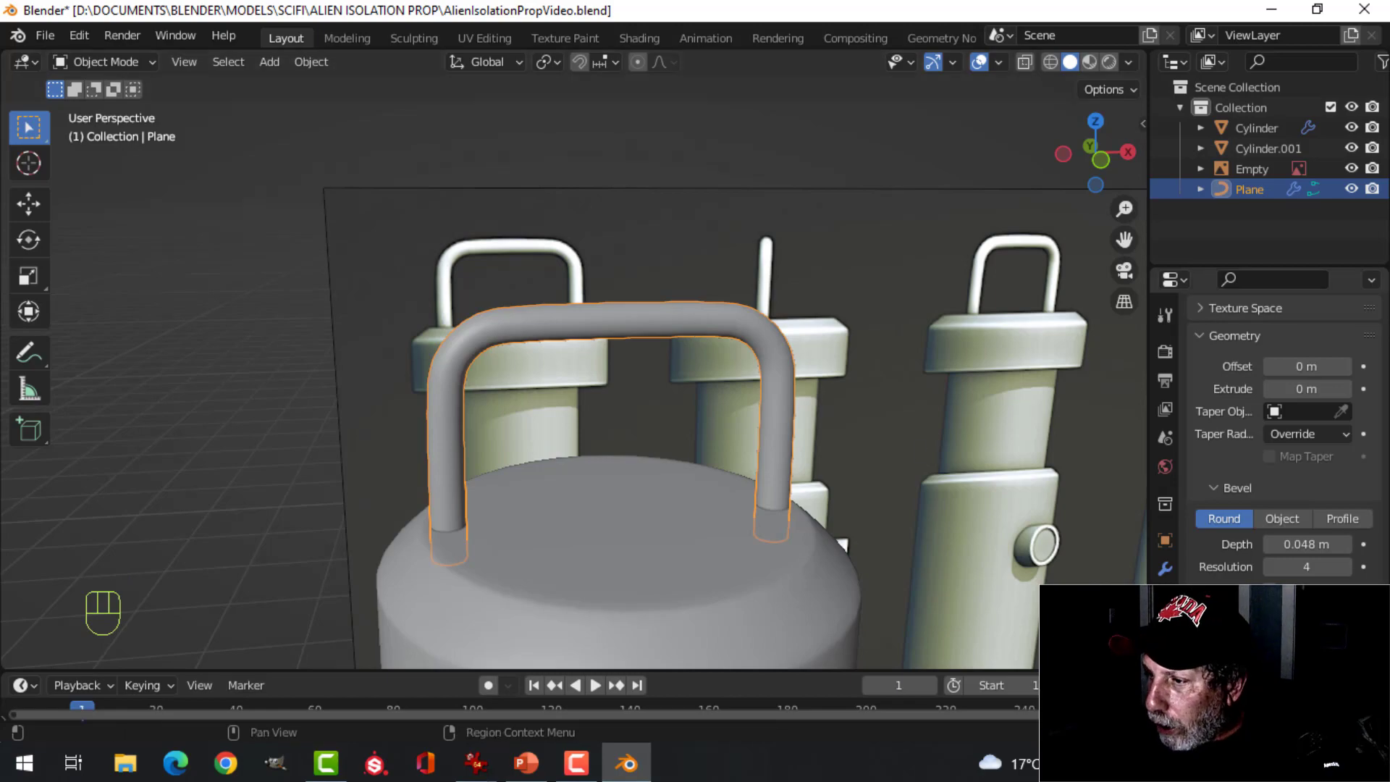
pyautogui.moveTo(666, 406); pyautogui.dragTo(686, 412)
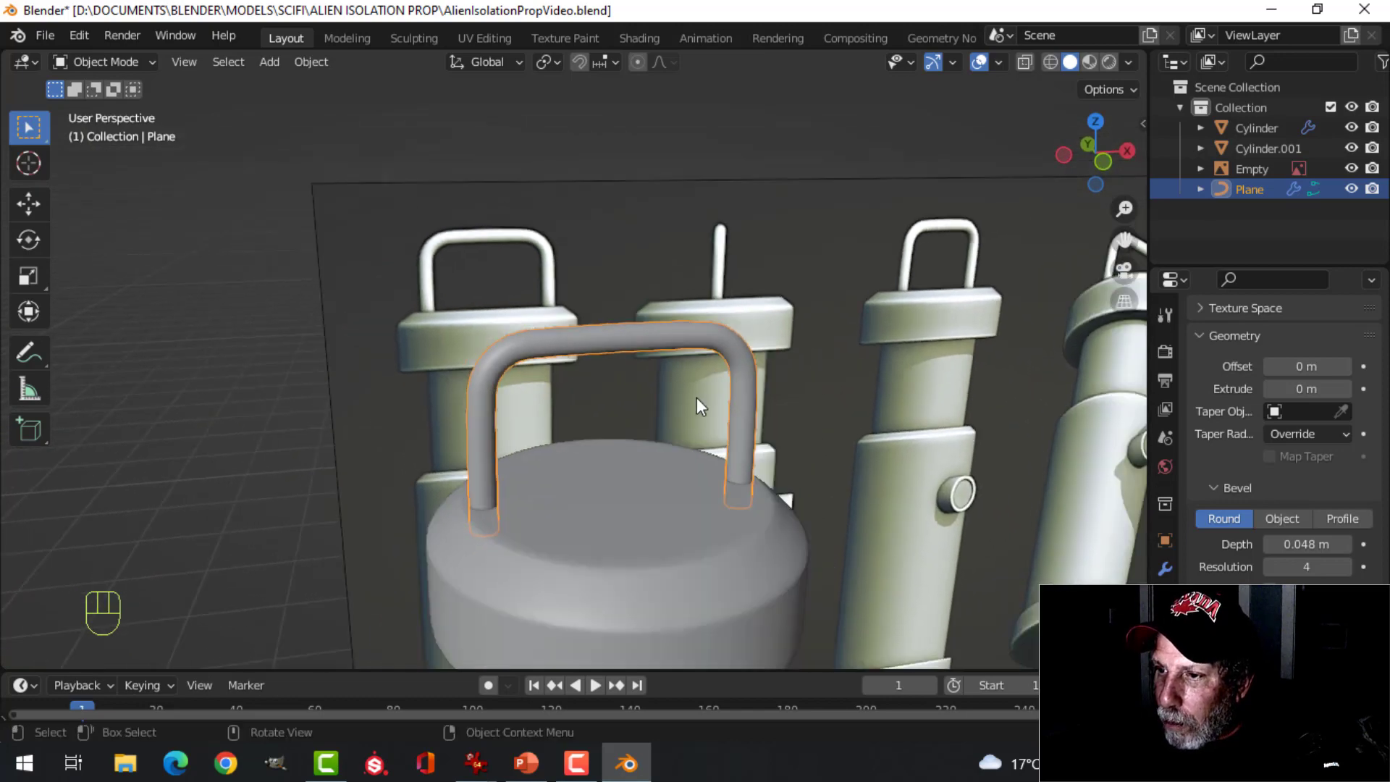
pyautogui.press('alt+a')
pyautogui.press('ctrl+s')
# Step: Orbit the view down toward the lantern's main cylinder body
pyautogui.moveTo(821, 432); pyautogui.dragTo(725, 405)
pyautogui.moveTo(706, 471); pyautogui.dragTo(691, 375)
pyautogui.middleClick(766, 450)
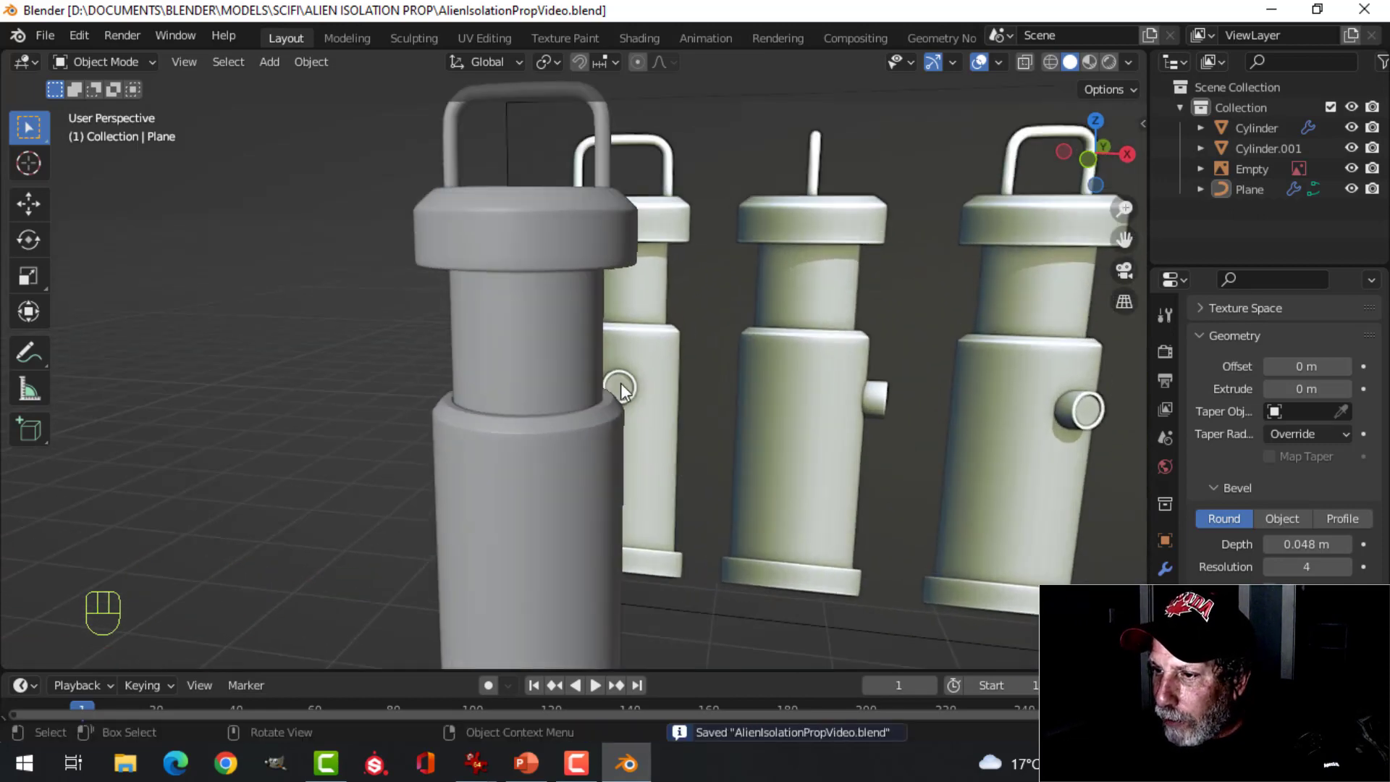
pyautogui.moveTo(577, 479); pyautogui.dragTo(683, 380)
pyautogui.middleClick(667, 388)
pyautogui.moveTo(733, 356); pyautogui.dragTo(688, 381)
pyautogui.moveTo(664, 374); pyautogui.dragTo(701, 374)
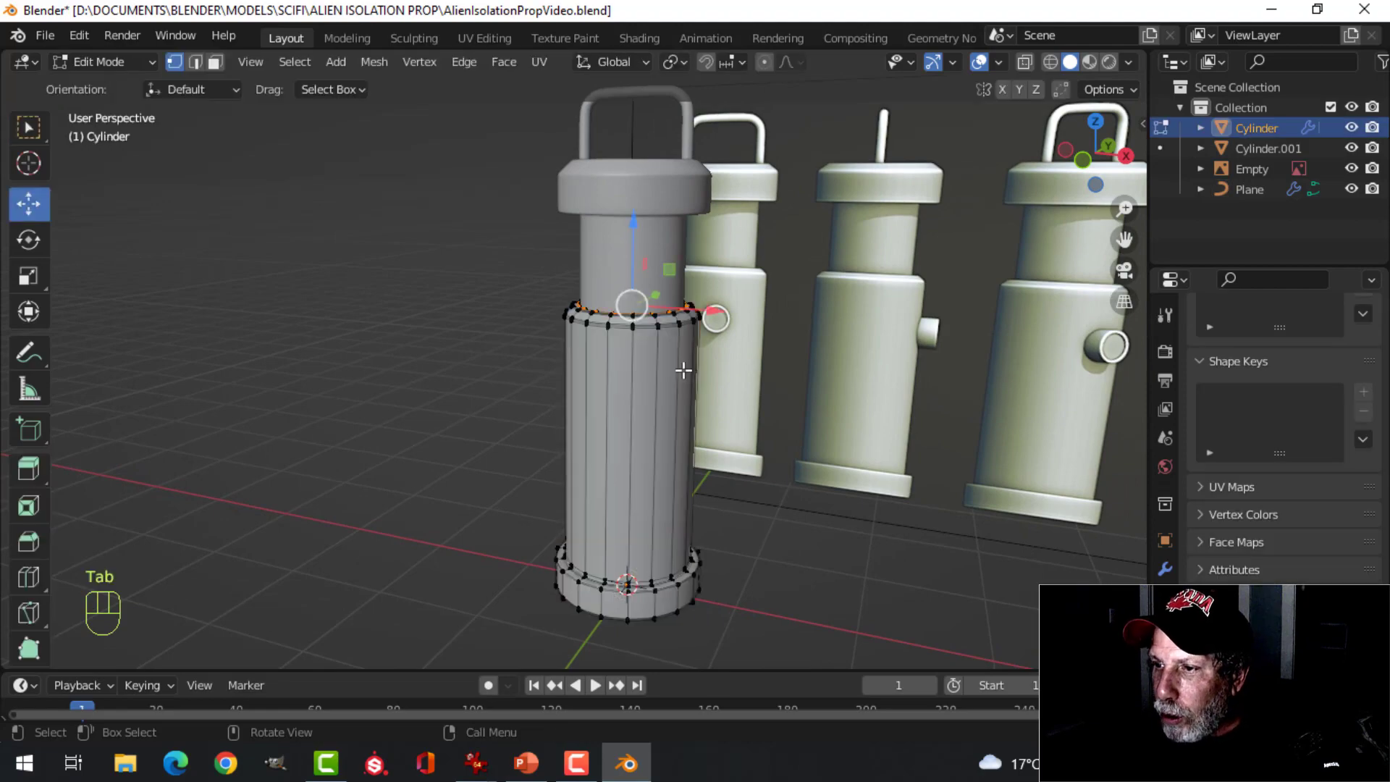
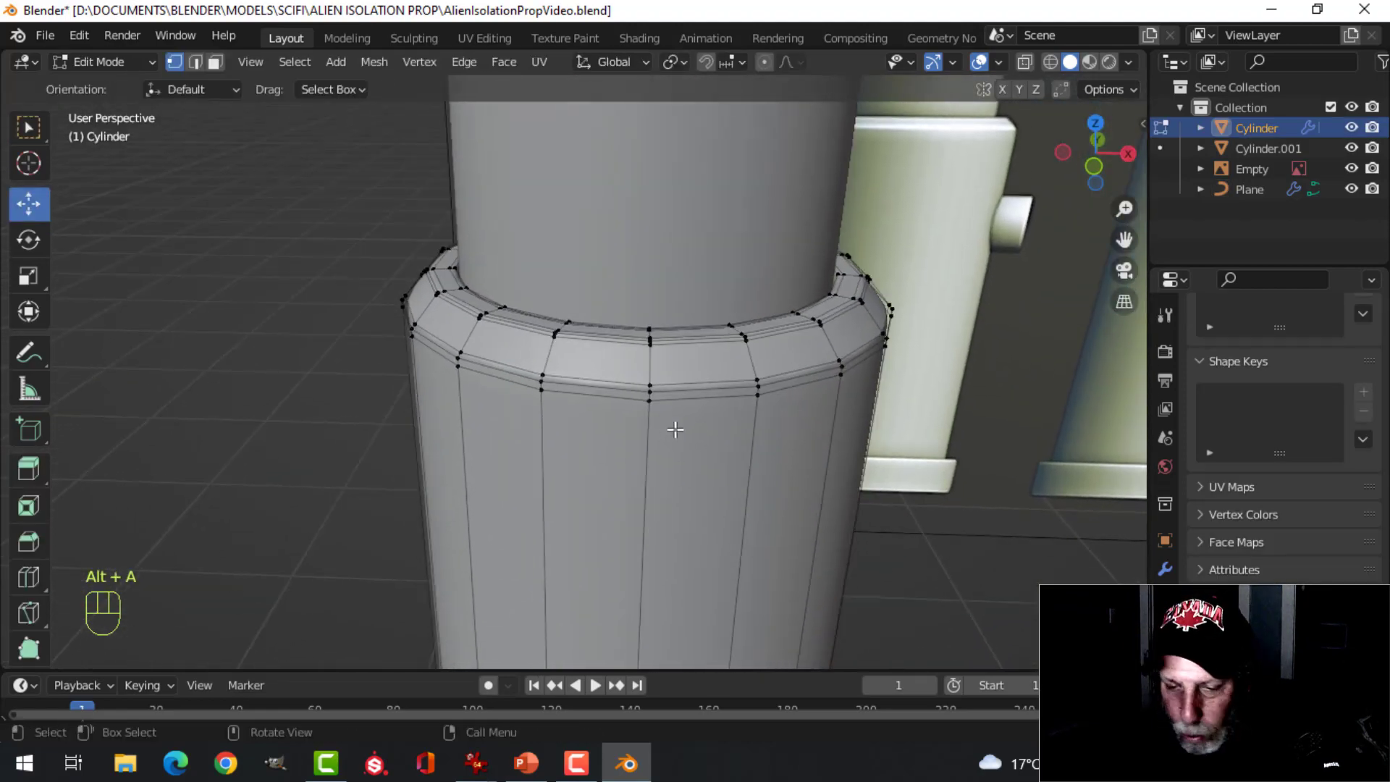
# Step: Separate the selected edge ring from the body into its own object
pyautogui.press('2')
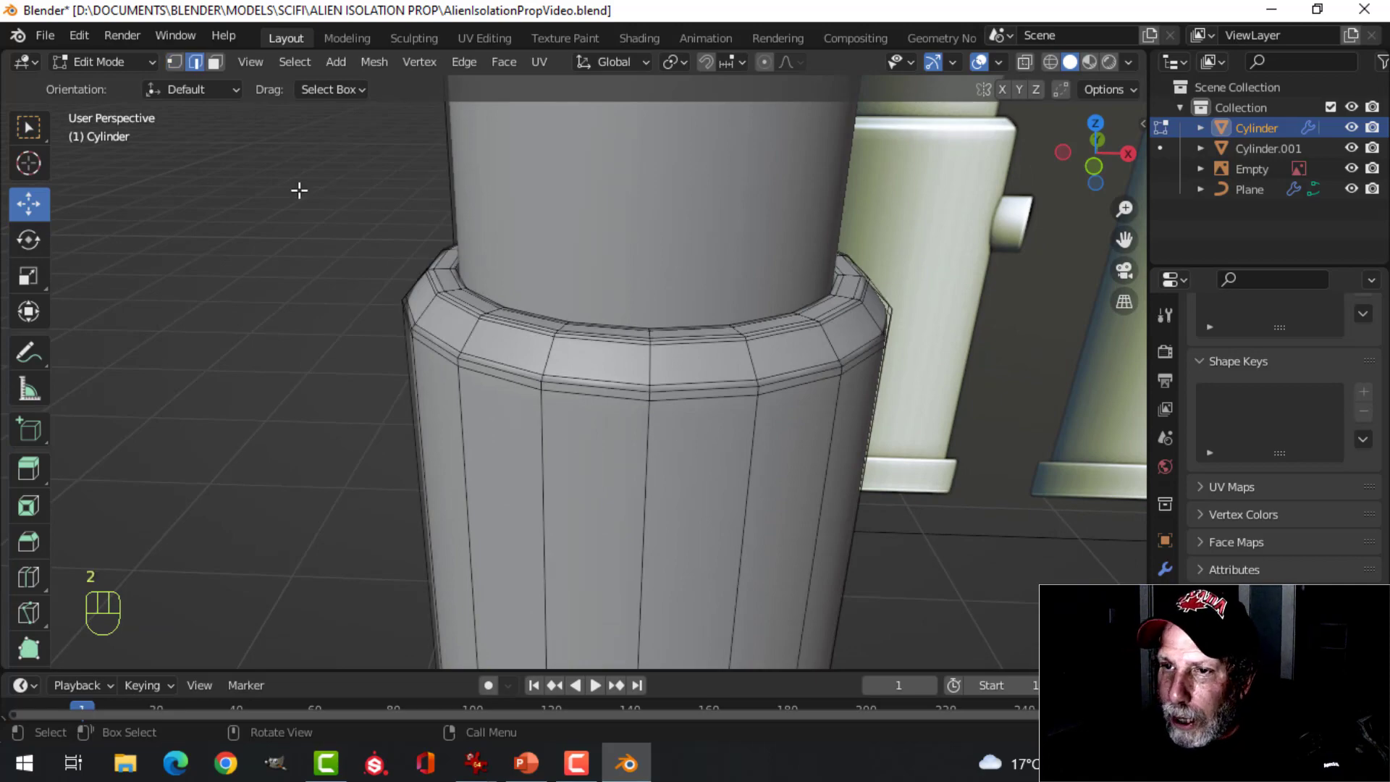
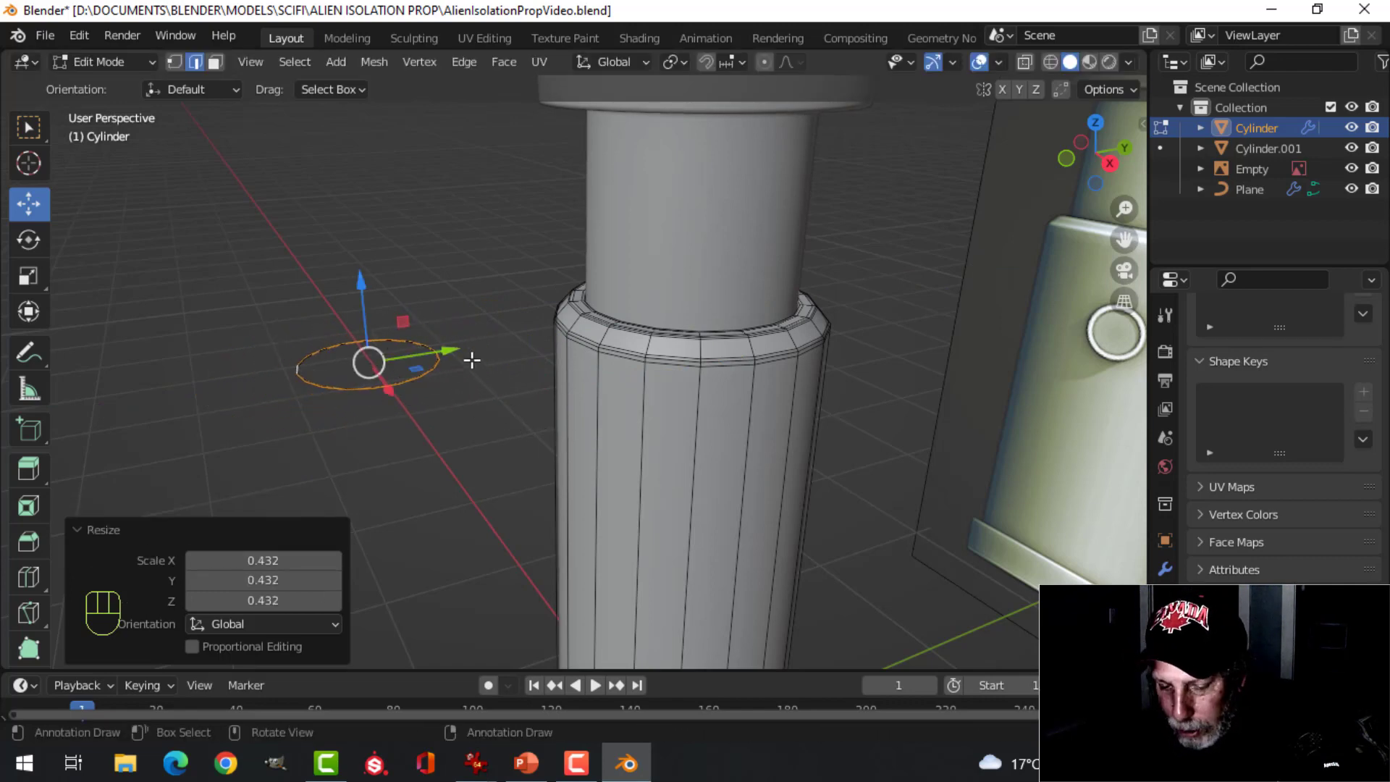
pyautogui.press('p')
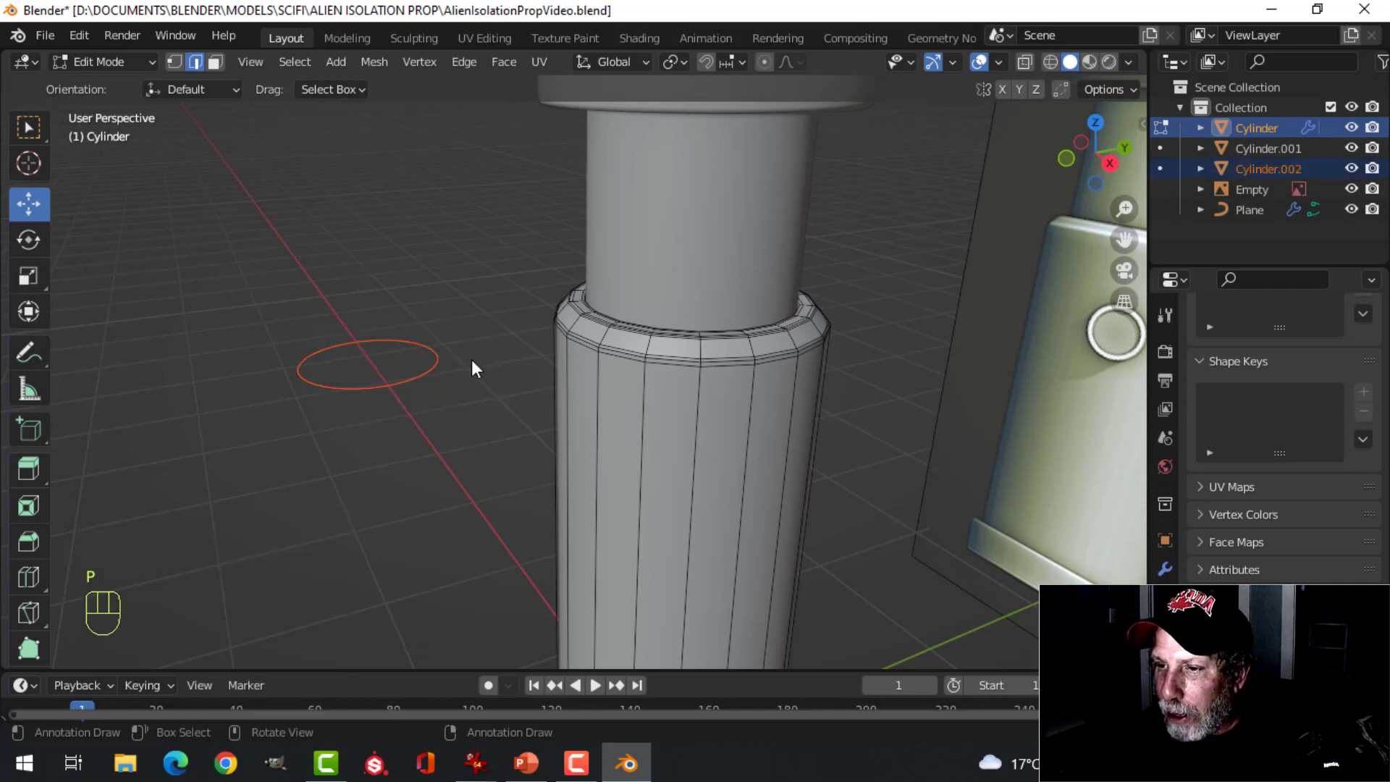
pyautogui.press('Tab')
# Step: Select the new ring object, select all its vertices and view it head-on from the front
pyautogui.click(420, 385)
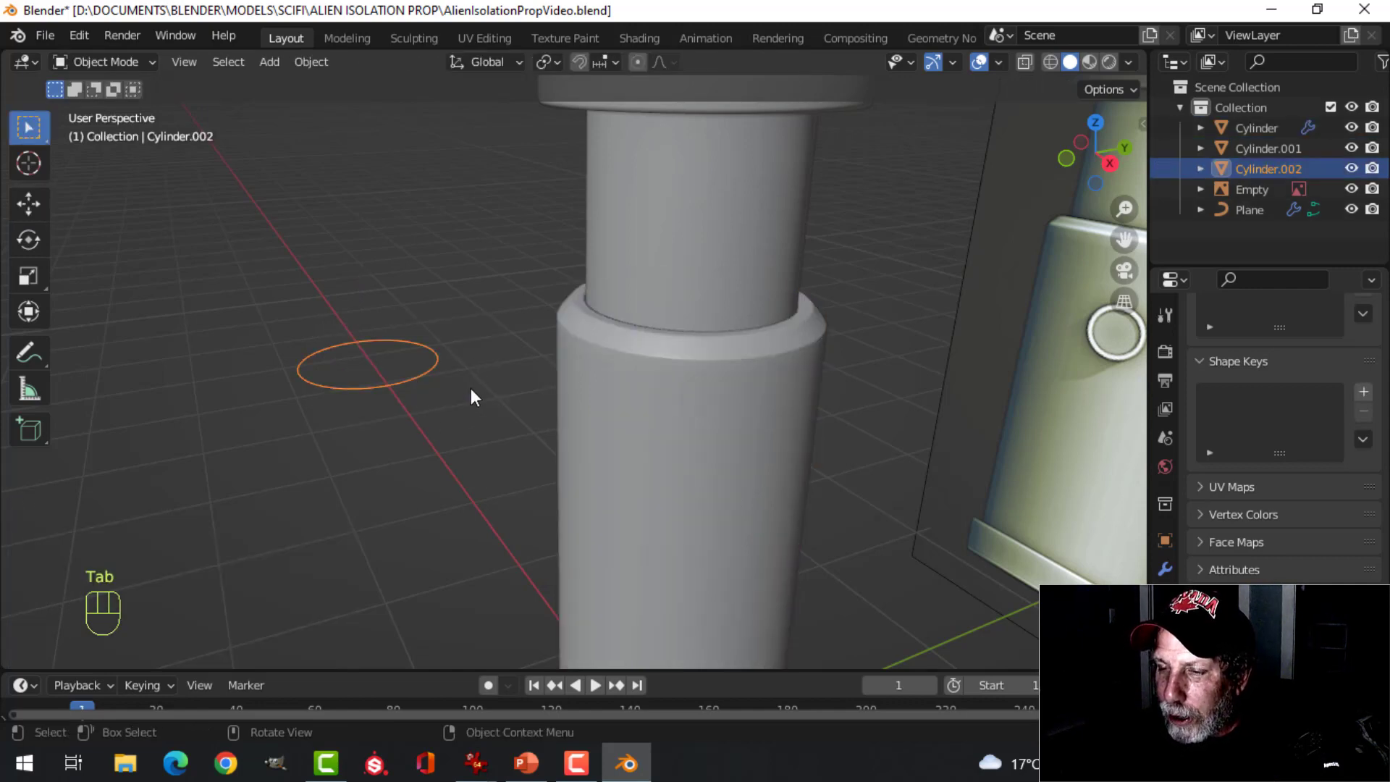
pyautogui.press('Tab')
pyautogui.press('a')
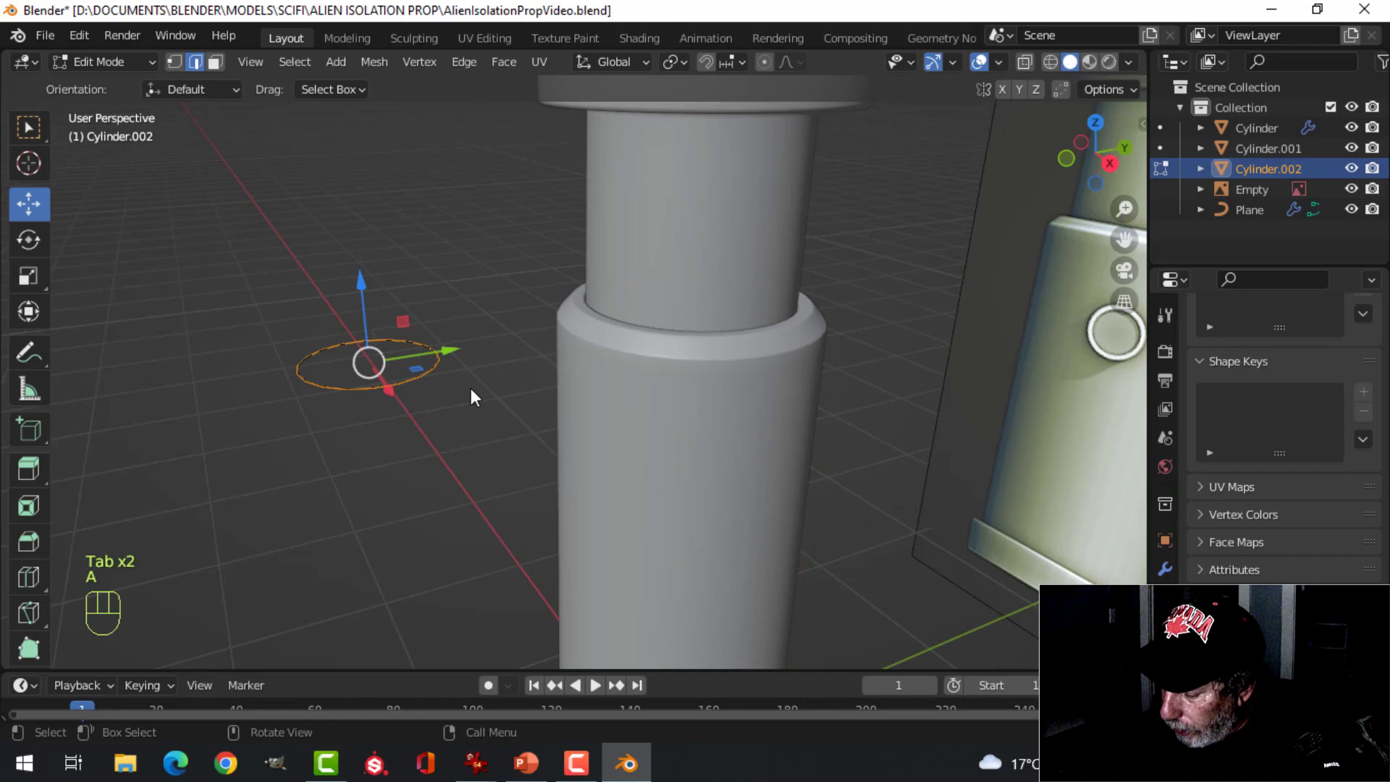
pyautogui.press('KP_1')
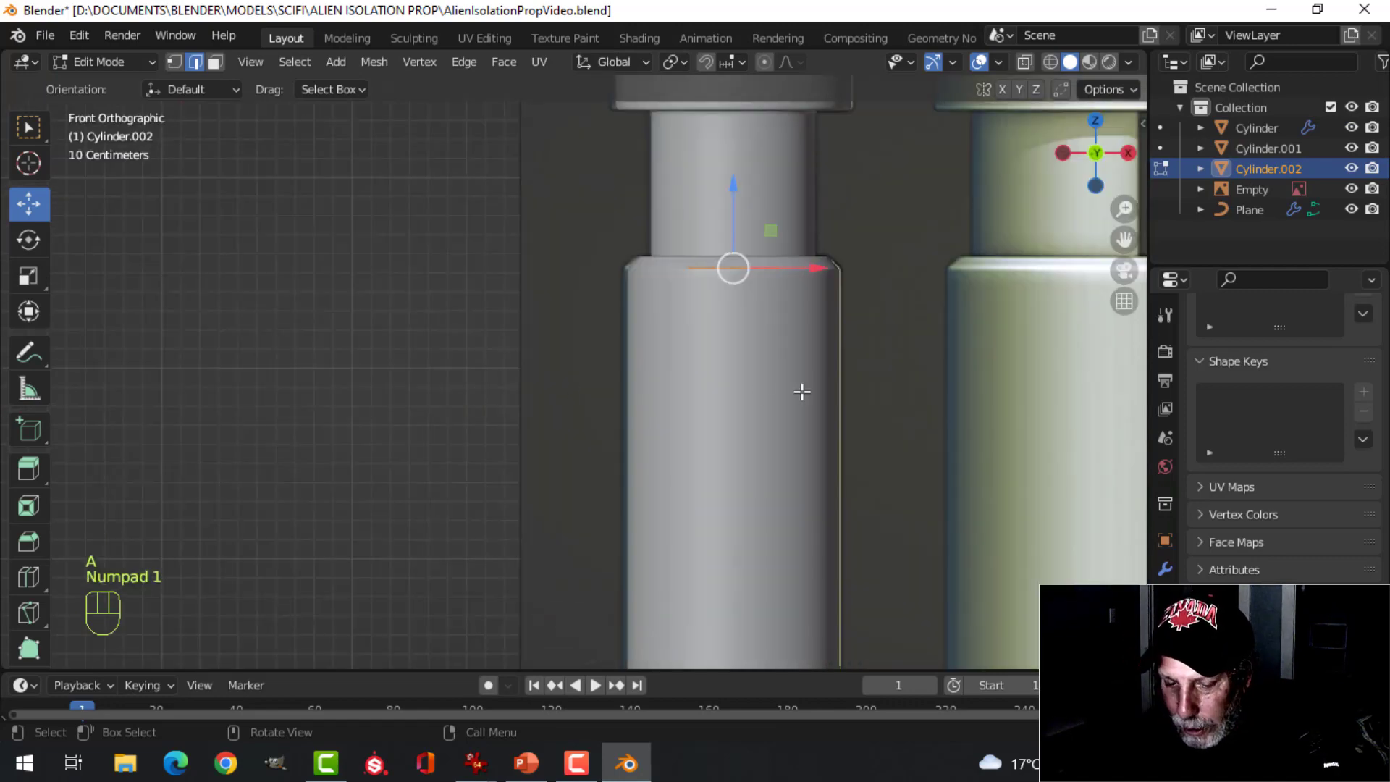
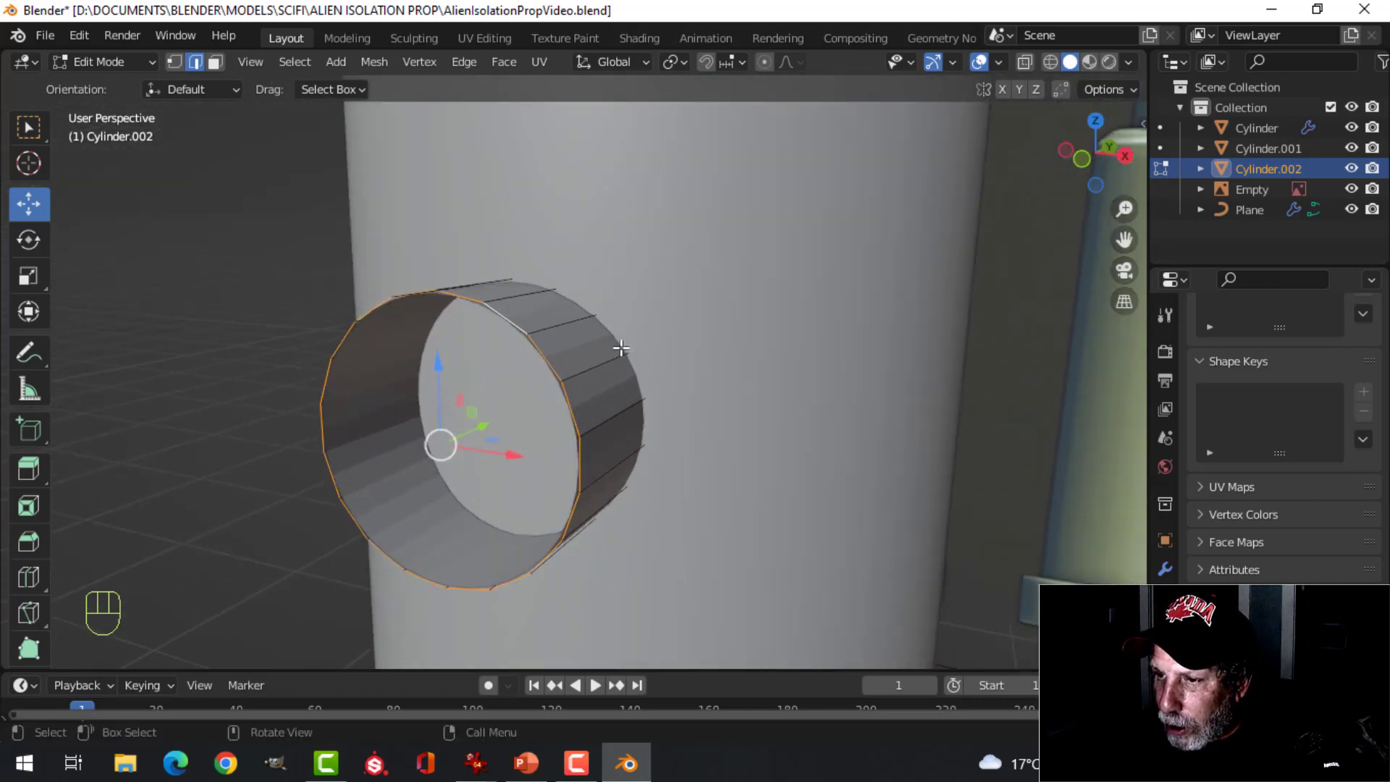
# Step: View the button ring from the front with X-ray on to align it on the body
pyautogui.press('KP_1')
pyautogui.press('z')
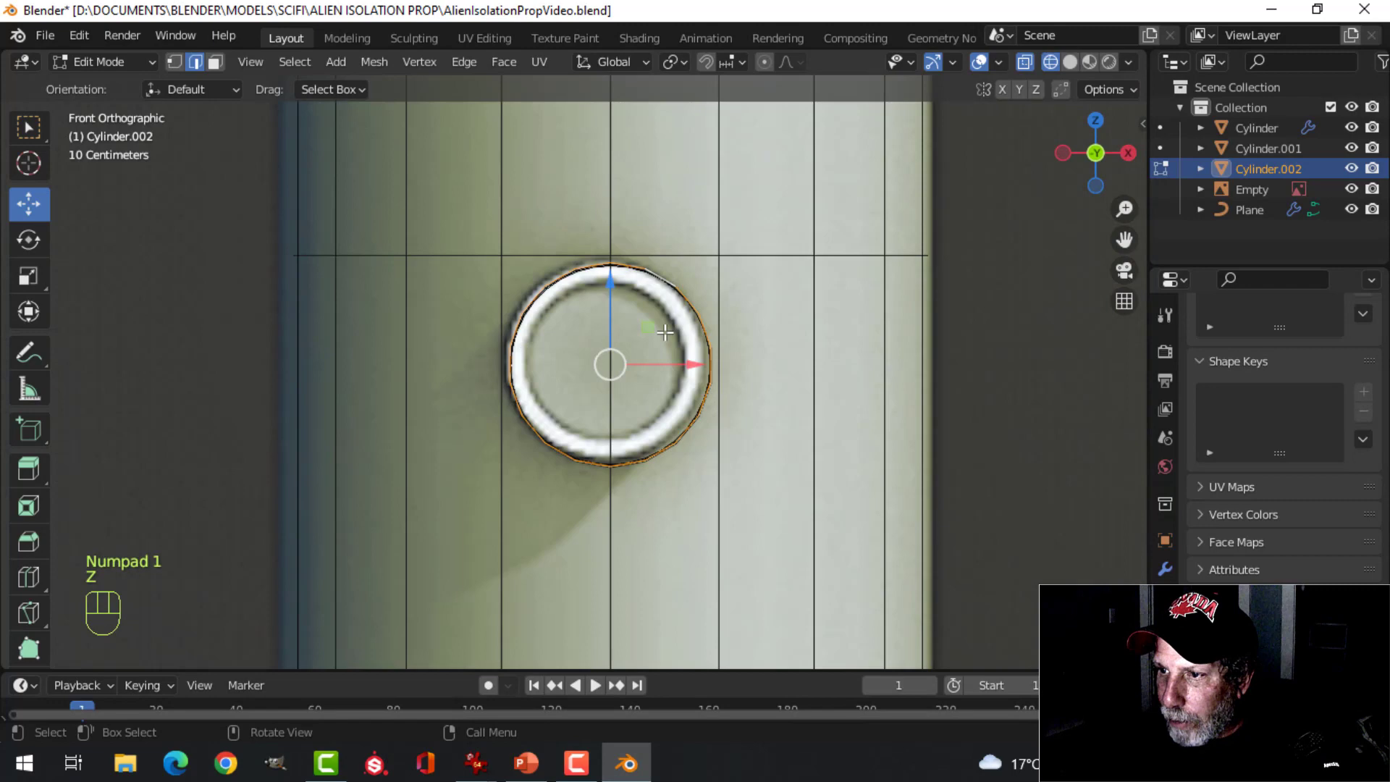
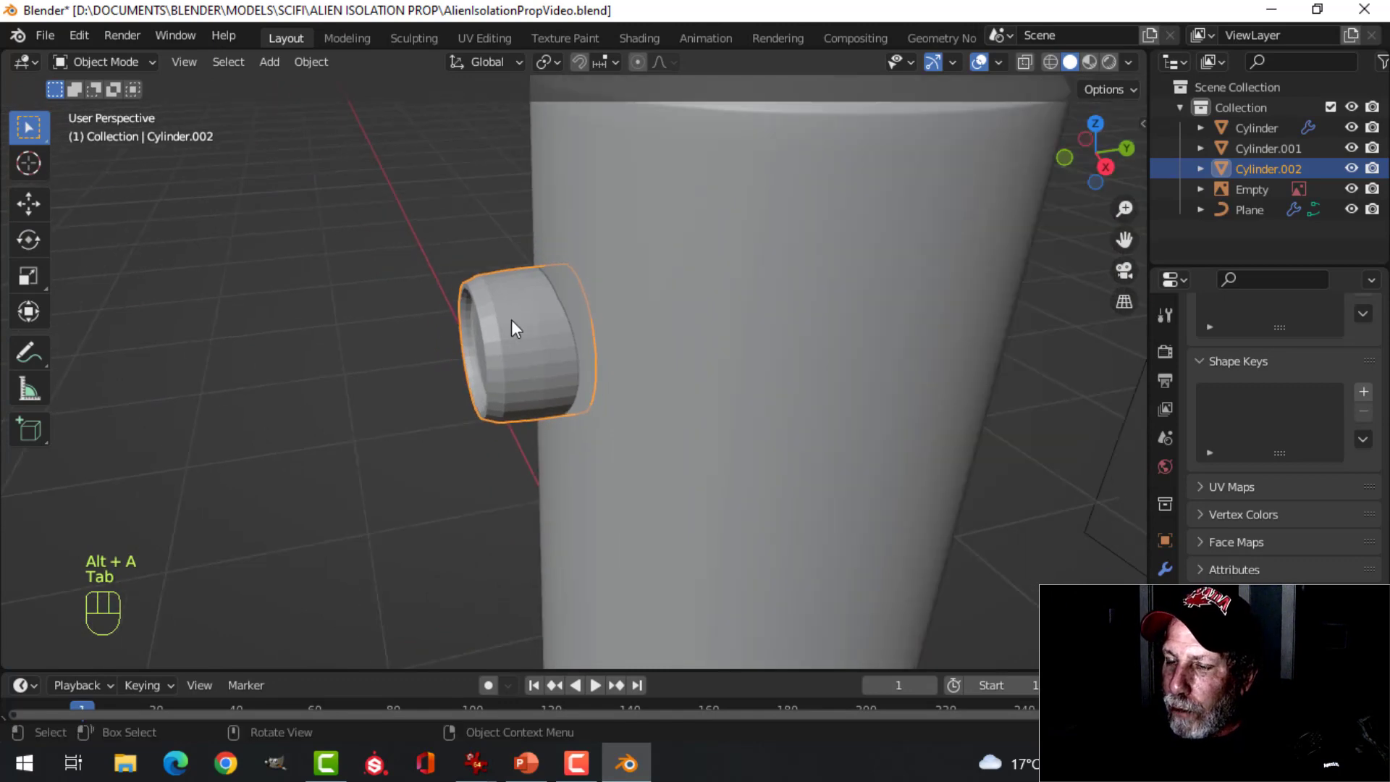
# Step: Select Cylinder.002 and apply Shade Smooth from its object menu
pyautogui.click(659, 245)
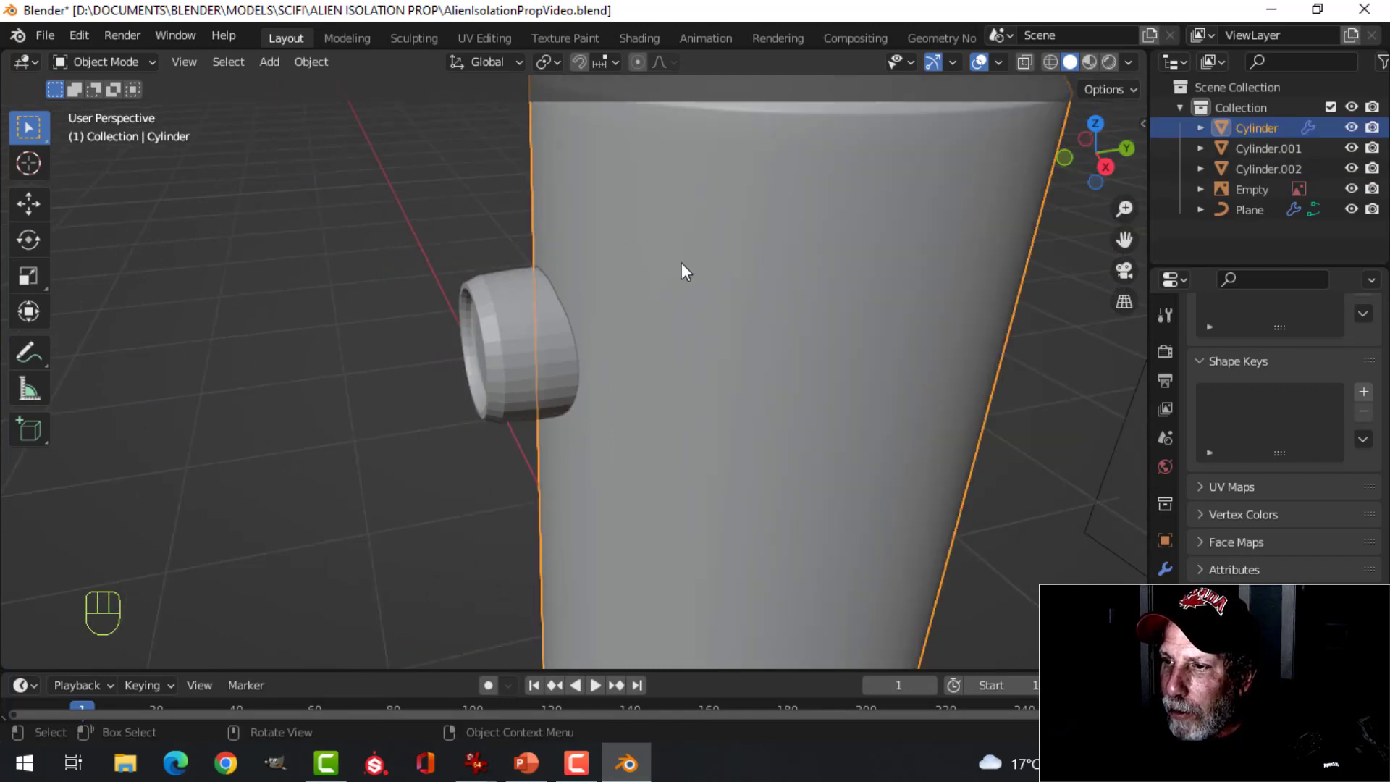
pyautogui.click(516, 326)
pyautogui.rightClick(501, 281)
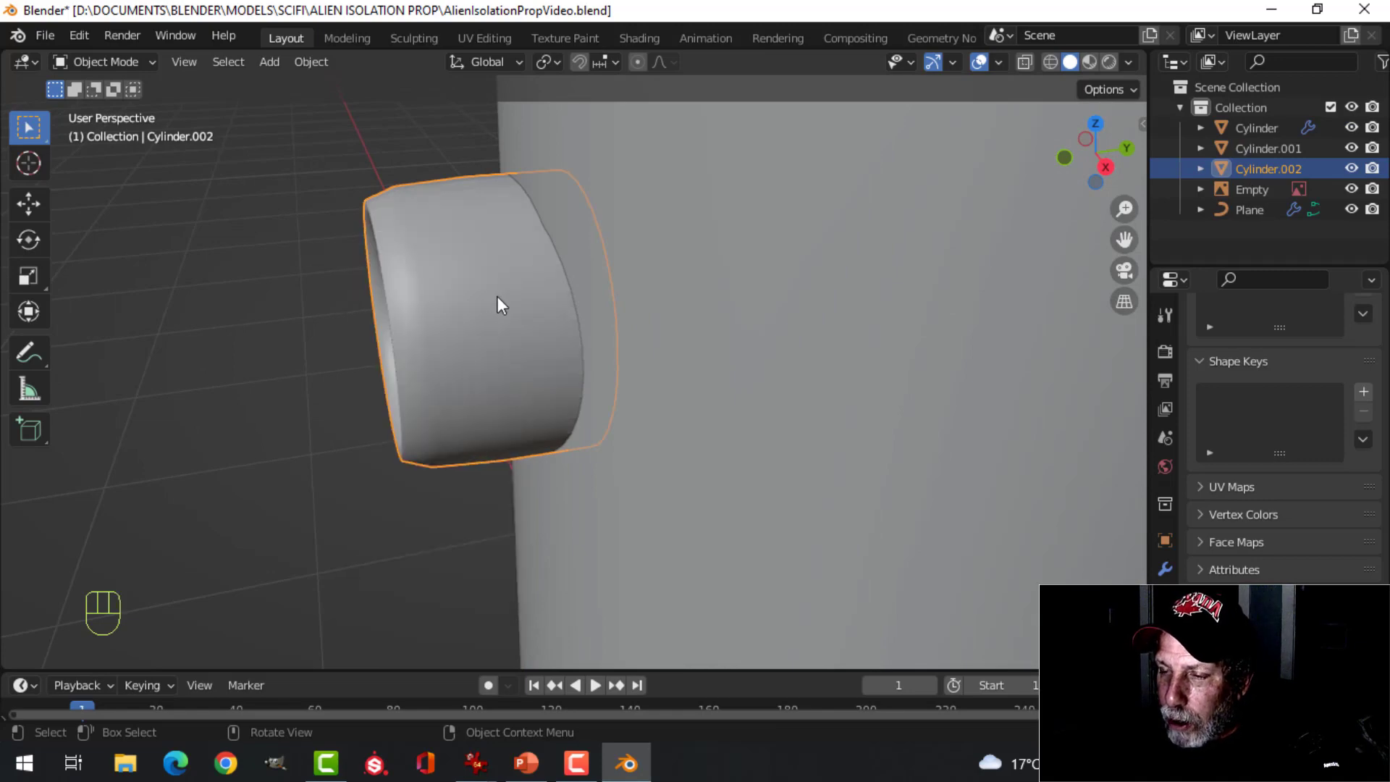
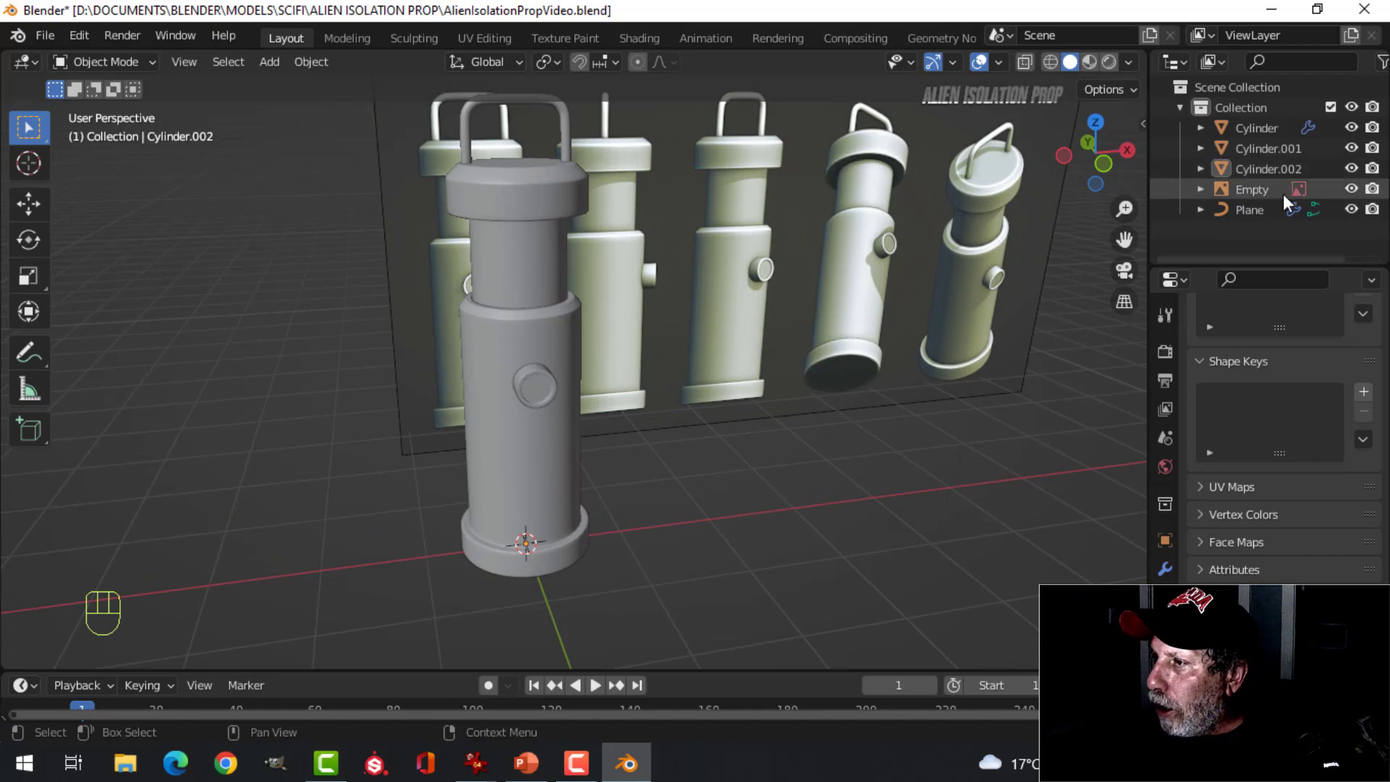
# Step: Hide the reference Empty and enable the Face Orientation overlay
pyautogui.click(1359, 195)
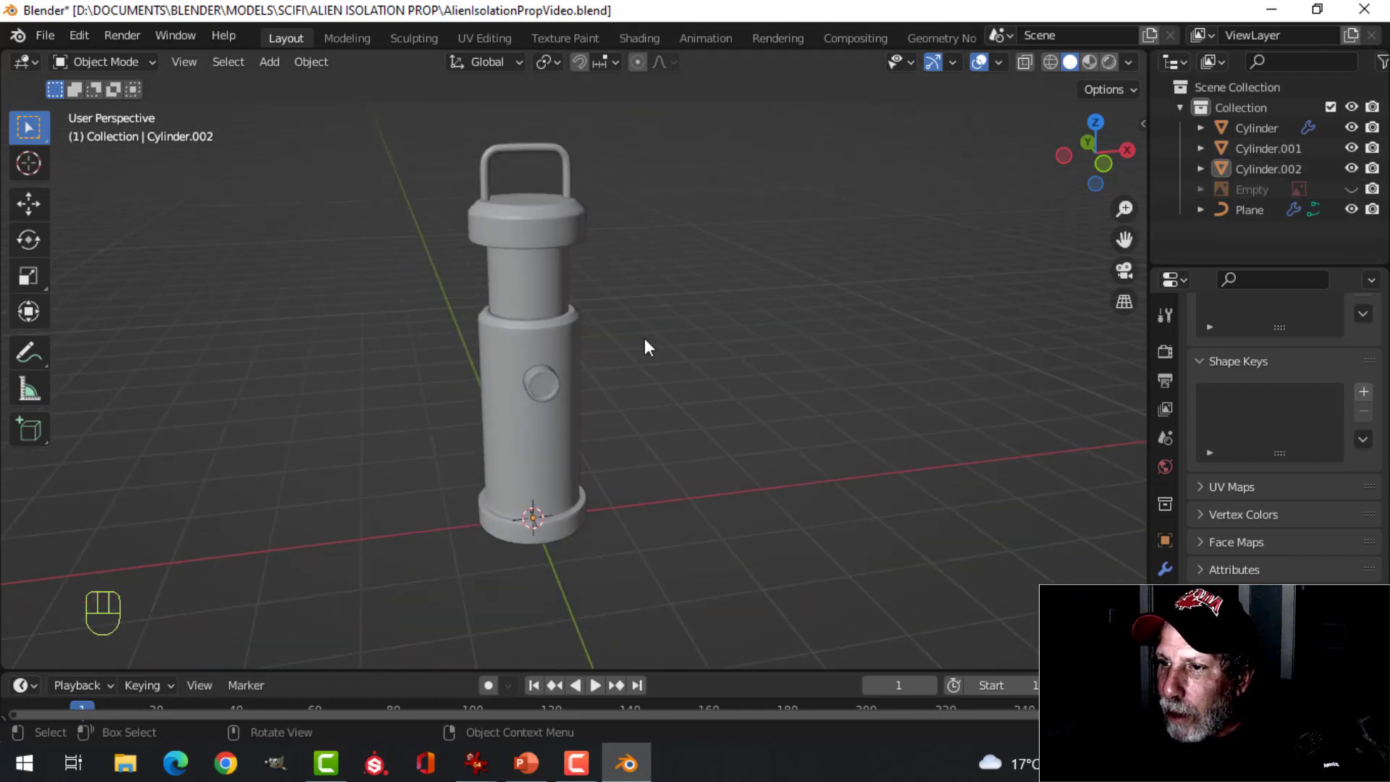
pyautogui.middleClick(698, 365)
pyautogui.moveTo(708, 370); pyautogui.dragTo(801, 359)
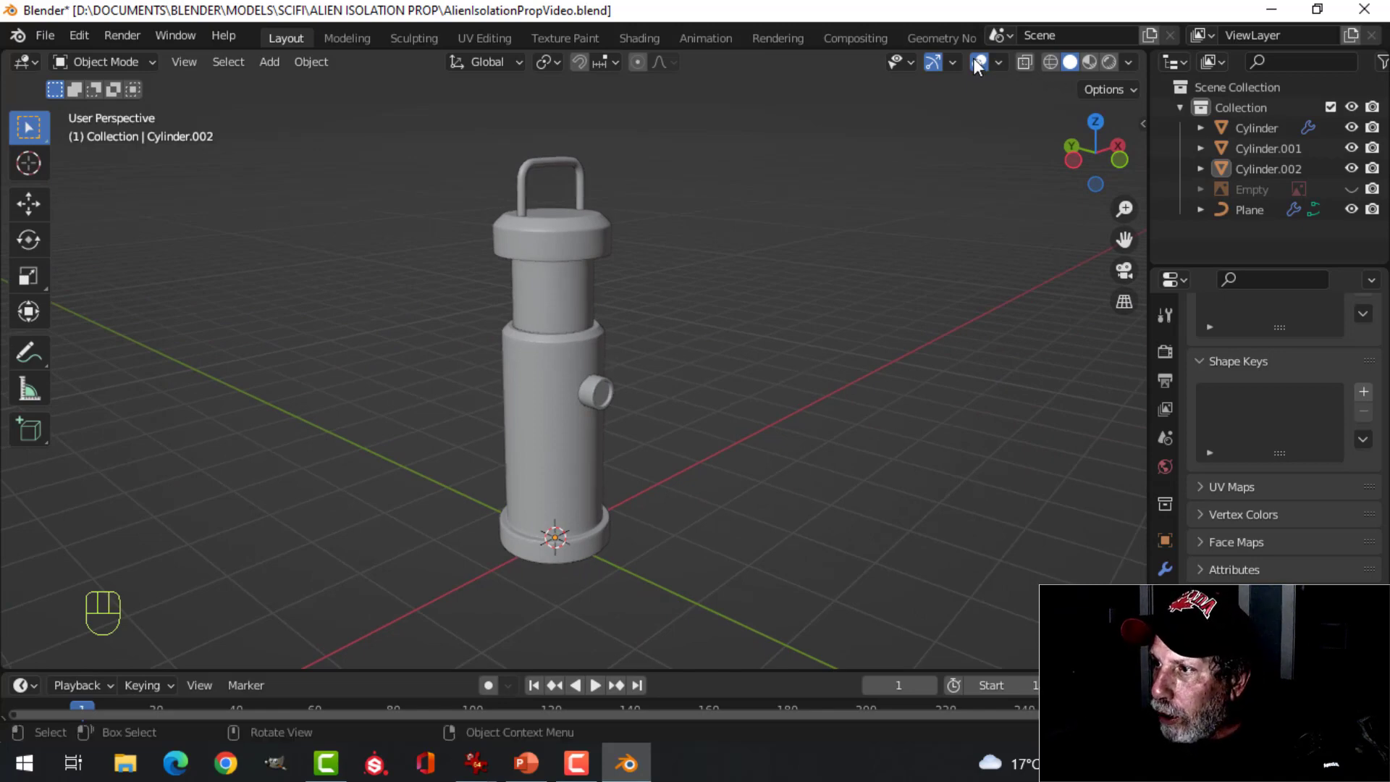
pyautogui.moveTo(1003, 75); pyautogui.dragTo(712, 449)
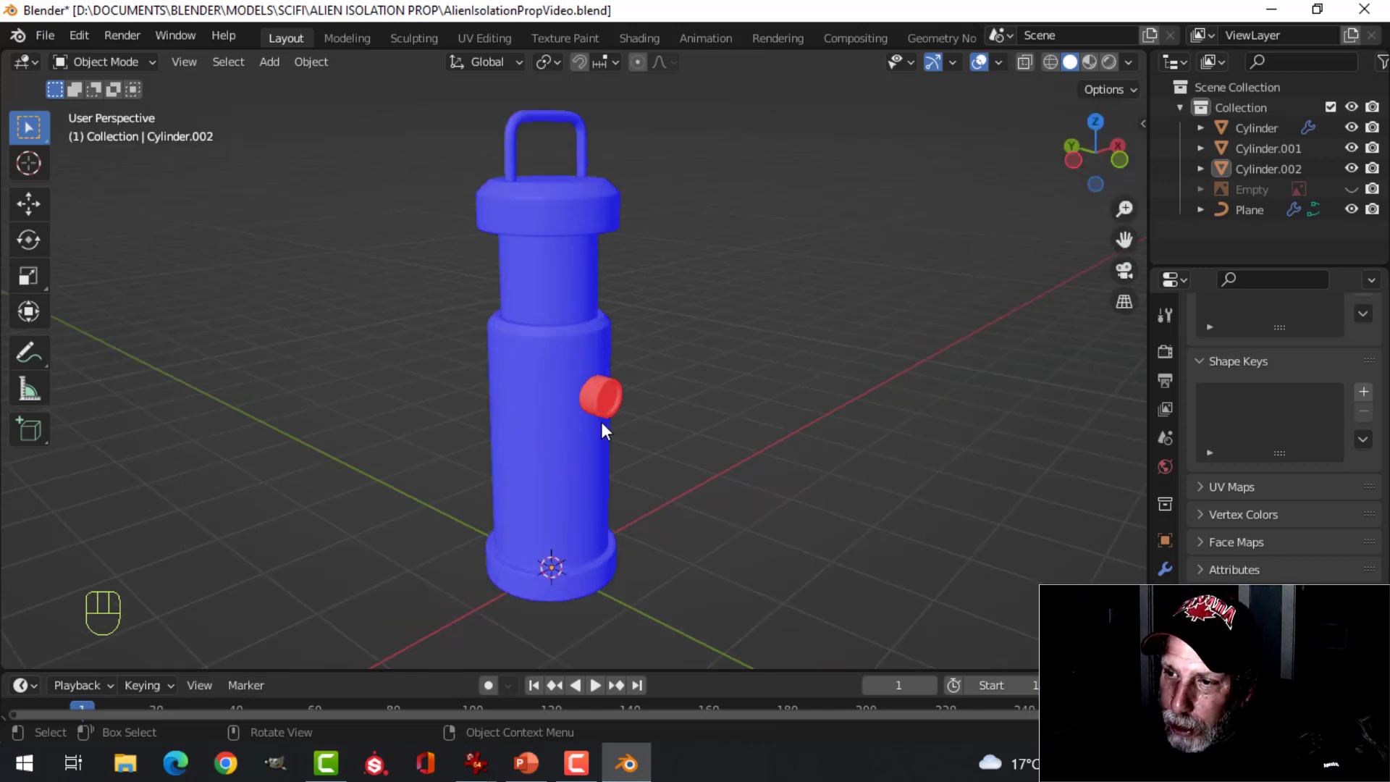
# Step: Select the red side button and zoom in close on it
pyautogui.click(601, 410)
pyautogui.moveTo(645, 424); pyautogui.dragTo(719, 397)
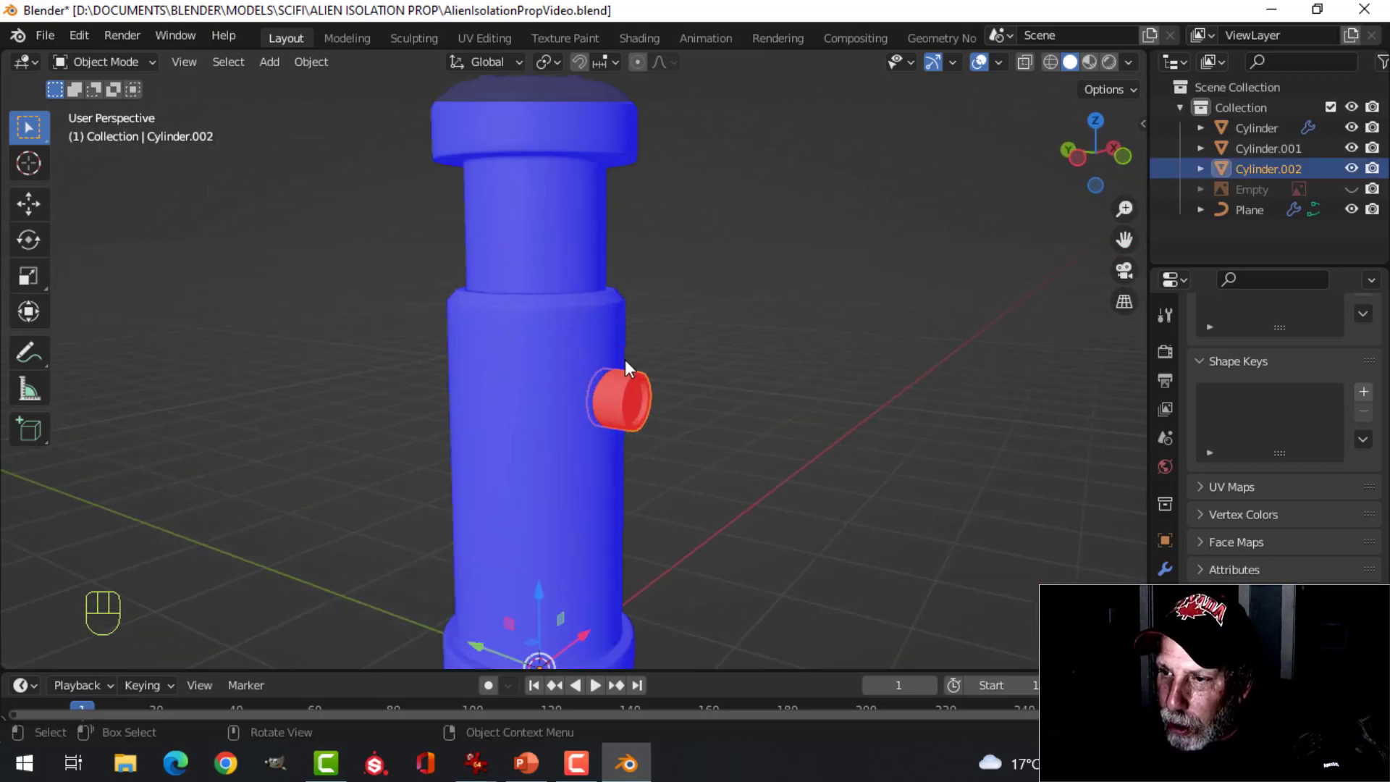
pyautogui.middleClick(729, 358)
pyautogui.middleClick(731, 365)
pyautogui.moveTo(723, 368); pyautogui.dragTo(699, 381)
pyautogui.middleClick(734, 369)
pyautogui.middleClick(706, 385)
pyautogui.middleClick(704, 390)
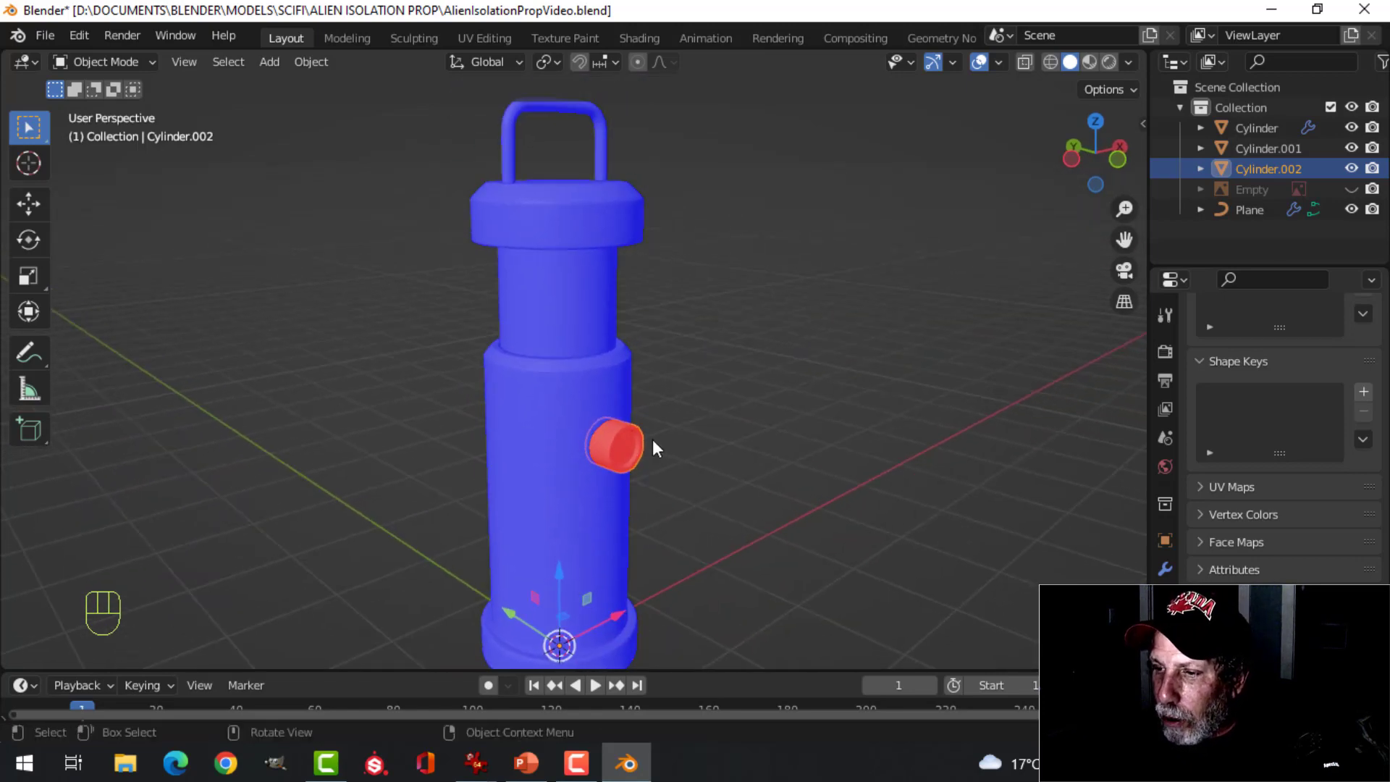
# Step: Recalculate the button's normals outside so the whole lantern shows plain grey shading
pyautogui.press('Tab')
pyautogui.press('a')
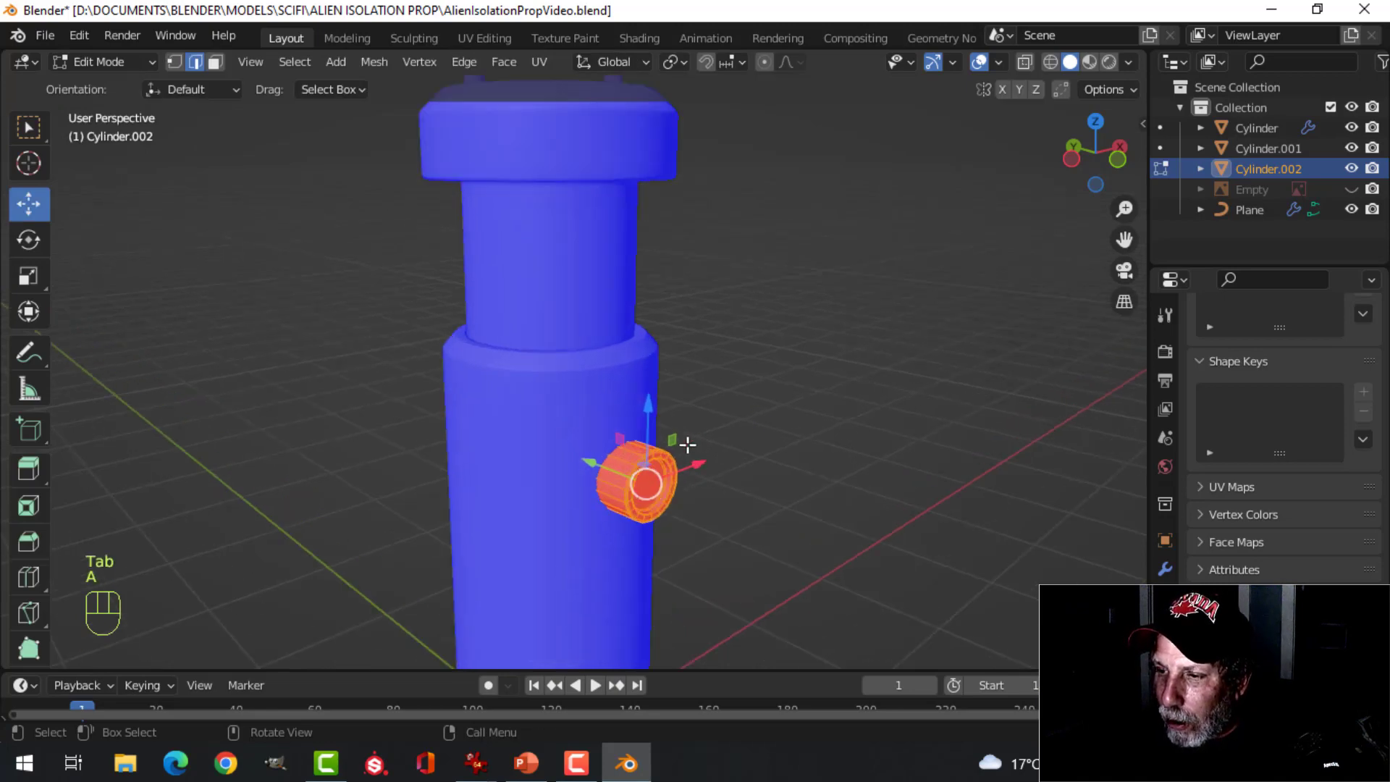
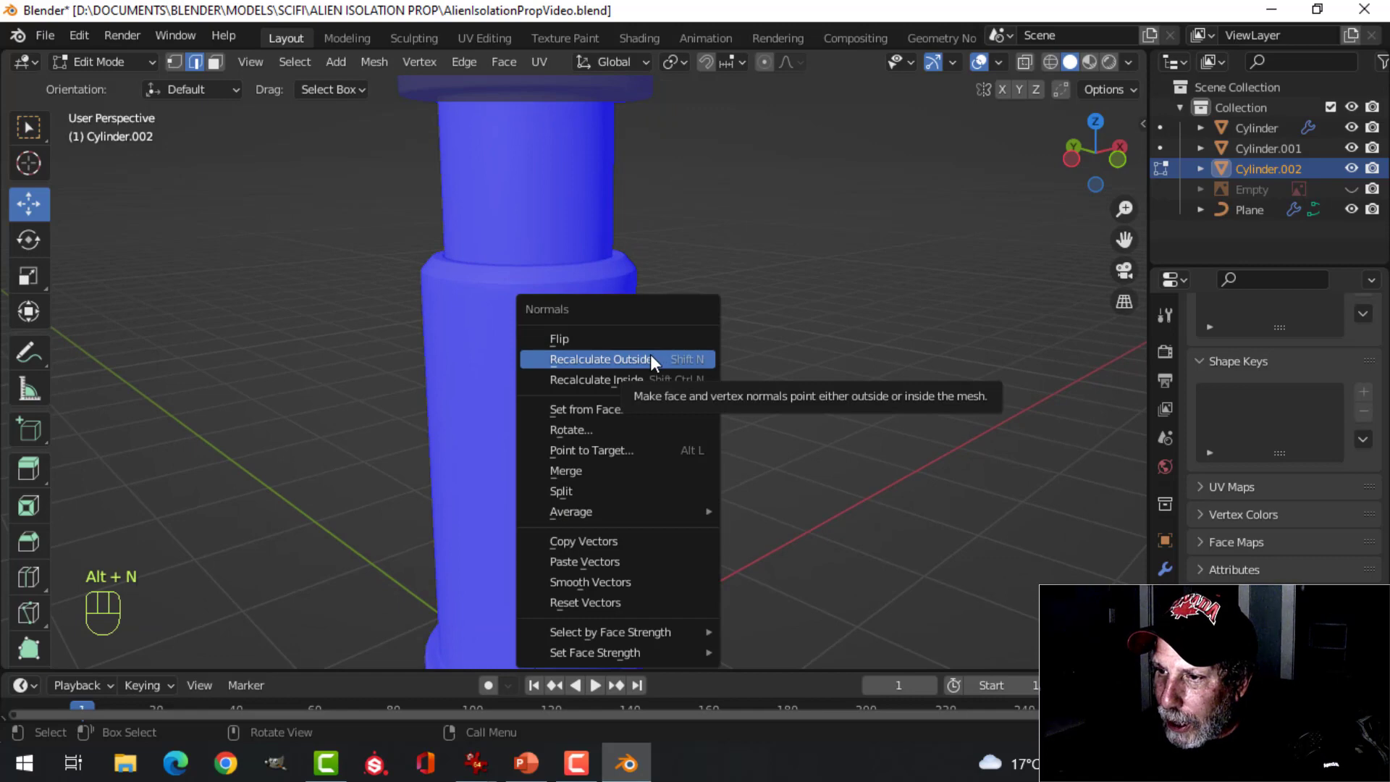
pyautogui.press('alt+a')
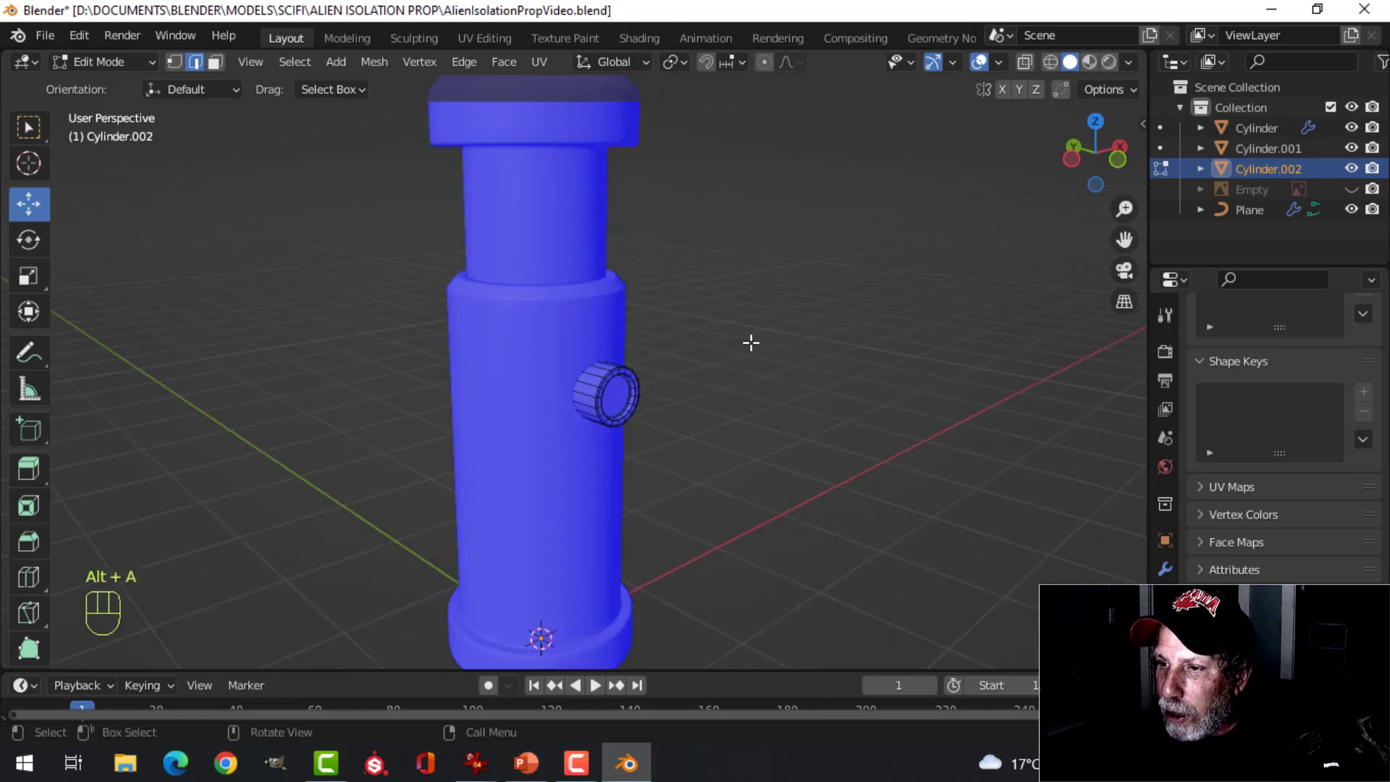
pyautogui.press('Tab')
pyautogui.press('alt+a')
pyautogui.moveTo(776, 329); pyautogui.dragTo(848, 321)
pyautogui.moveTo(1008, 65); pyautogui.dragTo(648, 352)
pyautogui.moveTo(711, 318); pyautogui.dragTo(473, 305)
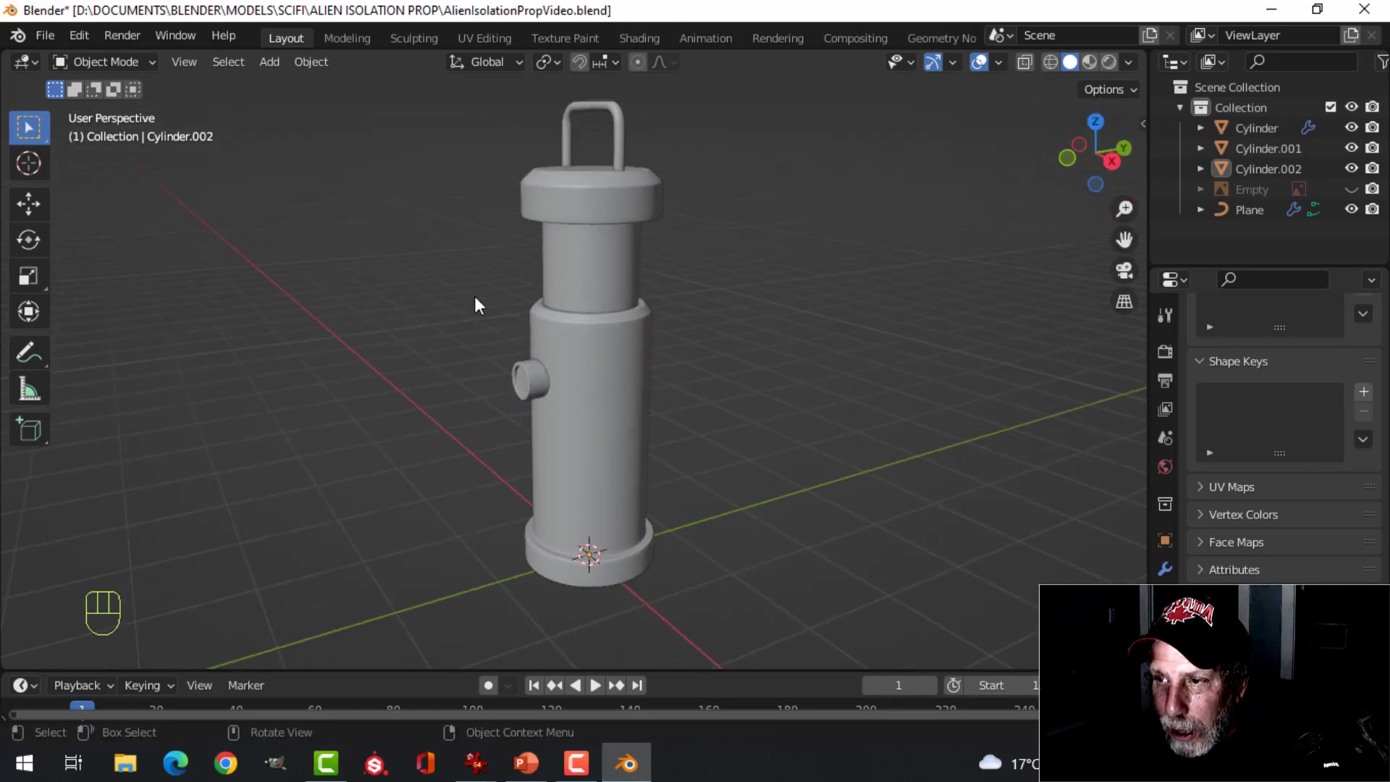
pyautogui.moveTo(717, 338); pyautogui.dragTo(802, 335)
pyautogui.moveTo(1133, 67); pyautogui.dragTo(760, 313)
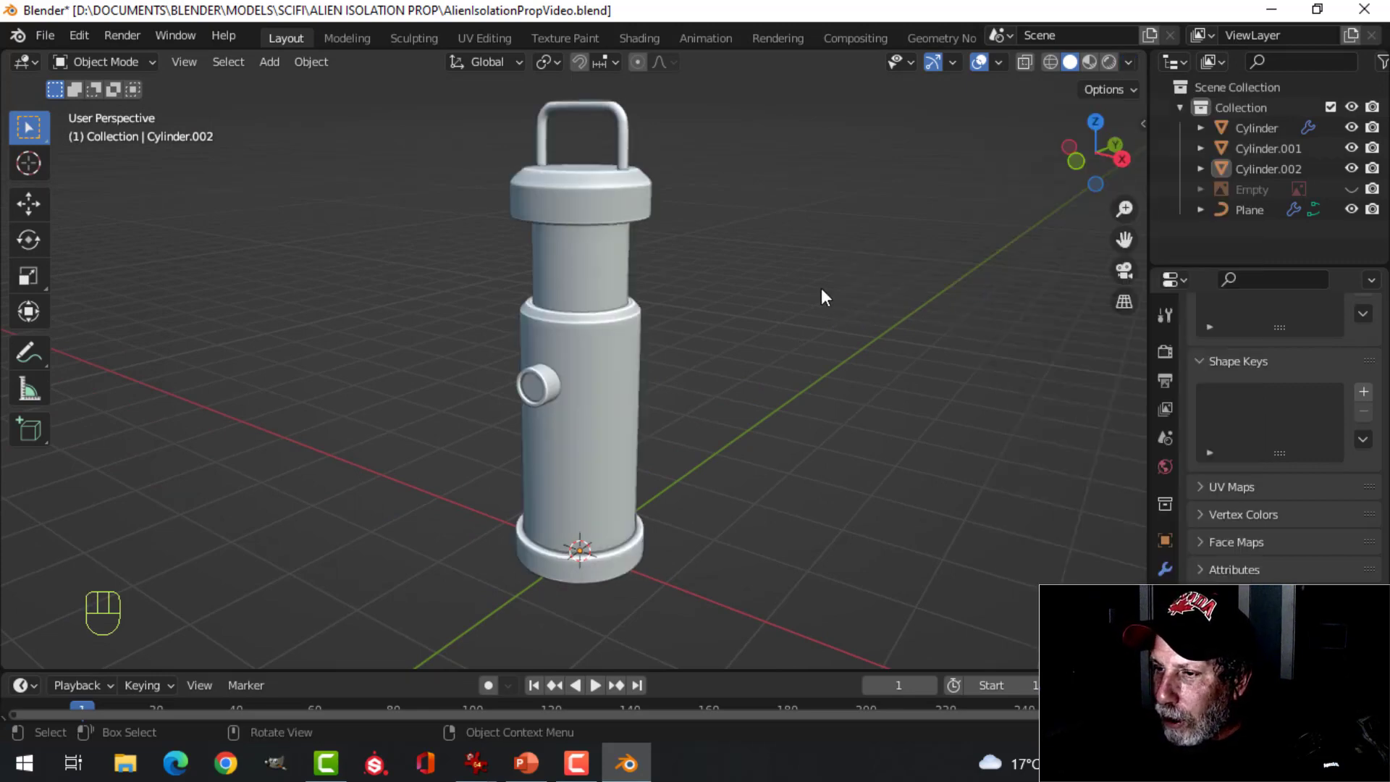
pyautogui.moveTo(769, 309); pyautogui.dragTo(922, 333)
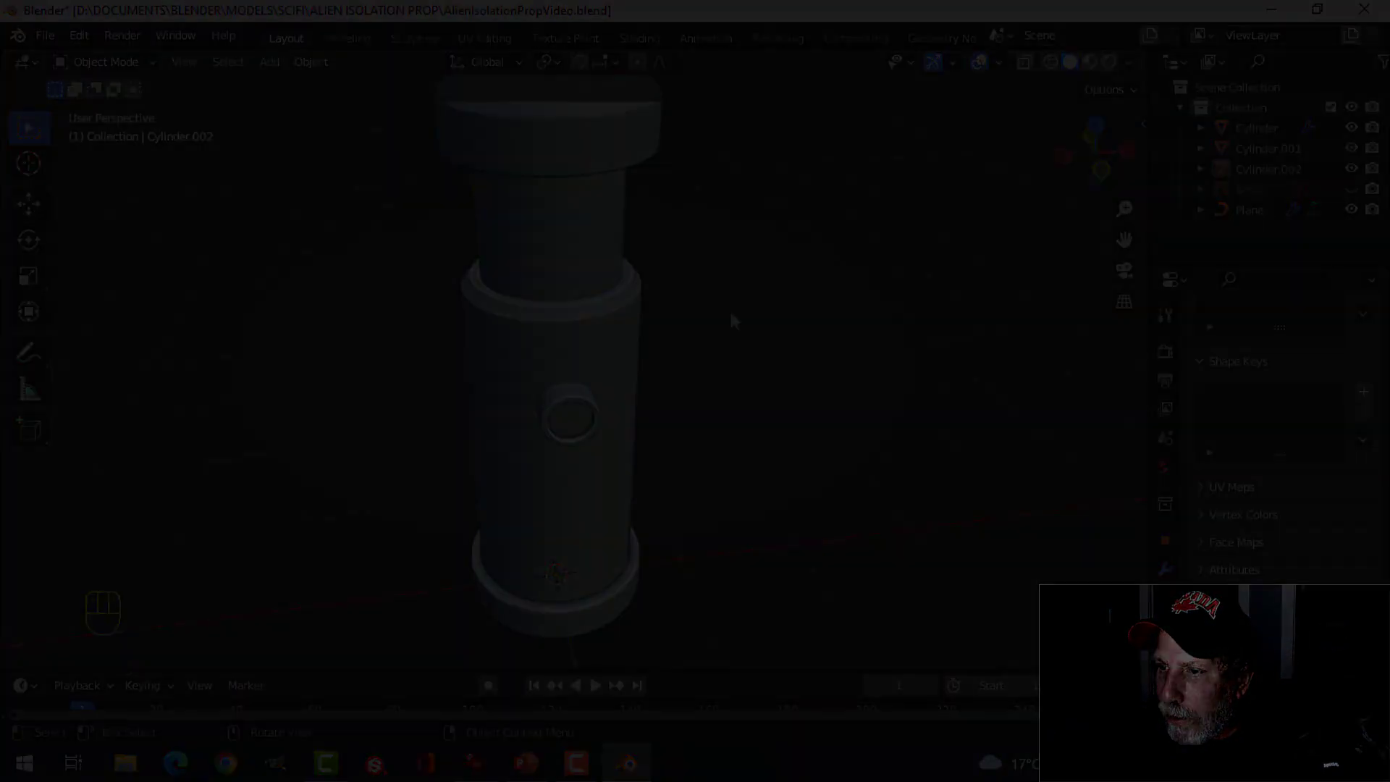
pyautogui.press('ctrl+z')
pyautogui.press('alt+a')
pyautogui.middleClick(616, 361)
pyautogui.moveTo(619, 365); pyautogui.dragTo(679, 355)
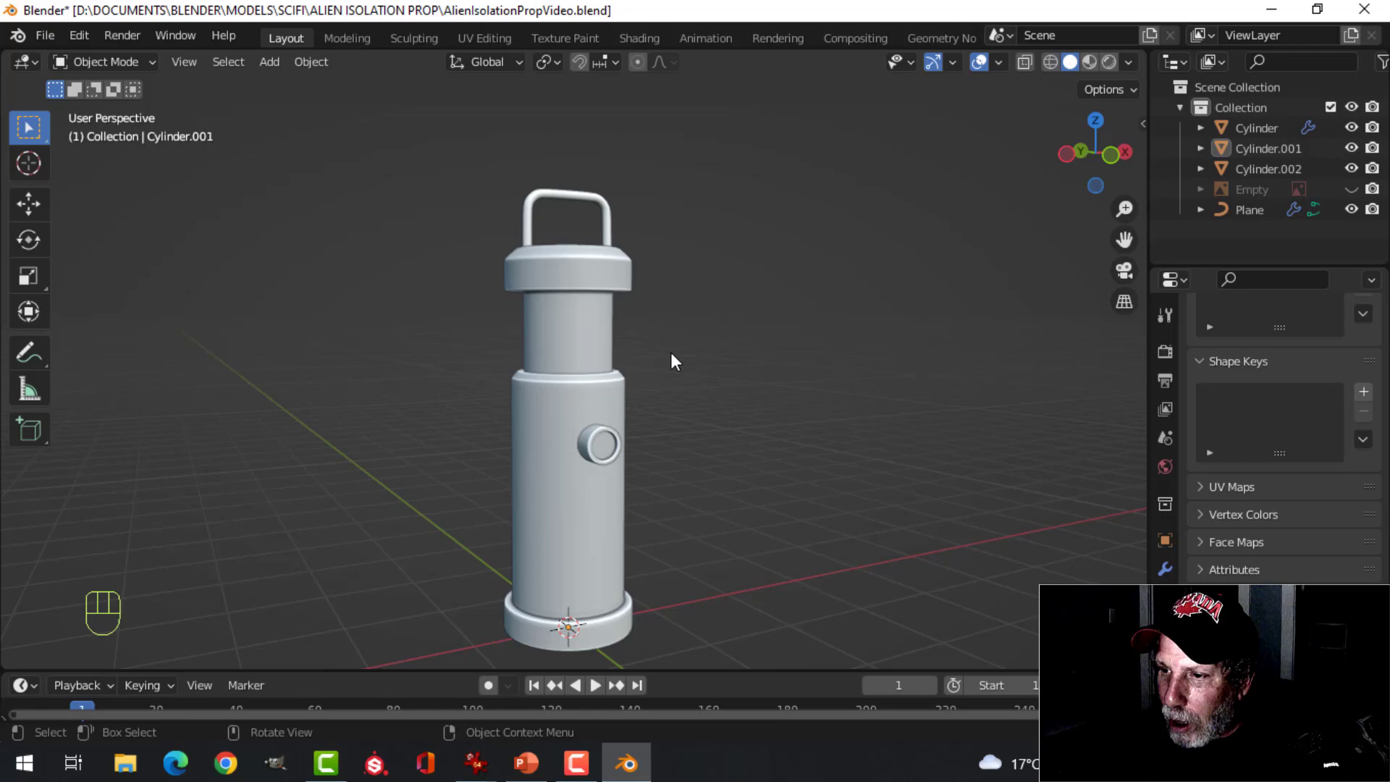
pyautogui.middleClick(680, 348)
pyautogui.moveTo(679, 340); pyautogui.dragTo(724, 372)
pyautogui.moveTo(721, 370); pyautogui.dragTo(688, 345)
pyautogui.middleClick(691, 389)
pyautogui.middleClick(692, 378)
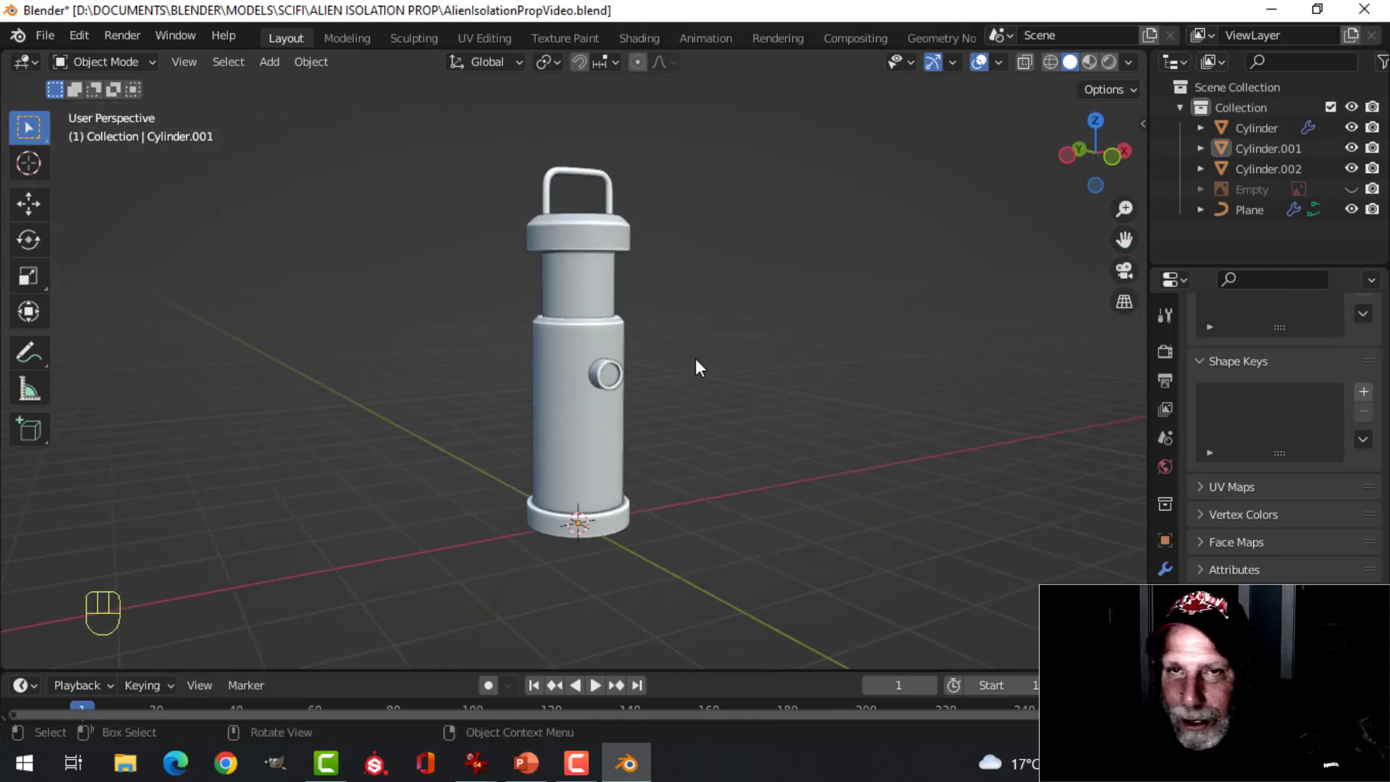
pyautogui.middleClick(702, 341)
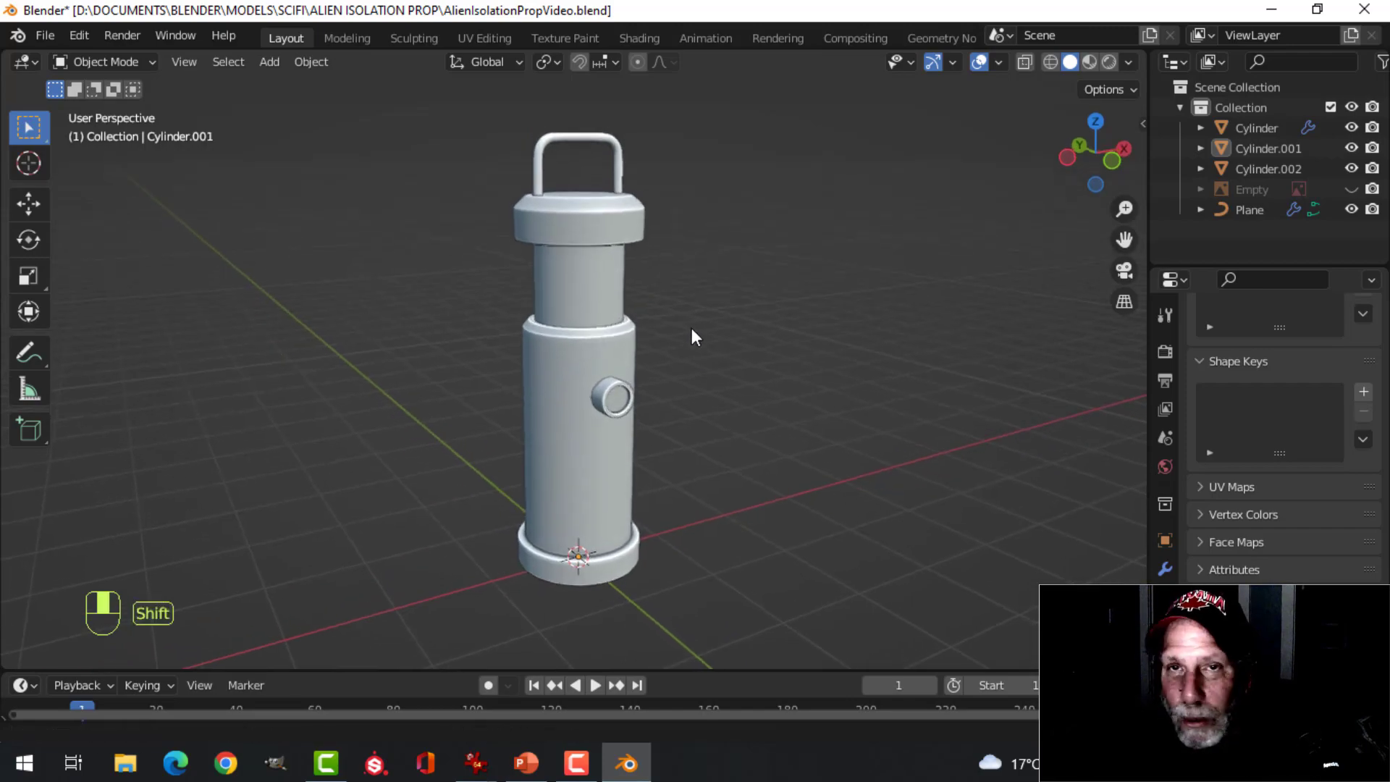